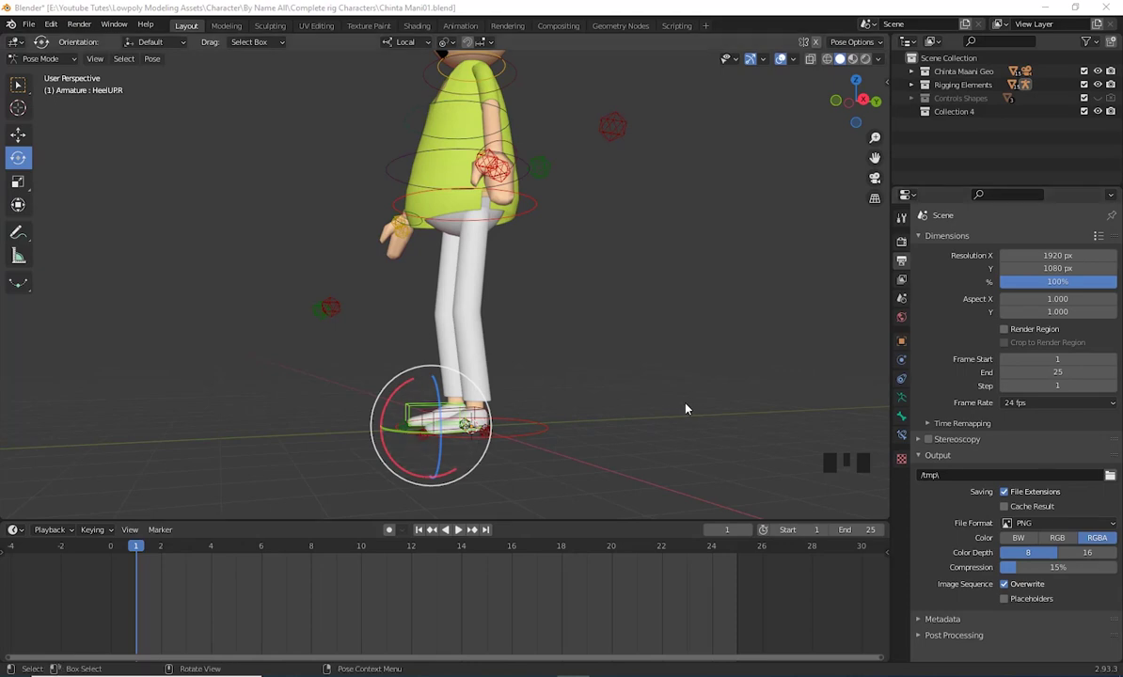
From Right Orthographic, move the HeelUPR foot control forward along Y to open a stride
{"action": "left_click_drag", "start_coordinate": [642, 445], "coordinate": [571, 450]}
{"action": "scroll", "scroll_direction": "down", "scroll_amount": 3}
{"action": "left_click_drag", "start_coordinate": [530, 444], "coordinate": [620, 463]}
{"action": "scroll", "scroll_direction": "up", "scroll_amount": 3}
{"action": "left_click_drag", "start_coordinate": [637, 437], "coordinate": [603, 473]}
{"action": "key", "text": "KP_3"}
{"action": "left_click_drag", "start_coordinate": [565, 421], "coordinate": [601, 425]}
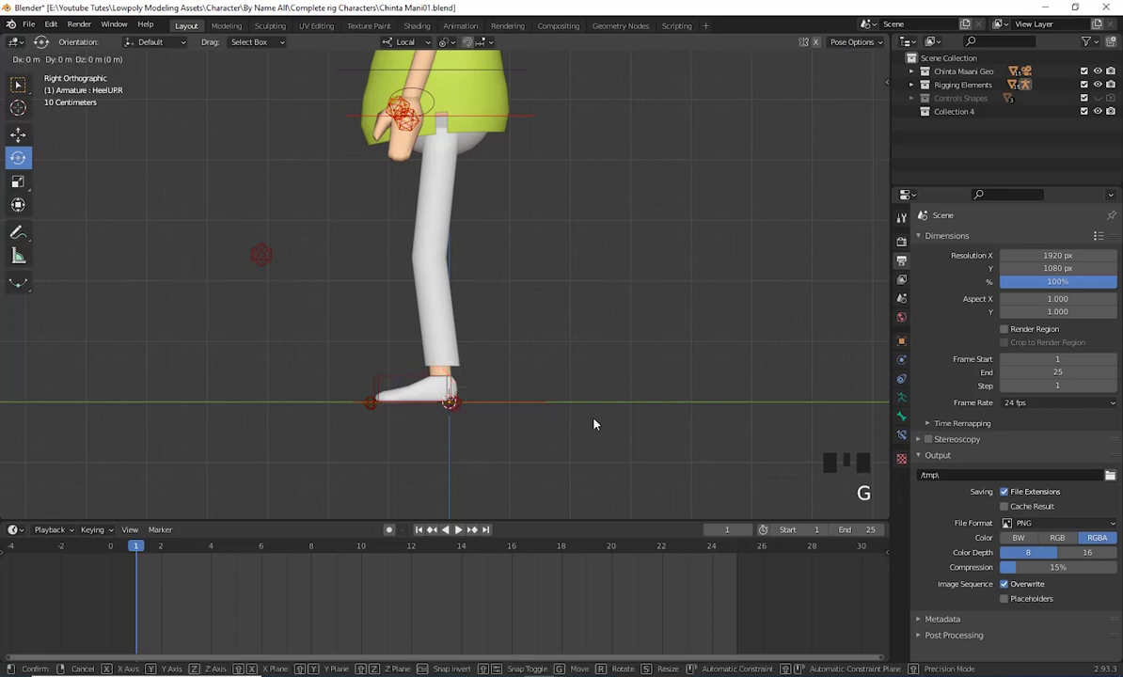
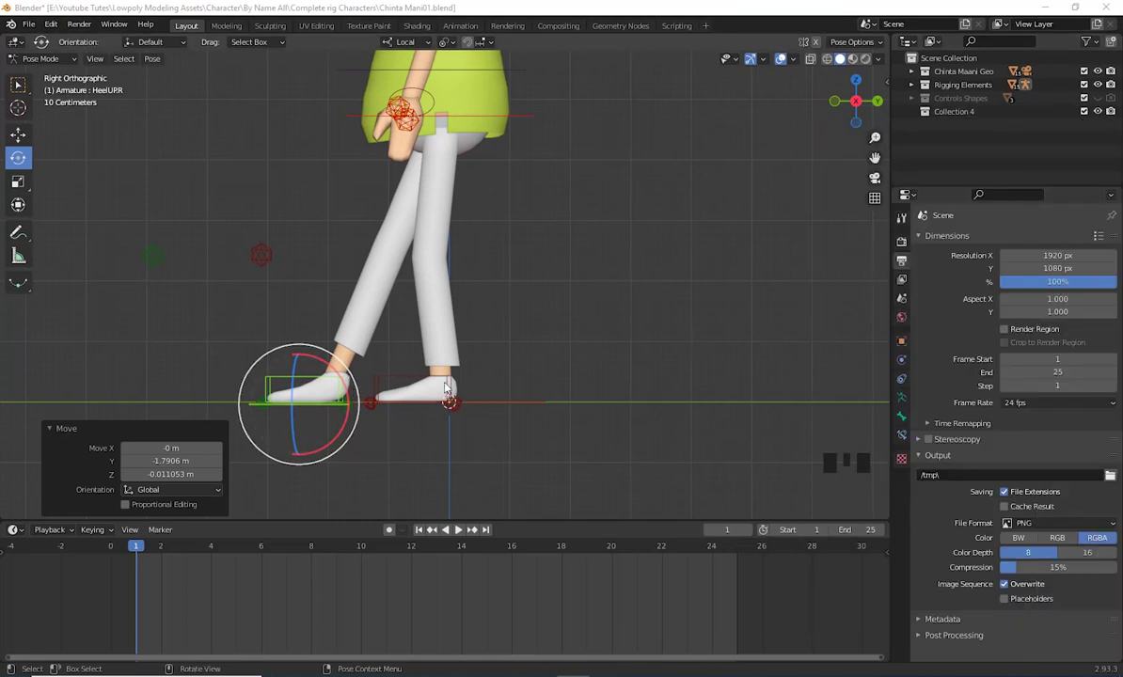
Rotate Heel RotCtrl.R so the forward foot's toes lift with the heel planted
{"action": "scroll", "scroll_direction": "up", "scroll_amount": 3}
{"action": "left_click_drag", "start_coordinate": [526, 415], "coordinate": [476, 413]}
{"action": "scroll", "scroll_direction": "up", "scroll_amount": 3}
{"action": "left_click_drag", "start_coordinate": [570, 374], "coordinate": [512, 440]}
{"action": "left_click_drag", "start_coordinate": [513, 441], "coordinate": [418, 365]}
{"action": "left_click", "coordinate": [368, 324]}
{"action": "scroll", "scroll_direction": "down", "scroll_amount": 3}
{"action": "left_click_drag", "start_coordinate": [494, 440], "coordinate": [495, 436]}
{"action": "key", "text": "KP_3"}
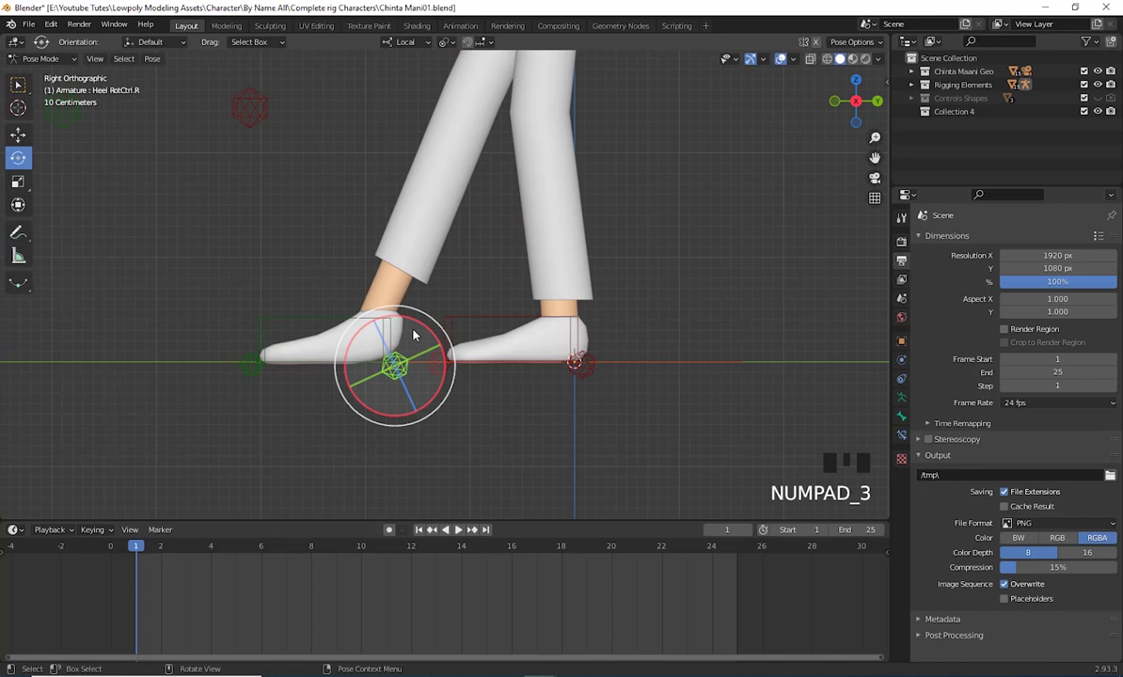
{"action": "left_click", "coordinate": [427, 330]}
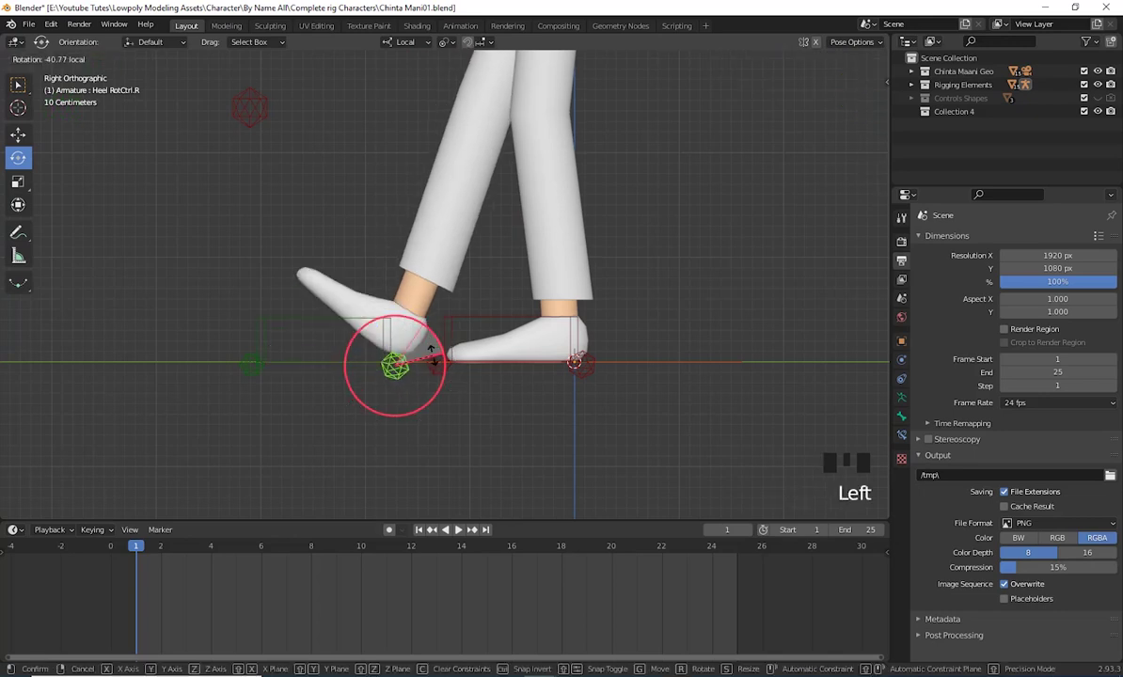
Move HeelUPR about 0.61 m further forward, then start adjusting the heel pivot
{"action": "scroll", "scroll_direction": "down", "scroll_amount": 3}
{"action": "left_click_drag", "start_coordinate": [529, 411], "coordinate": [347, 360]}
{"action": "left_click", "coordinate": [347, 359]}
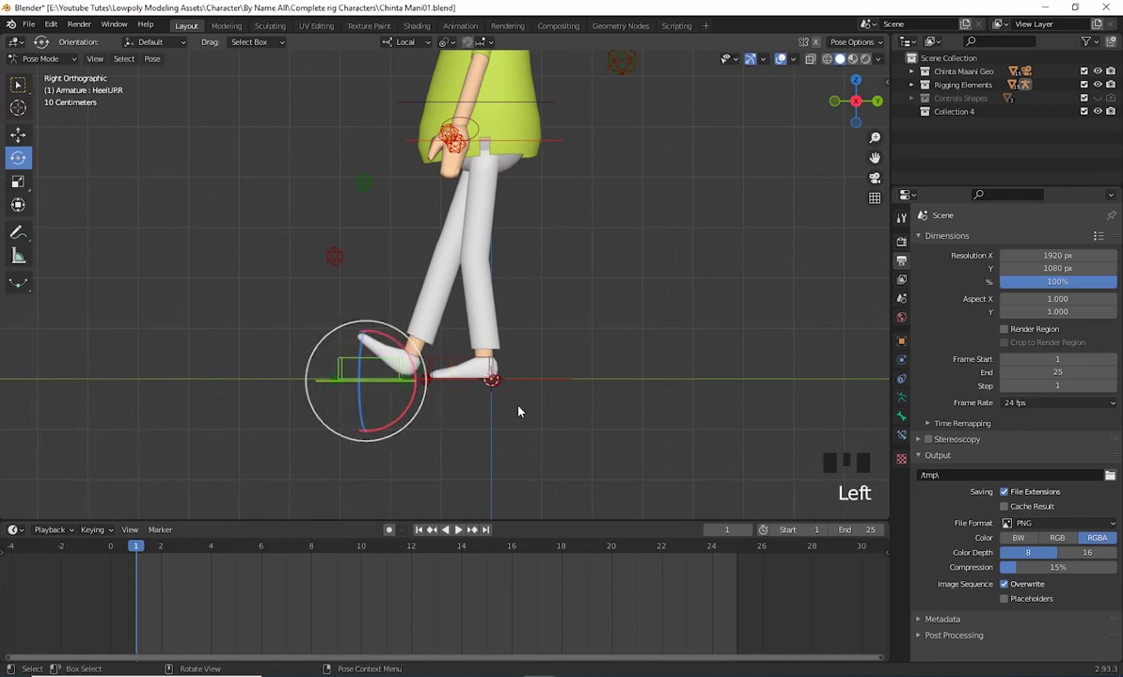
{"action": "key", "text": "g"}
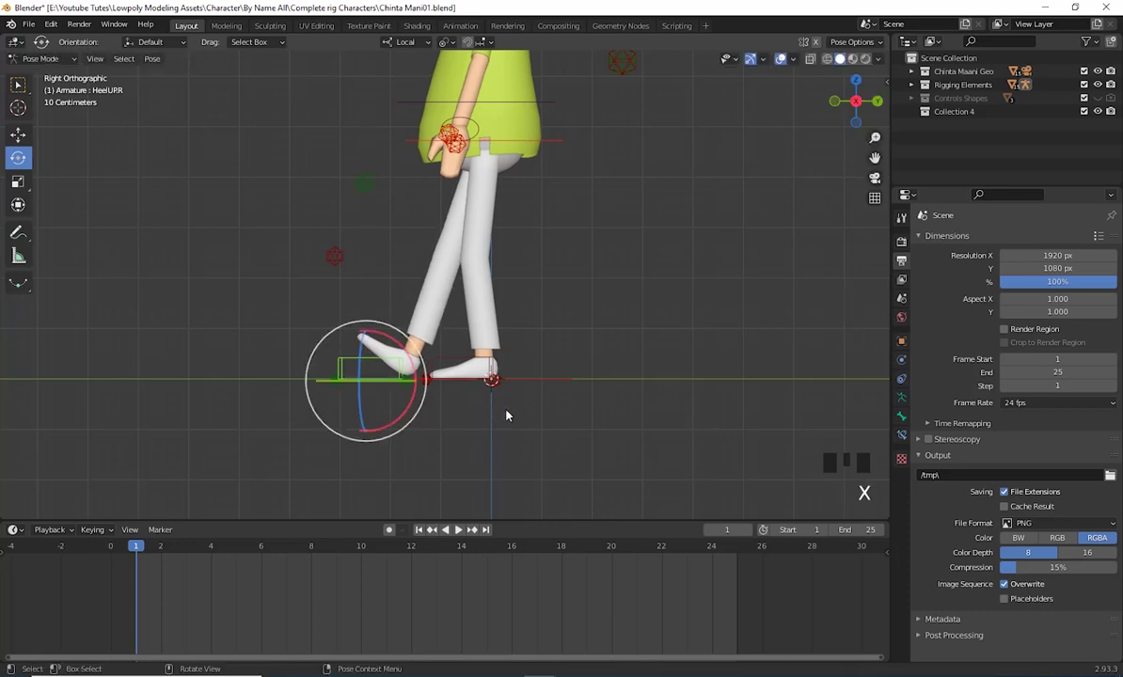
{"action": "left_click_drag", "start_coordinate": [477, 413], "coordinate": [550, 405]}
{"action": "key", "text": "g"}
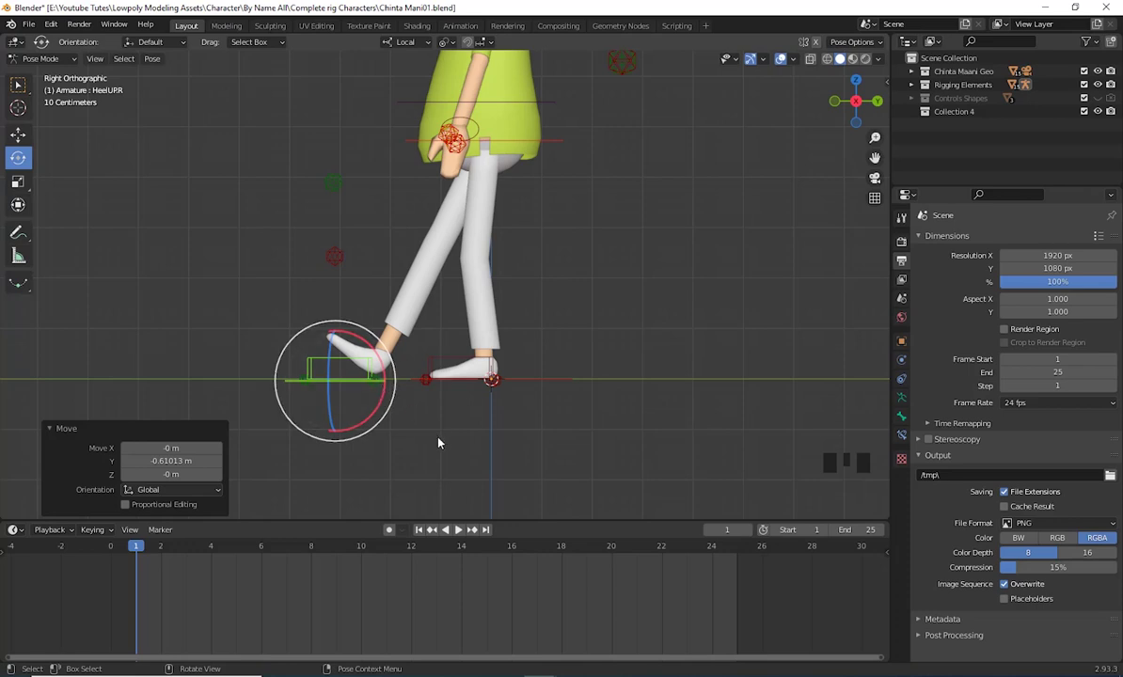
{"action": "left_click", "coordinate": [438, 443]}
{"action": "left_click", "coordinate": [380, 389]}
{"action": "key", "text": "g"}
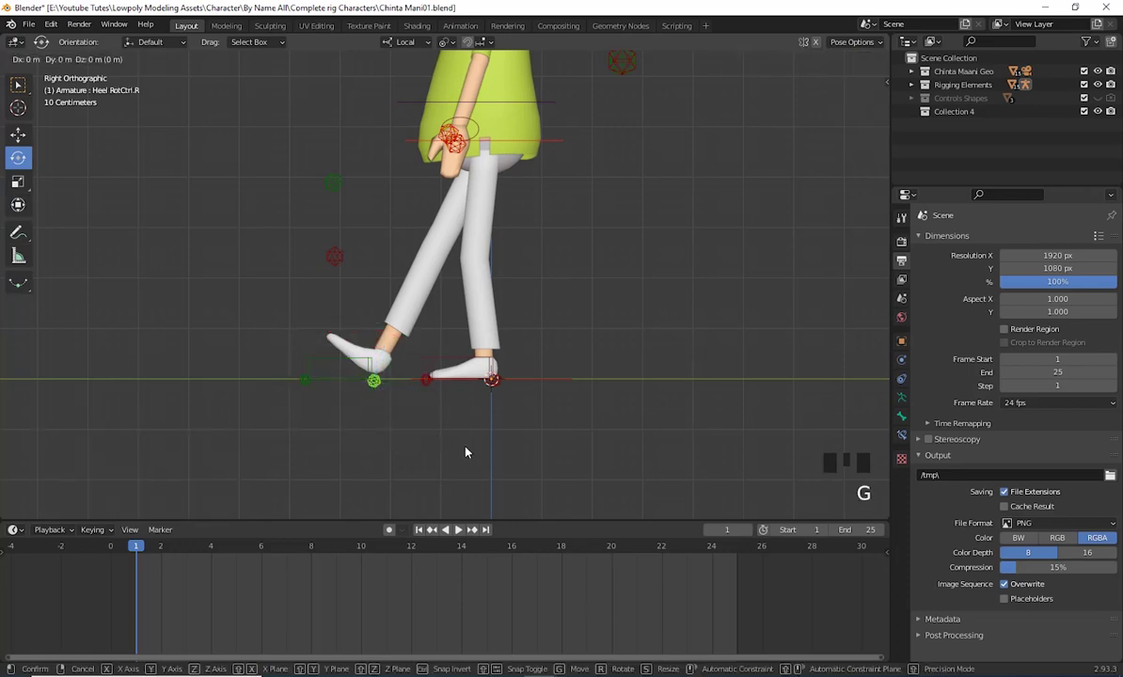
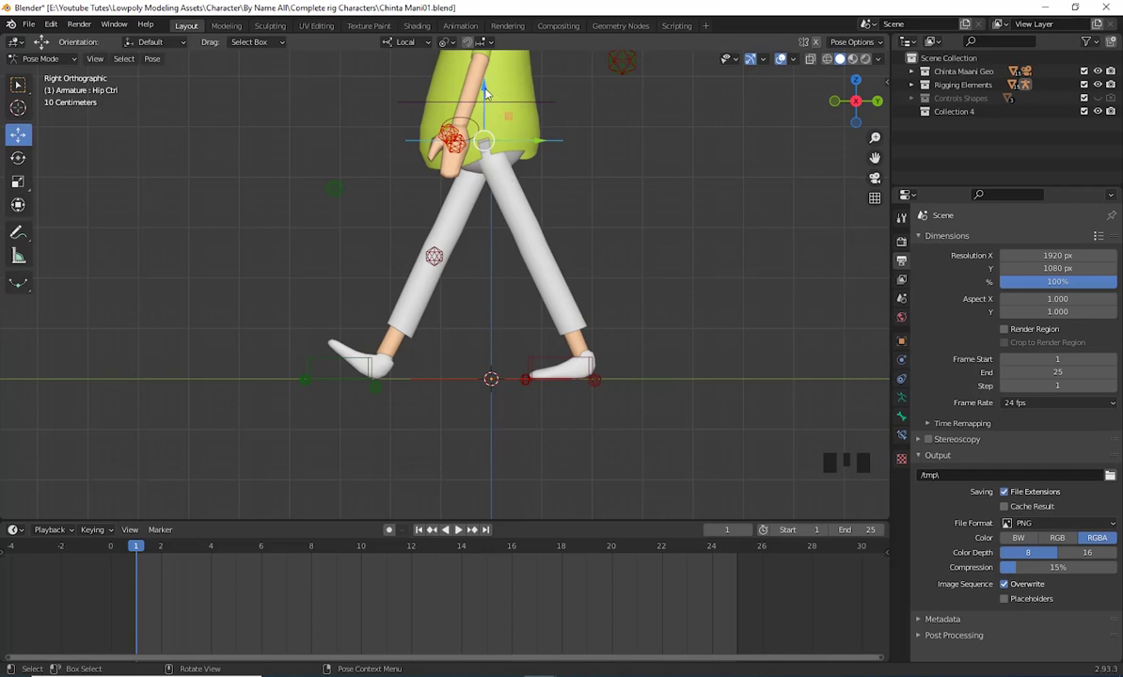
Move Hip Ctrl down about 0.62 m along Z so the knees bend into the stride
{"action": "left_click", "coordinate": [492, 92]}
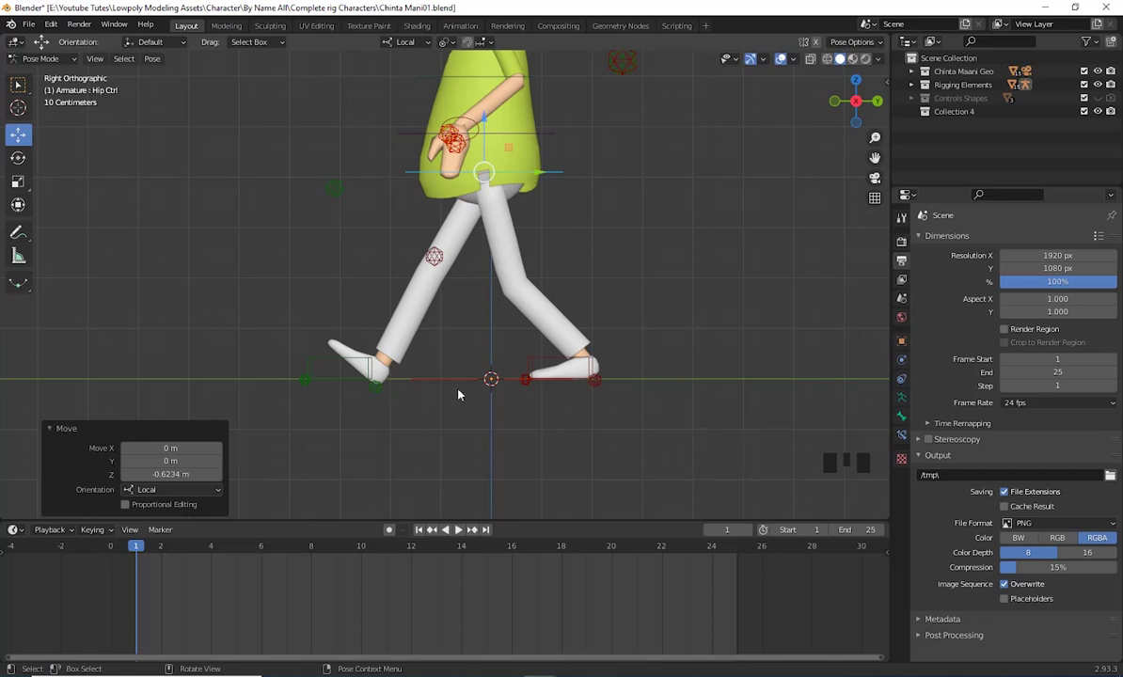
{"action": "scroll", "scroll_direction": "down", "scroll_amount": 3}
{"action": "scroll", "scroll_direction": "up", "scroll_amount": 3}
{"action": "left_click_drag", "start_coordinate": [592, 274], "coordinate": [592, 239]}
{"action": "scroll", "scroll_direction": "up", "scroll_amount": 3}
{"action": "left_click_drag", "start_coordinate": [569, 362], "coordinate": [582, 320]}
{"action": "scroll", "scroll_direction": "down", "scroll_amount": 3}
From Front Orthographic, select Hand Ctrl.L ready to lower the arm
{"action": "key", "text": "KP_1"}
{"action": "scroll", "scroll_direction": "up", "scroll_amount": 3}
{"action": "left_click_drag", "start_coordinate": [609, 315], "coordinate": [612, 207]}
{"action": "left_click", "coordinate": [612, 207]}
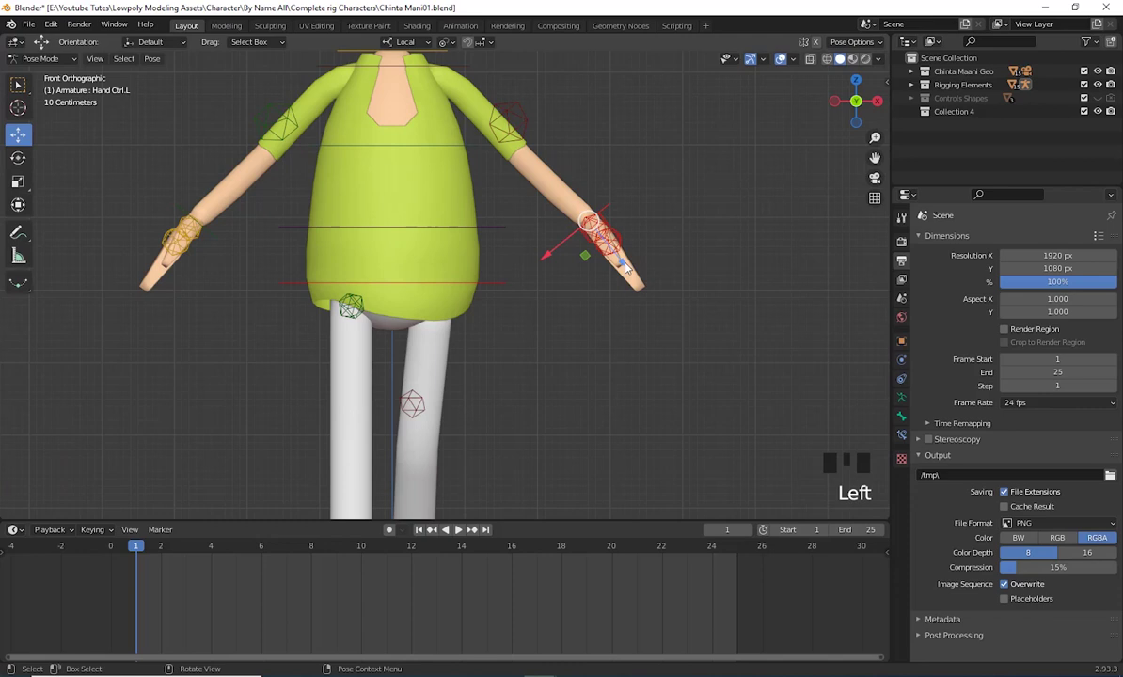
Lower and rotate both hand controls to the sides (right hand about 1.32 m), curling Finger Ctrl.R
{"action": "left_click", "coordinate": [589, 228]}
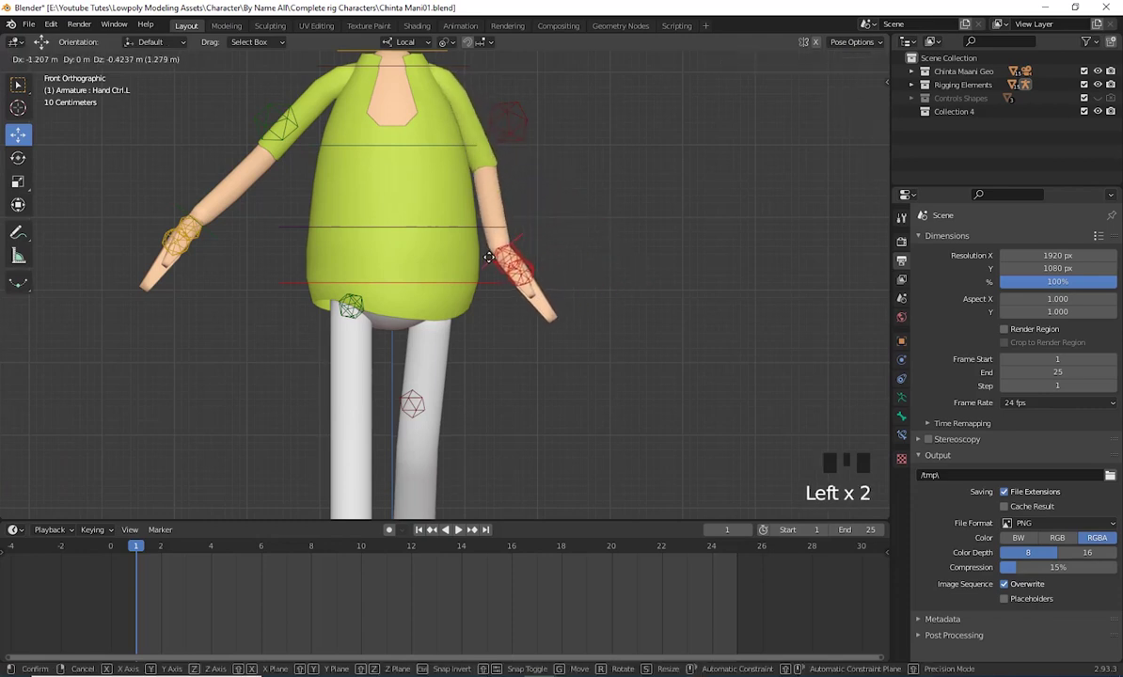
{"action": "key", "text": "r"}
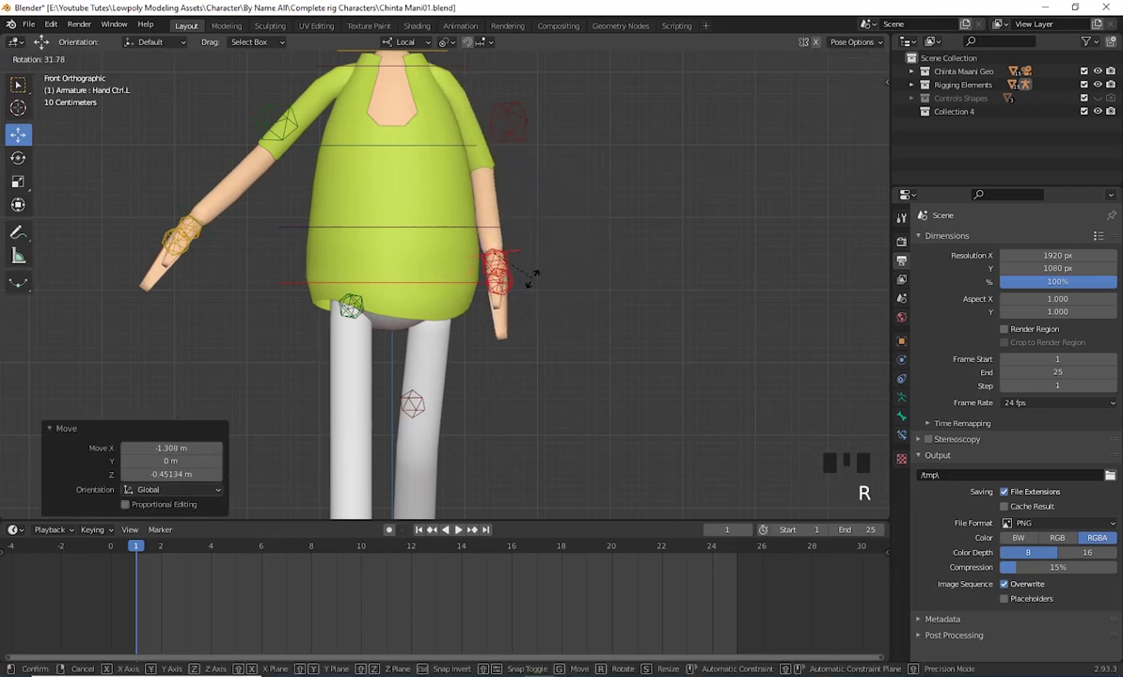
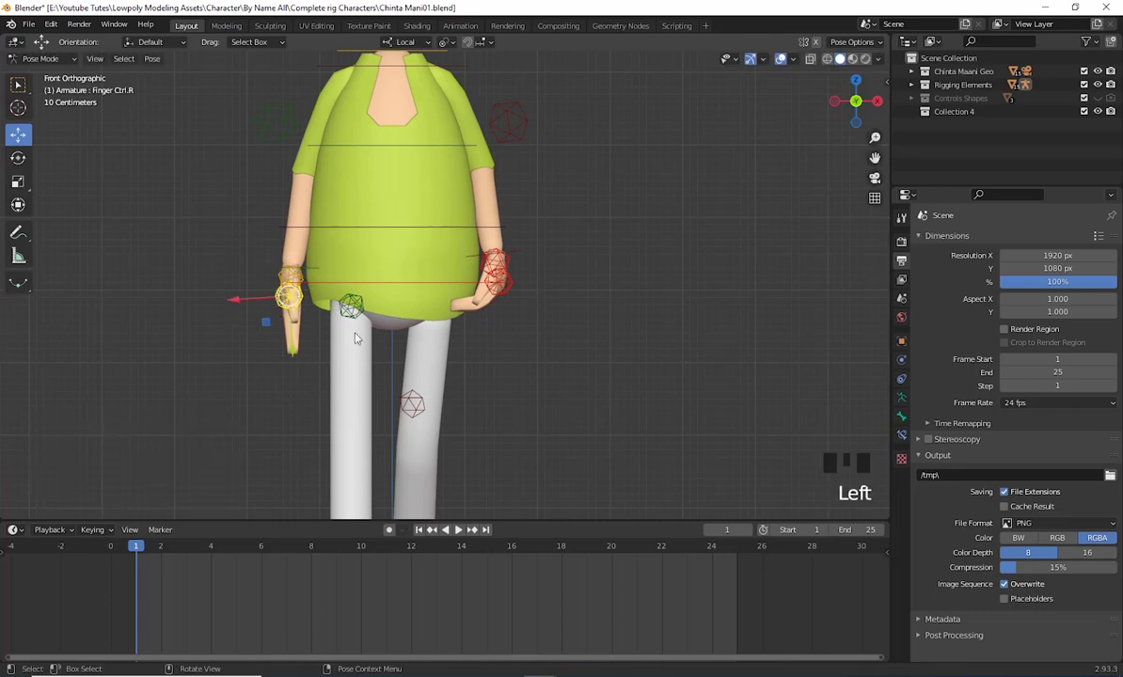
{"action": "key", "text": "r"}
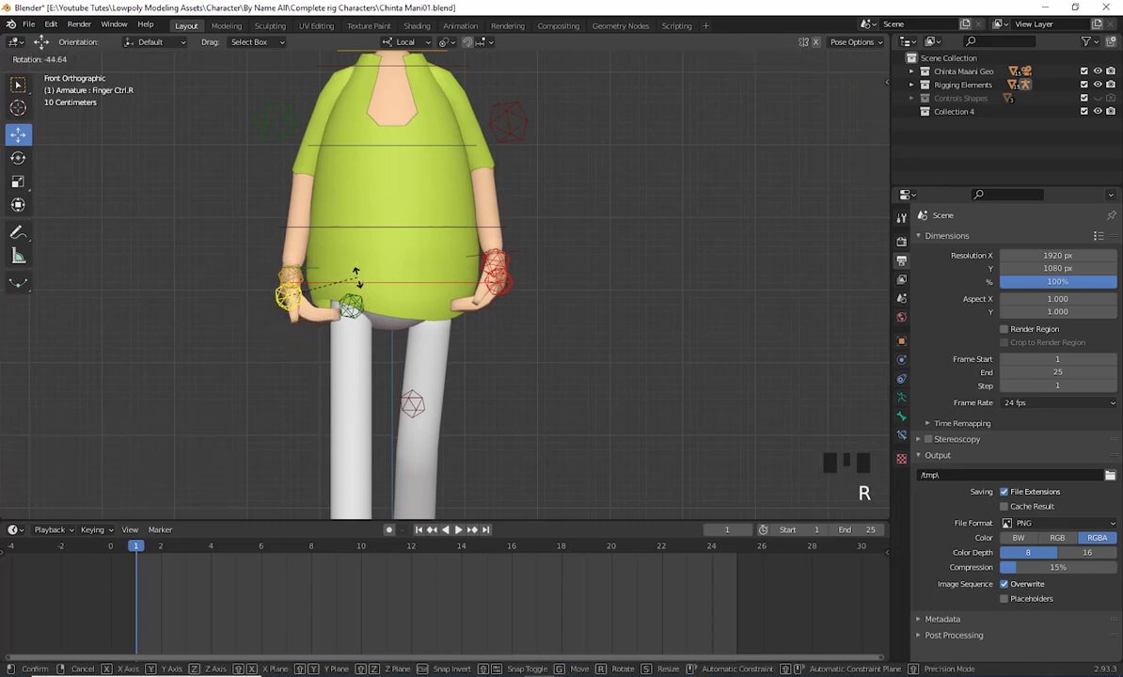
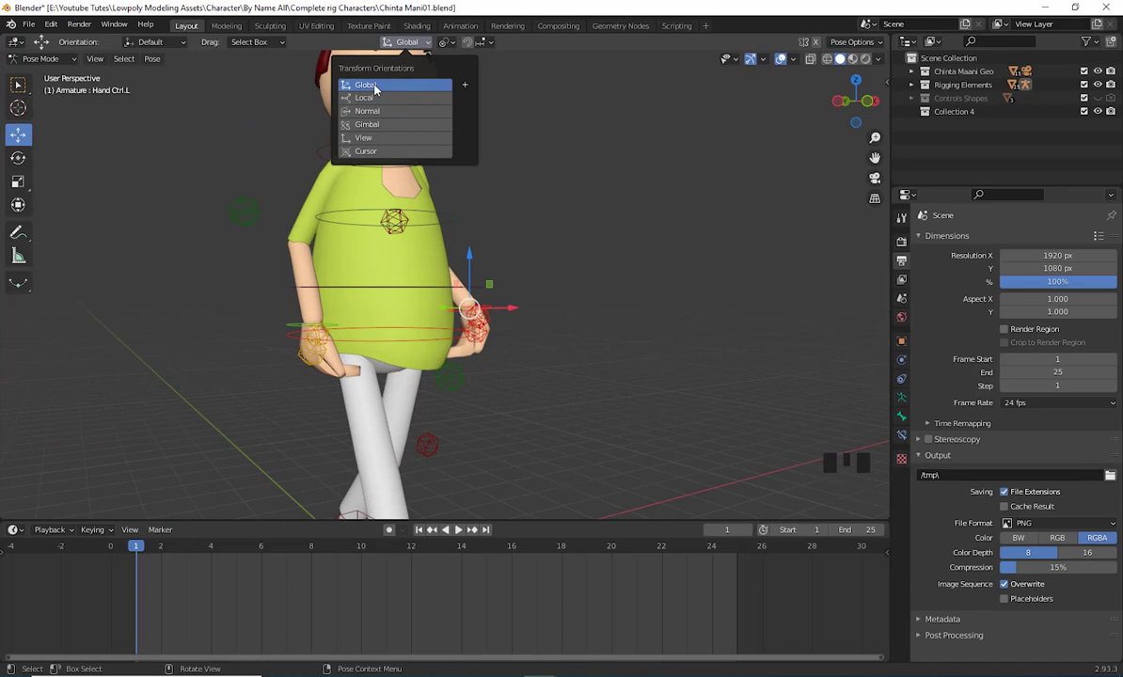
Set Transform Orientation to Global and swing Hand Ctrl.L forward
{"action": "left_click_drag", "start_coordinate": [609, 369], "coordinate": [452, 255]}
{"action": "left_click", "coordinate": [452, 255]}
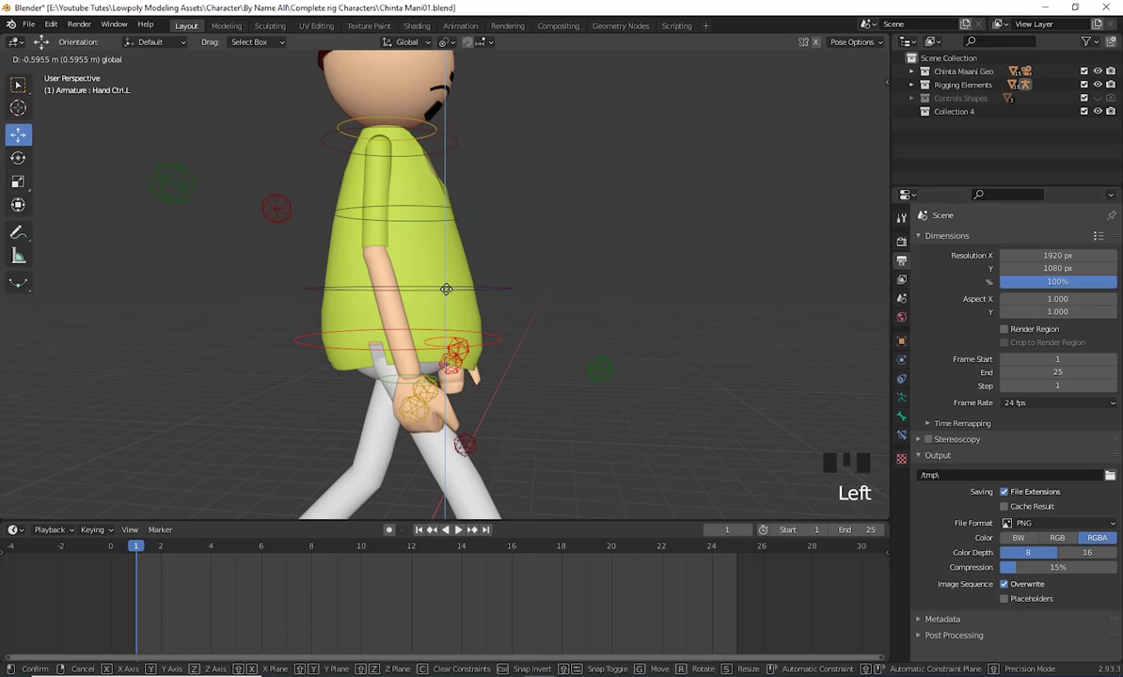
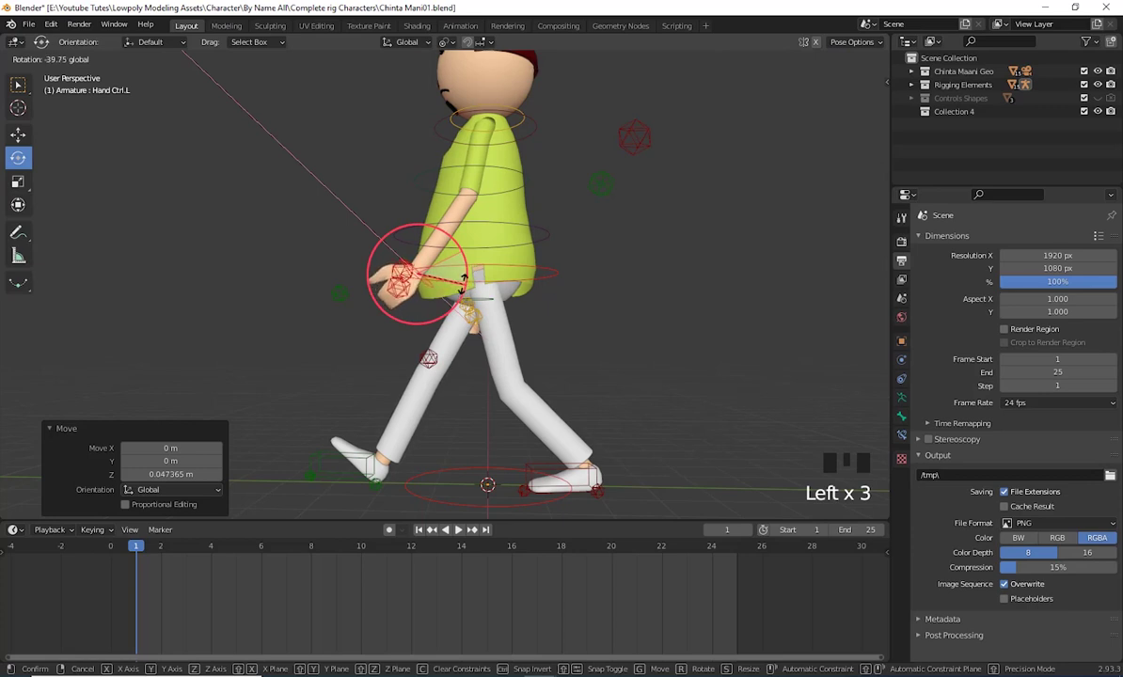
{"action": "scroll", "scroll_direction": "down", "scroll_amount": 3}
{"action": "left_click_drag", "start_coordinate": [595, 360], "coordinate": [615, 359]}
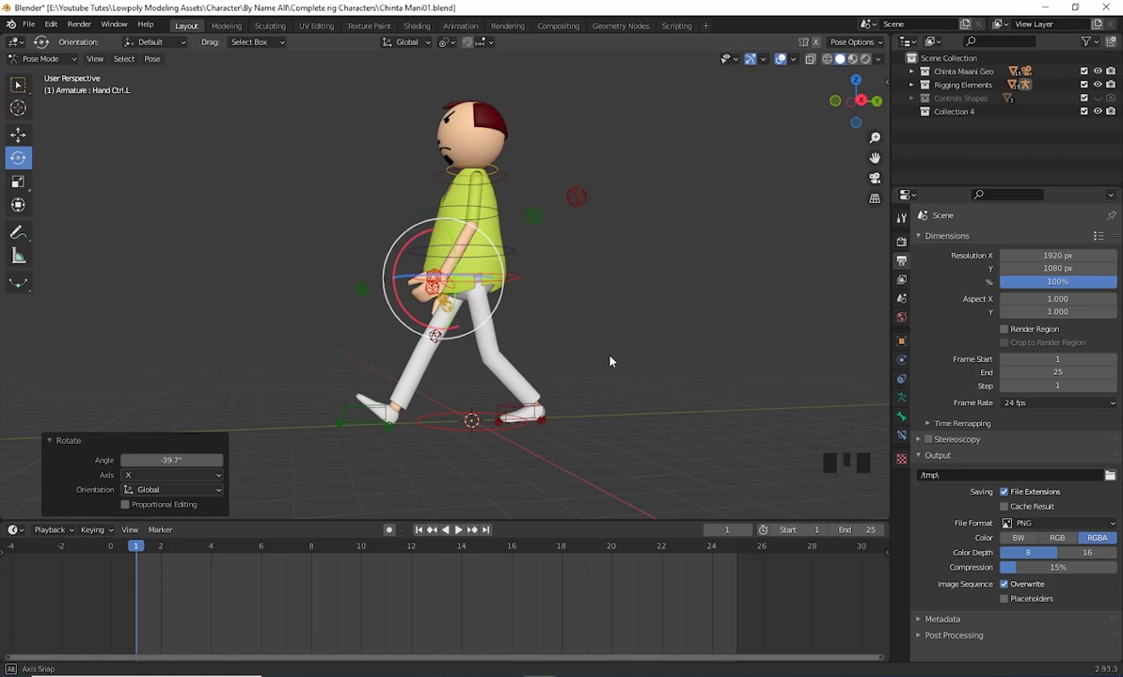
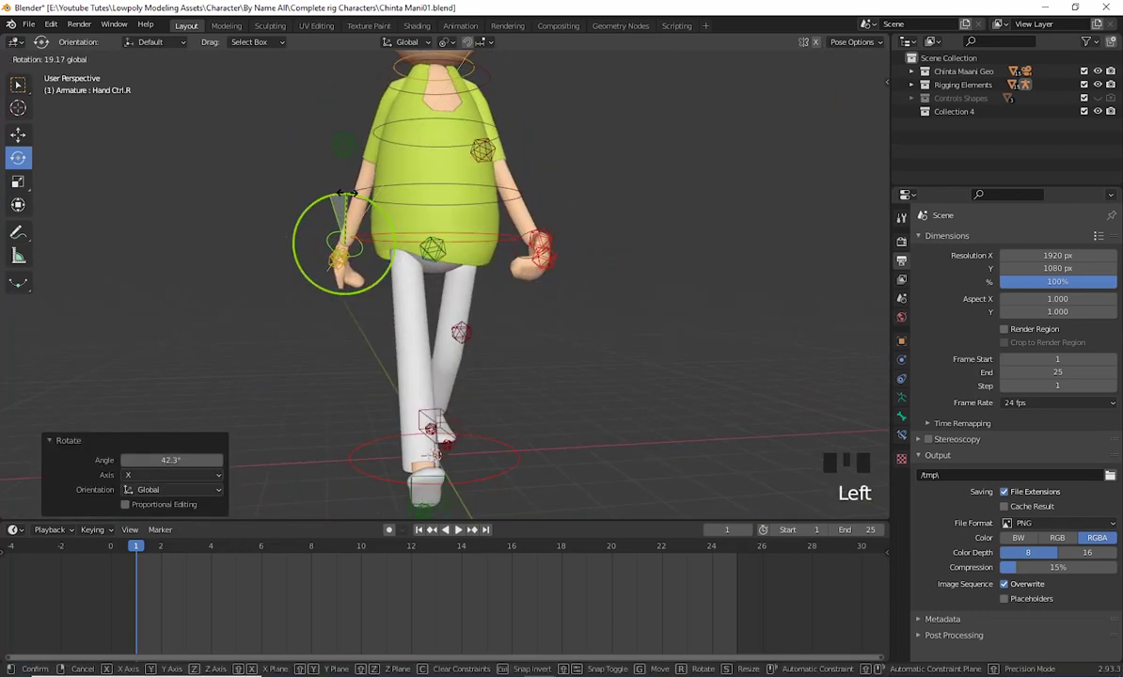
Rotate Hand Ctrl.R backward opposite the legs, then select the back foot control
{"action": "left_click_drag", "start_coordinate": [566, 312], "coordinate": [506, 256]}
{"action": "left_click", "coordinate": [506, 256]}
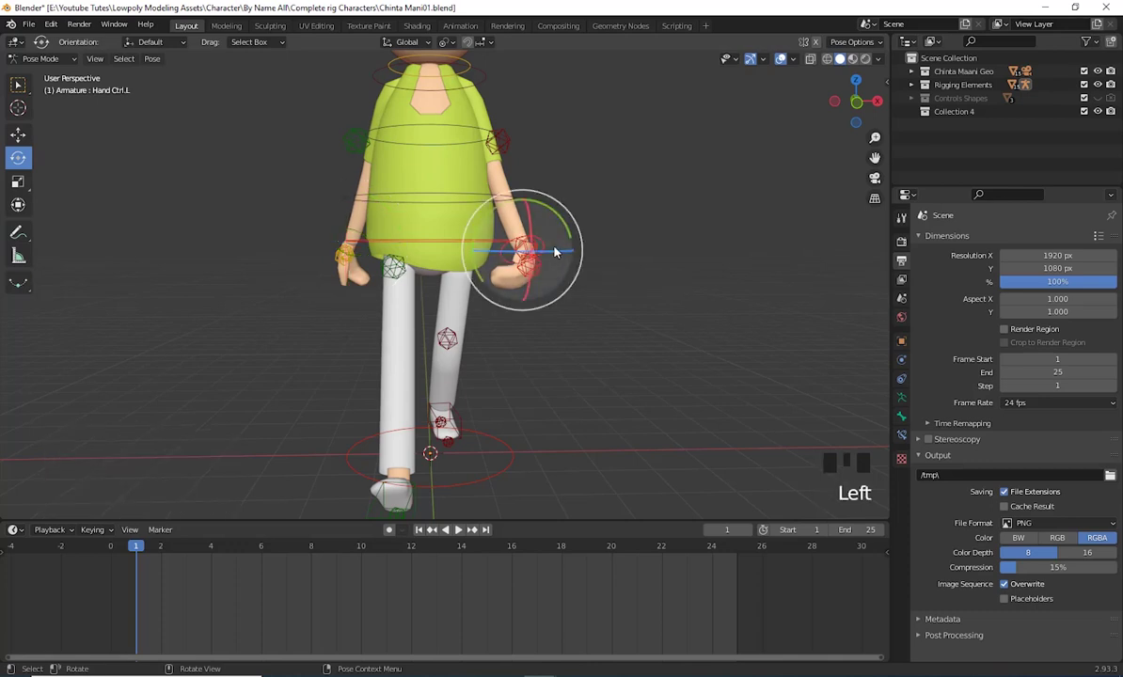
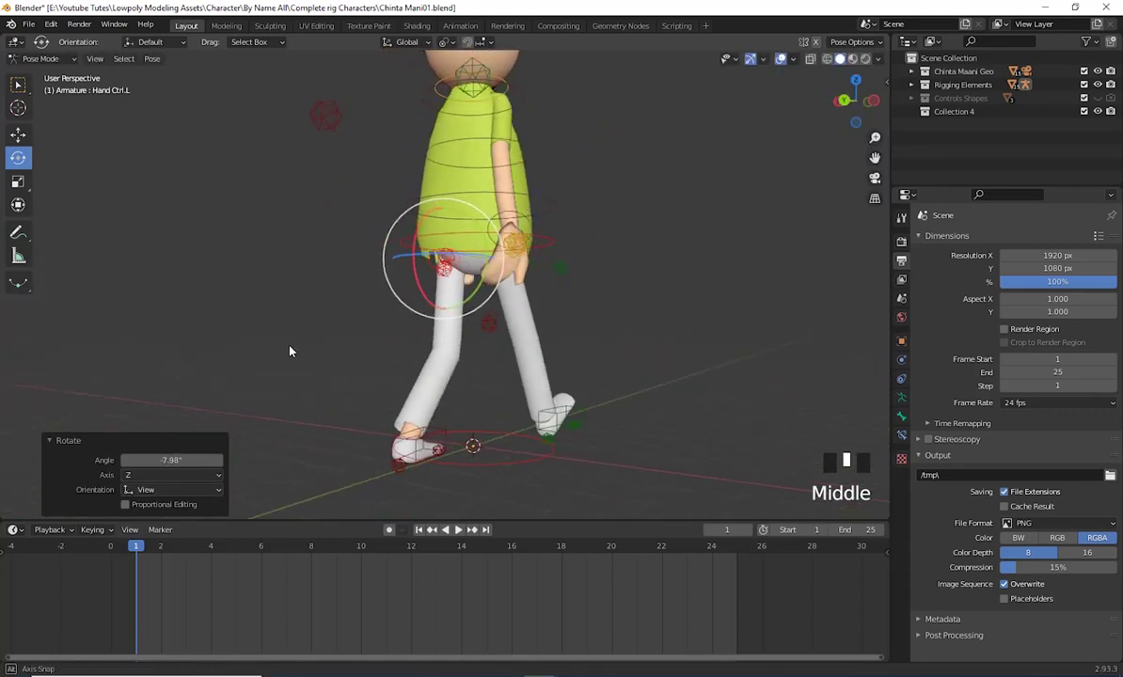
{"action": "left_click_drag", "start_coordinate": [589, 387], "coordinate": [493, 380]}
{"action": "left_click", "coordinate": [493, 380]}
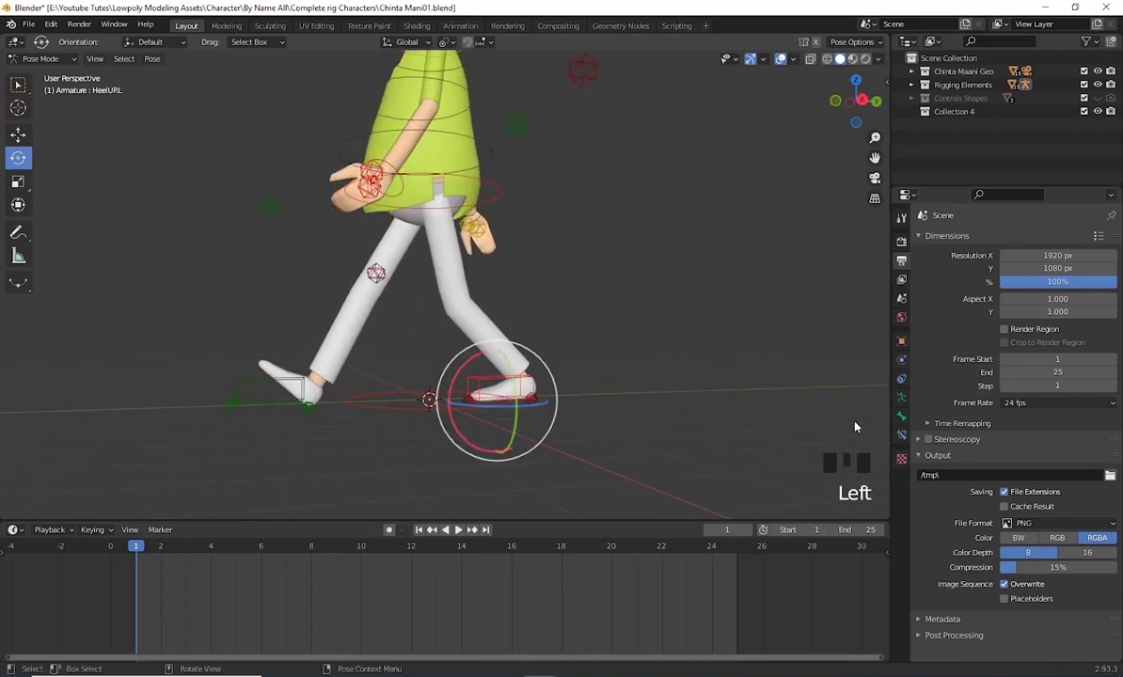
From Right Orthographic, rotate the back foot's toe control so the heel lifts for push-off
{"action": "key", "text": "KP_3"}
{"action": "left_click_drag", "start_coordinate": [687, 359], "coordinate": [671, 367]}
{"action": "scroll", "scroll_direction": "up", "scroll_amount": 3}
{"action": "left_click_drag", "start_coordinate": [697, 360], "coordinate": [645, 402]}
{"action": "left_click", "coordinate": [645, 402]}
{"action": "left_click", "coordinate": [468, 408]}
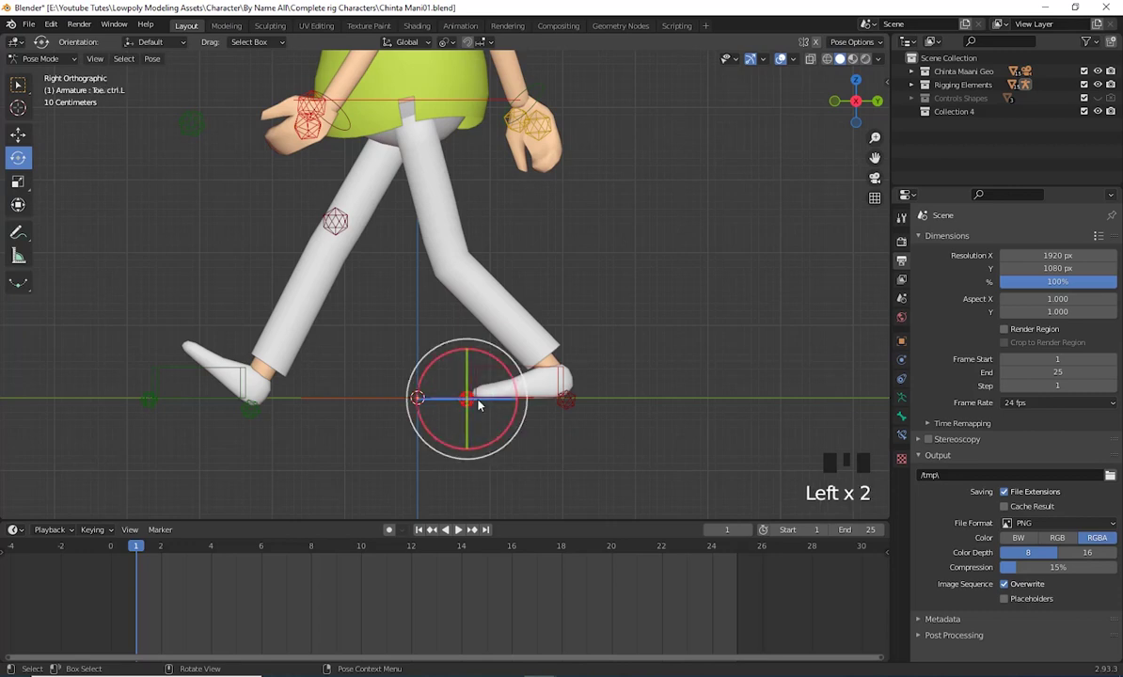
{"action": "left_click", "coordinate": [492, 360]}
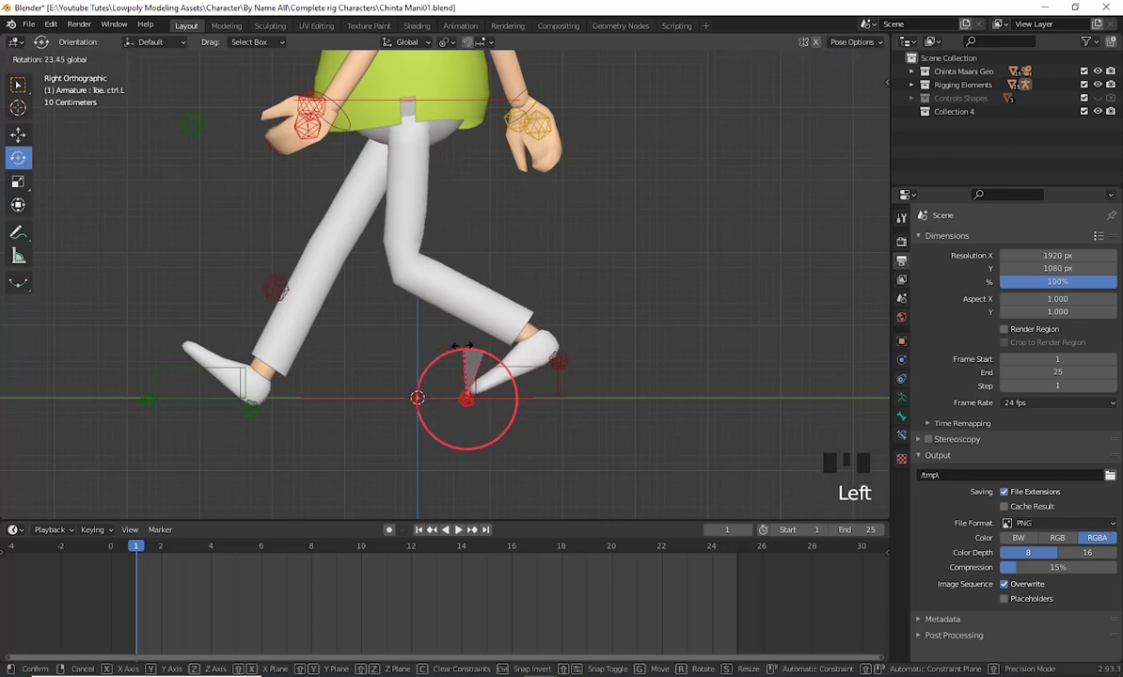
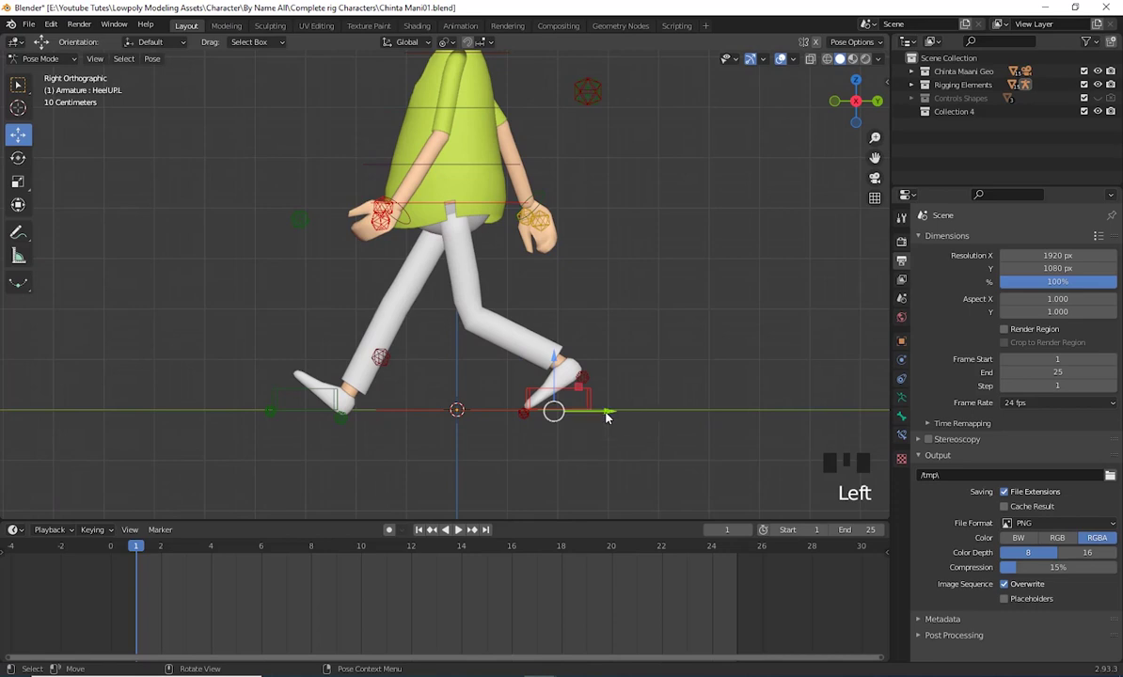
Move HeelUPL about 0.38 m further back and check the blocked-out walking pose
{"action": "left_click", "coordinate": [613, 412]}
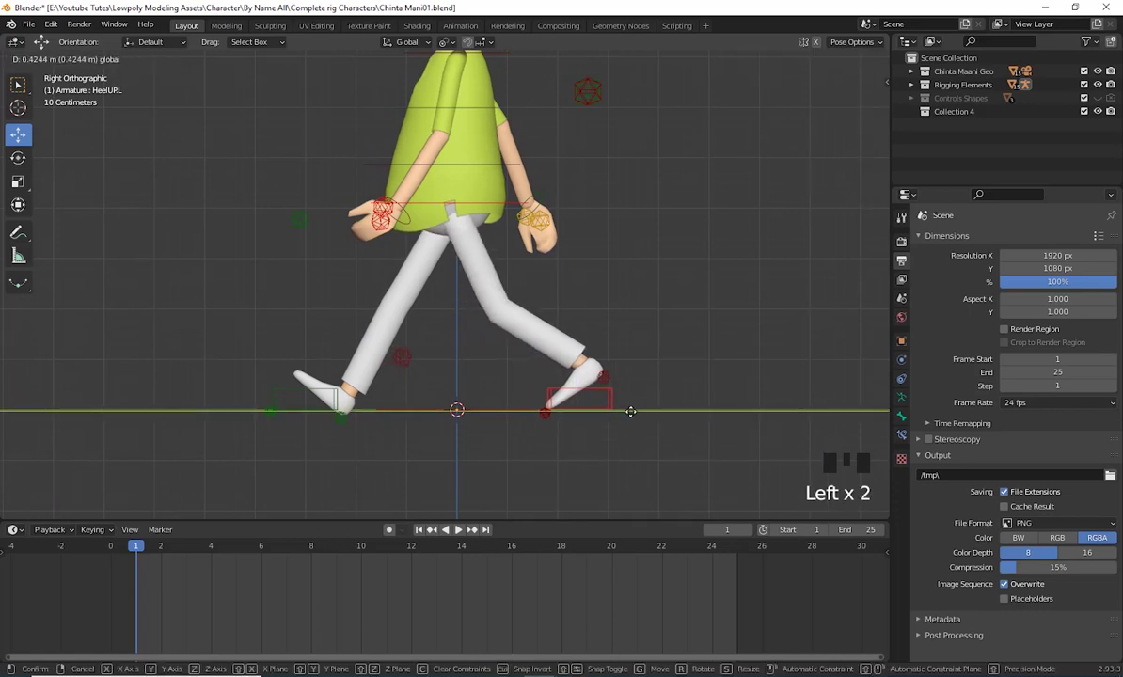
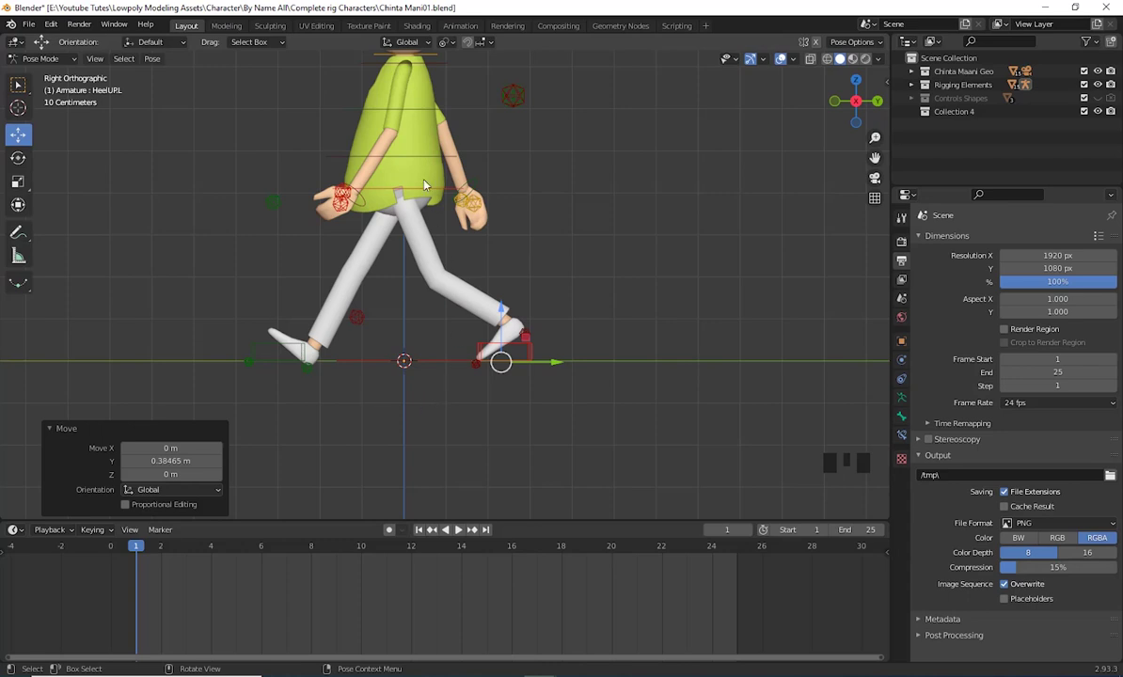
{"action": "left_click_drag", "start_coordinate": [552, 385], "coordinate": [557, 449]}
{"action": "scroll", "scroll_direction": "down", "scroll_amount": 3}
{"action": "left_click_drag", "start_coordinate": [557, 465], "coordinate": [573, 396]}
{"action": "key", "text": "a"}
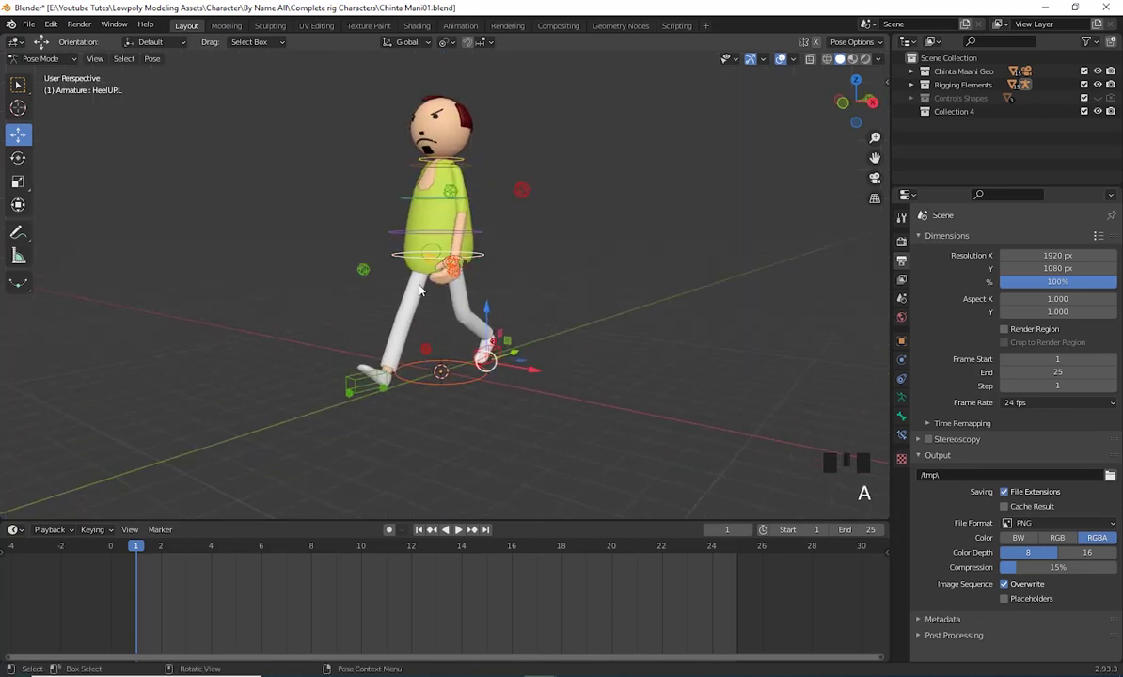
Move Elbow Ctrl.L to swing the left arm for the frame-1 stride
{"action": "left_click", "coordinate": [465, 378]}
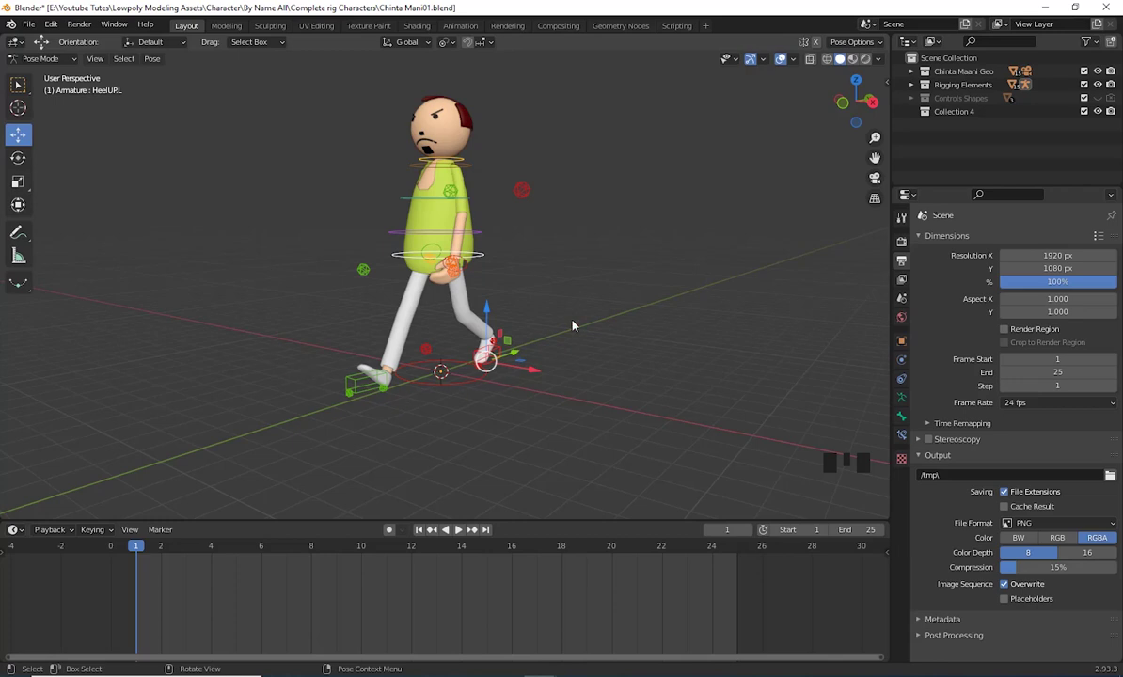
{"action": "left_click_drag", "start_coordinate": [593, 379], "coordinate": [398, 300]}
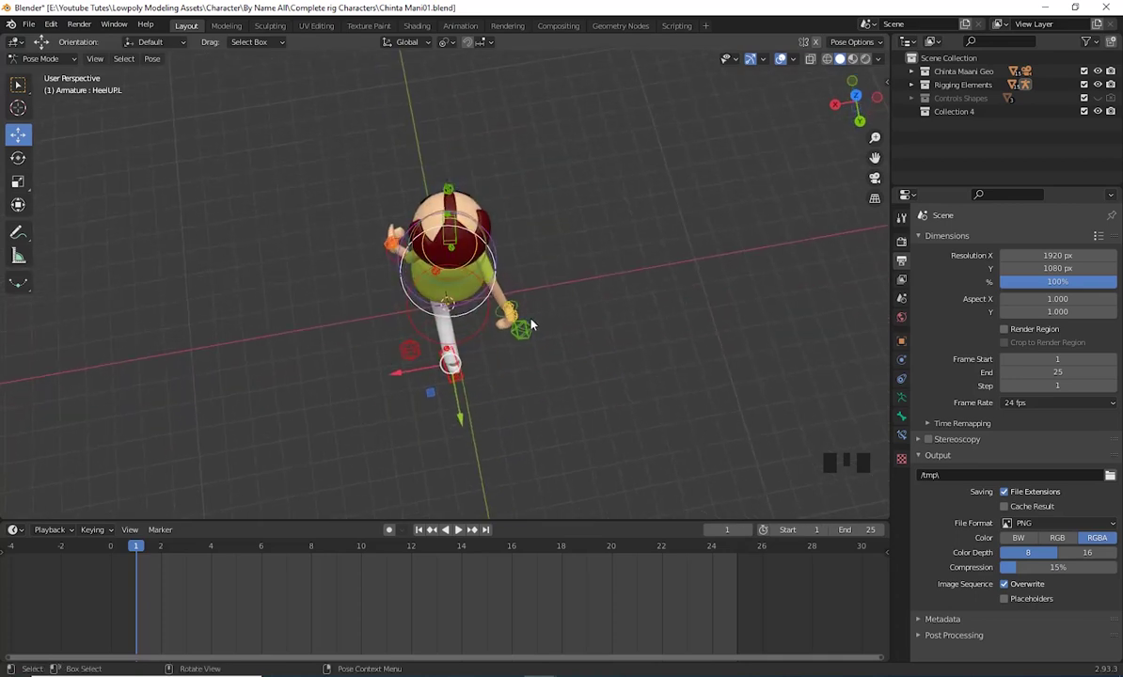
{"action": "left_click", "coordinate": [417, 355]}
{"action": "left_click", "coordinate": [419, 355]}
{"action": "left_click_drag", "start_coordinate": [585, 406], "coordinate": [592, 173]}
{"action": "left_click", "coordinate": [592, 173]}
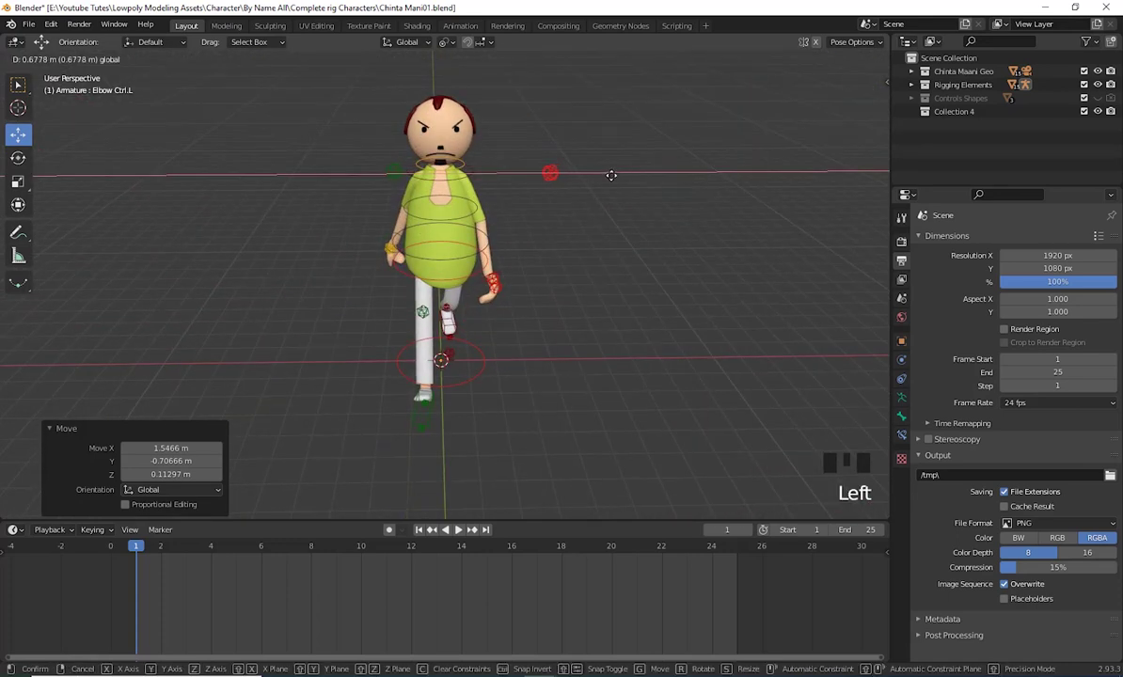
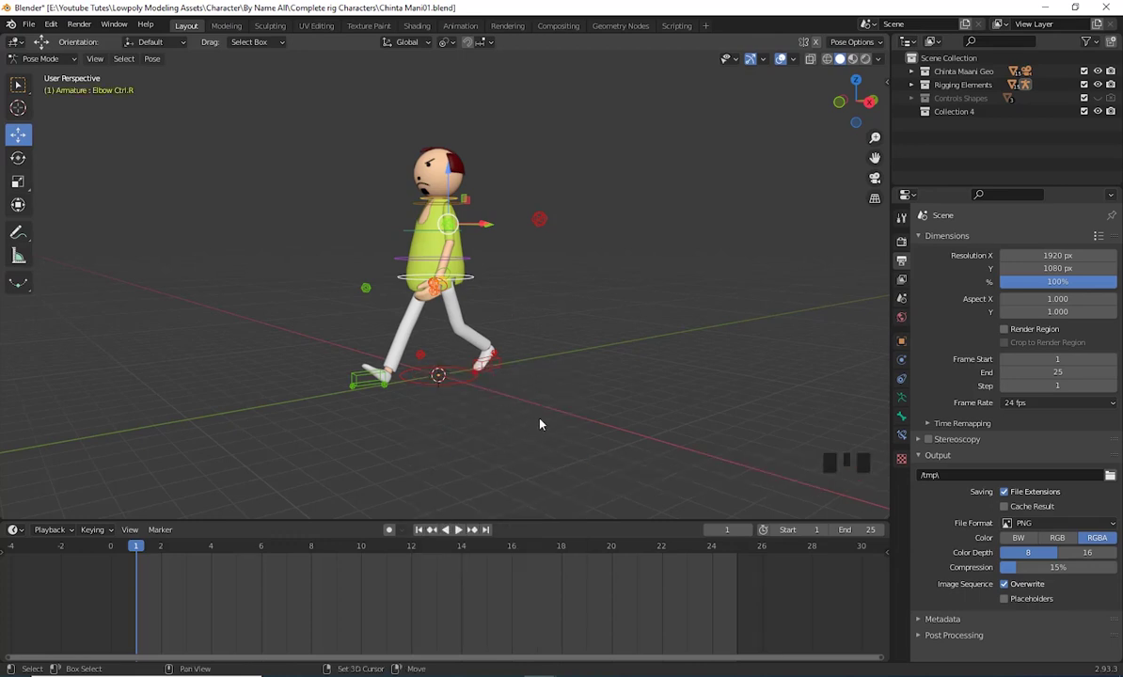
Move Elbow Ctrl.R to swing the right arm and select all controls for keying
{"action": "left_click_drag", "start_coordinate": [540, 440], "coordinate": [530, 458]}
{"action": "scroll", "scroll_direction": "up", "scroll_amount": 3}
{"action": "left_click_drag", "start_coordinate": [541, 403], "coordinate": [511, 367]}
{"action": "left_click", "coordinate": [511, 367]}
{"action": "left_click_drag", "start_coordinate": [525, 443], "coordinate": [428, 456]}
{"action": "key", "text": "a"}
{"action": "left_click", "coordinate": [468, 452]}
{"action": "middle_click", "coordinate": [561, 463]}
Insert a Location & Rotation keyframe for the posed controls at frame 1
{"action": "key", "text": "i"}
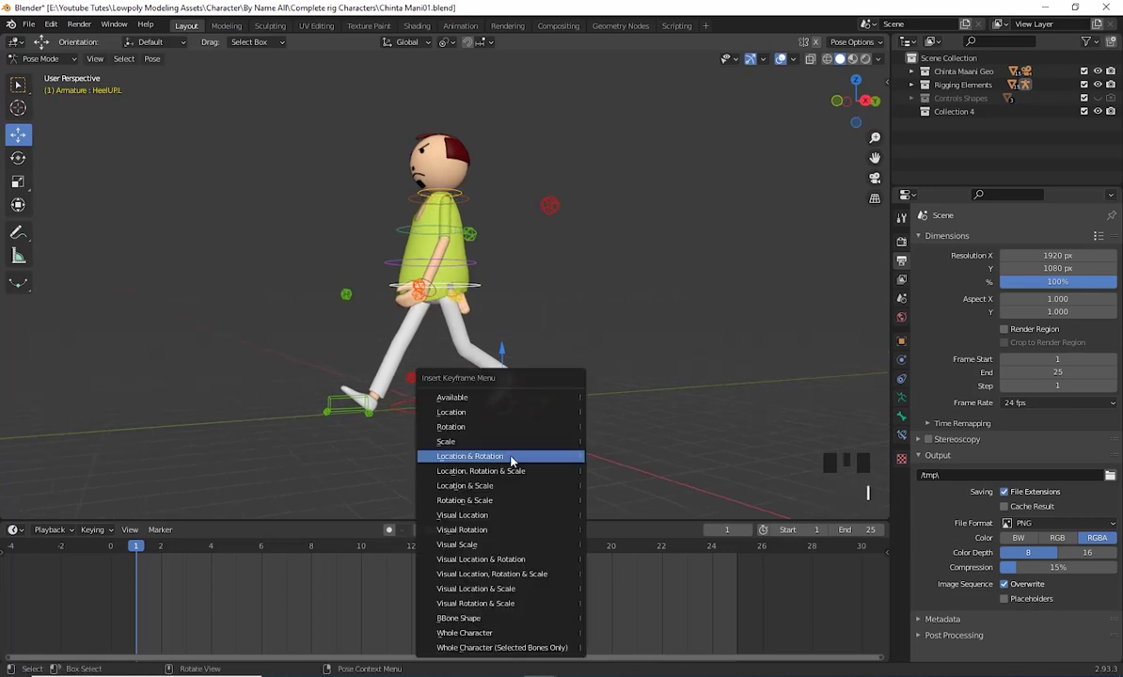
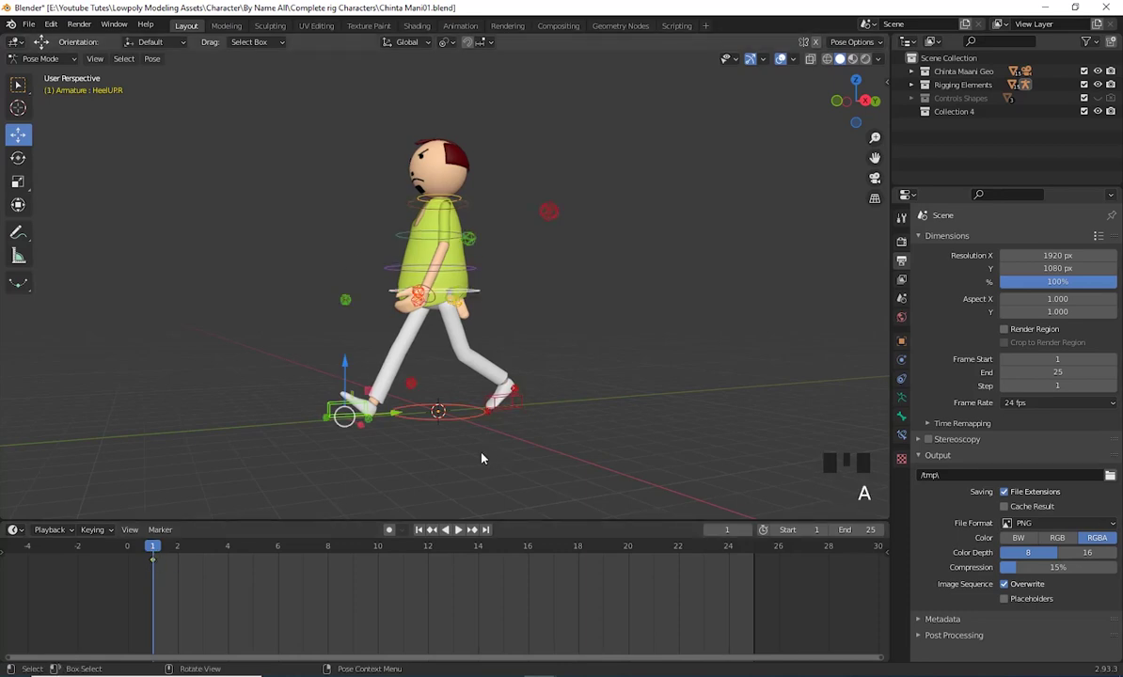
{"action": "key", "text": "ctrl+Left"}
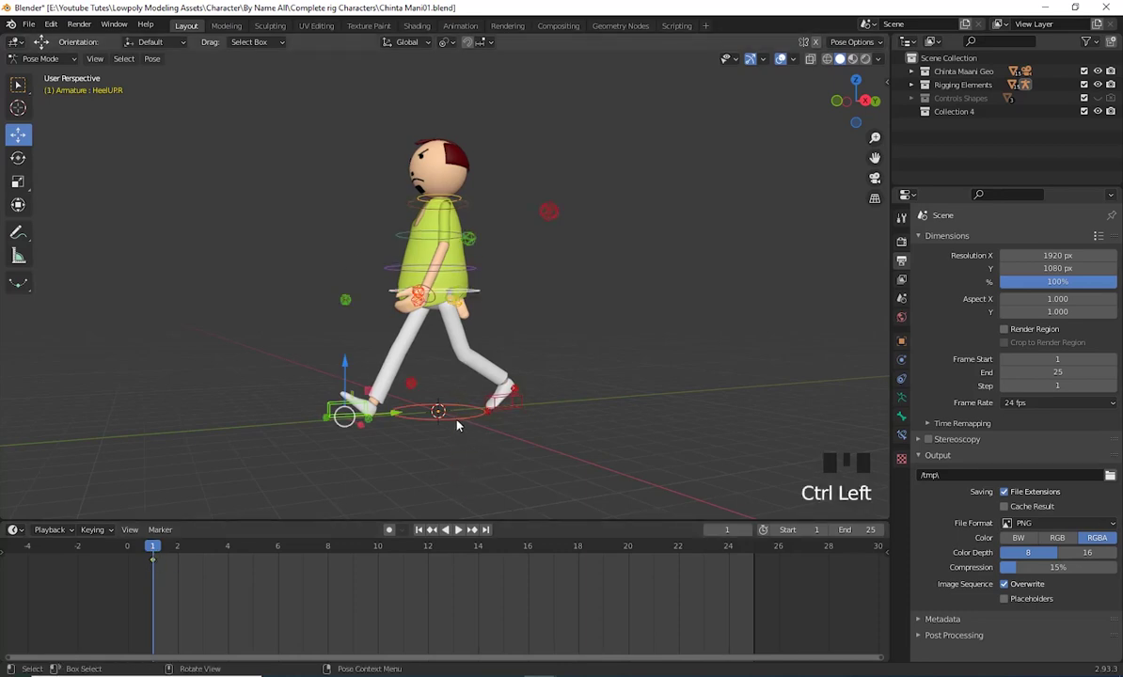
{"action": "key", "text": "ctrl+Left"}
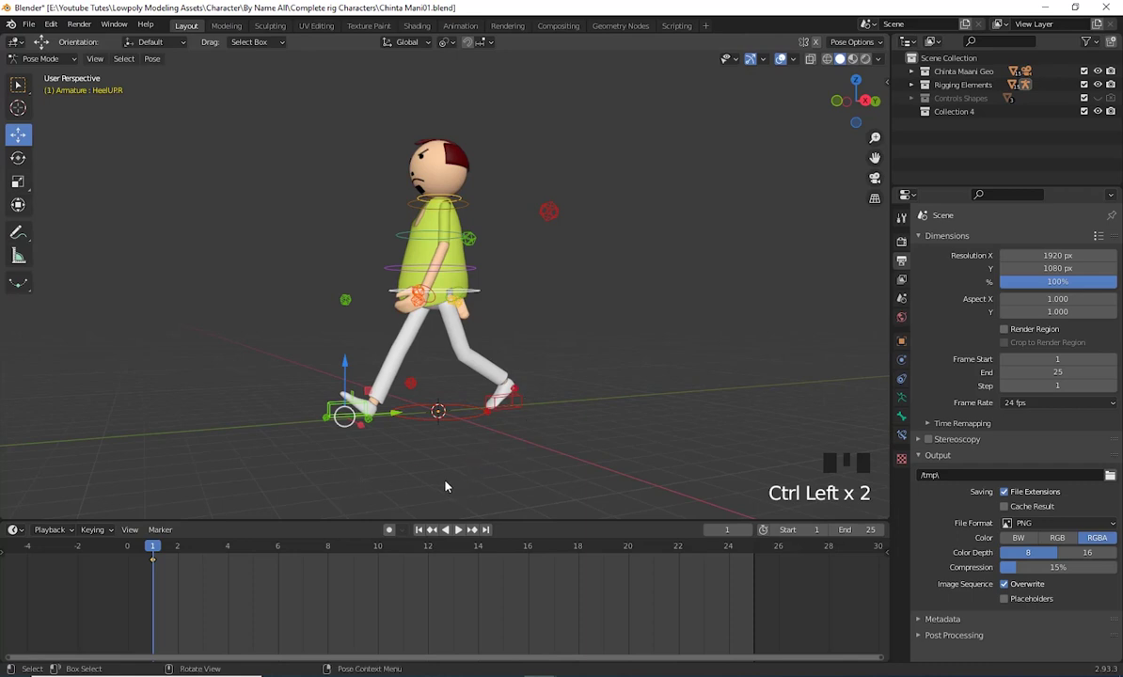
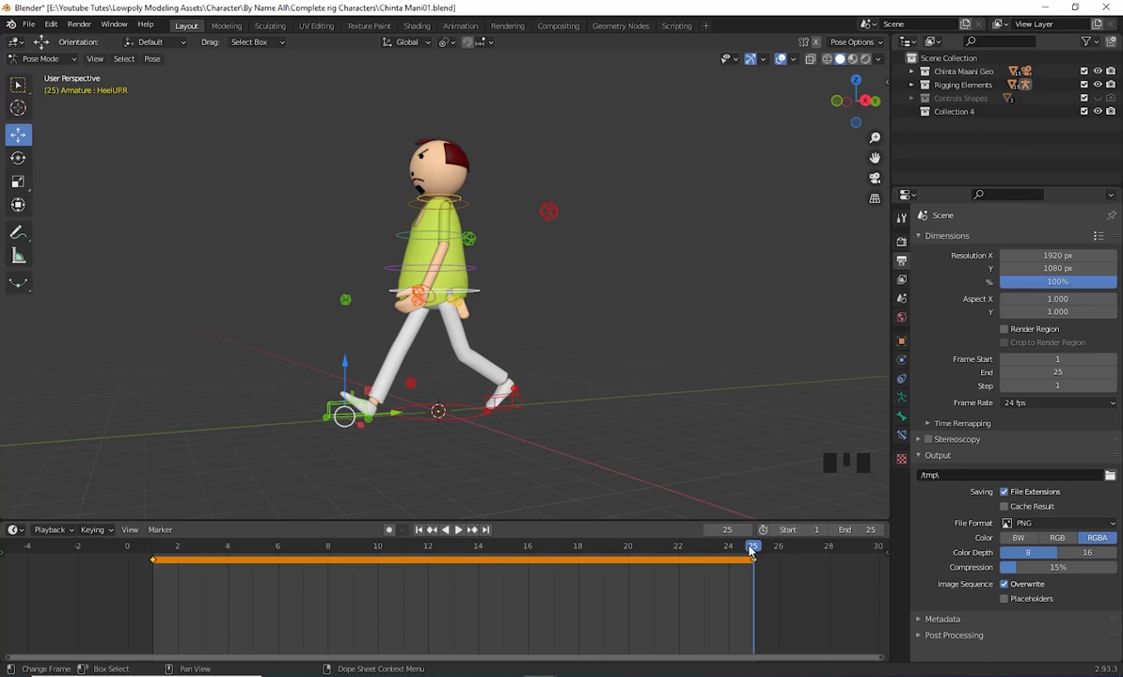
Duplicate the frame-1 keyframe onto frame 13 in the timeline, then return to frame 1
{"action": "left_click_drag", "start_coordinate": [745, 548], "coordinate": [756, 582]}
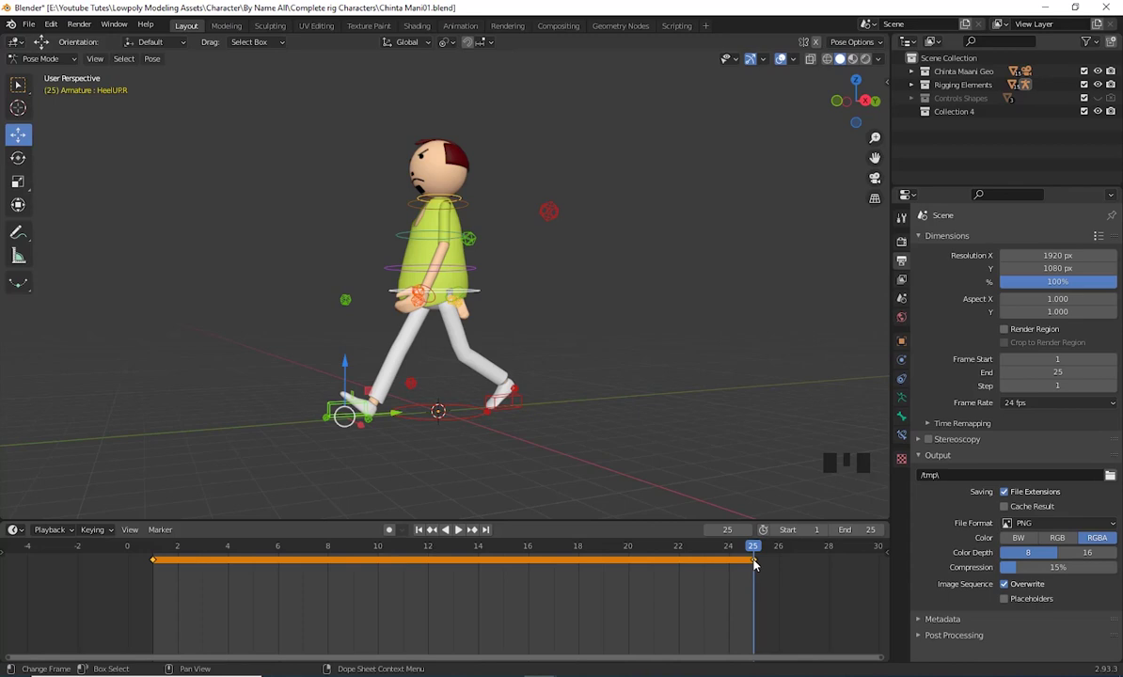
{"action": "left_click_drag", "start_coordinate": [762, 548], "coordinate": [619, 543]}
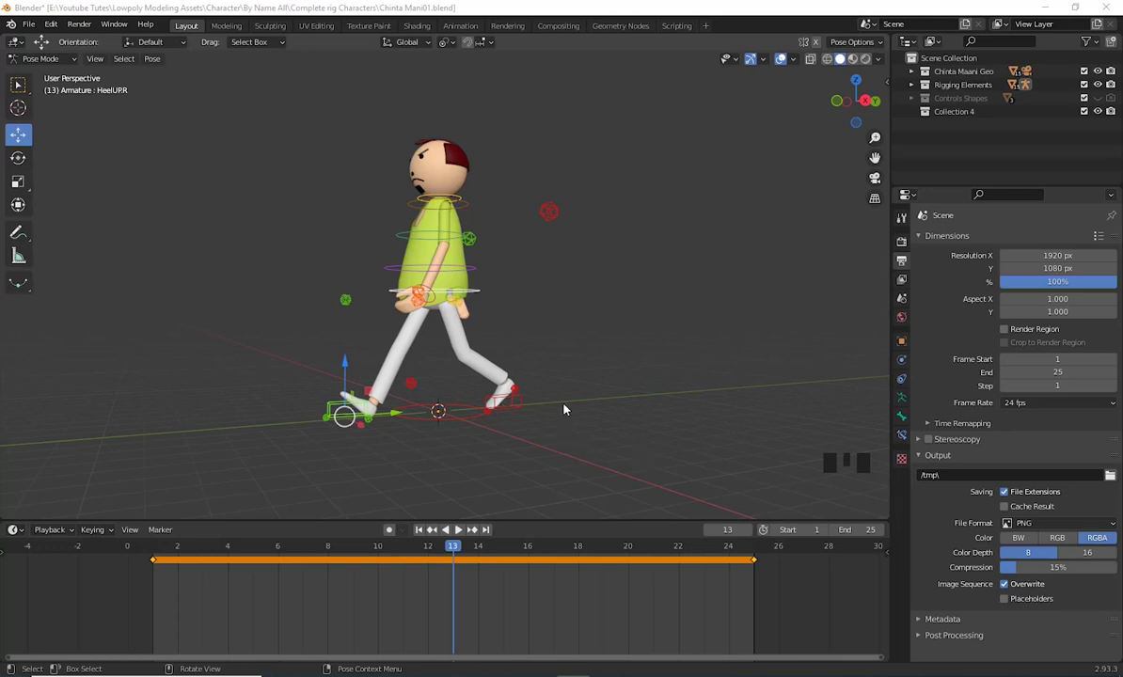
{"action": "left_click", "coordinate": [465, 462]}
{"action": "left_click", "coordinate": [462, 420]}
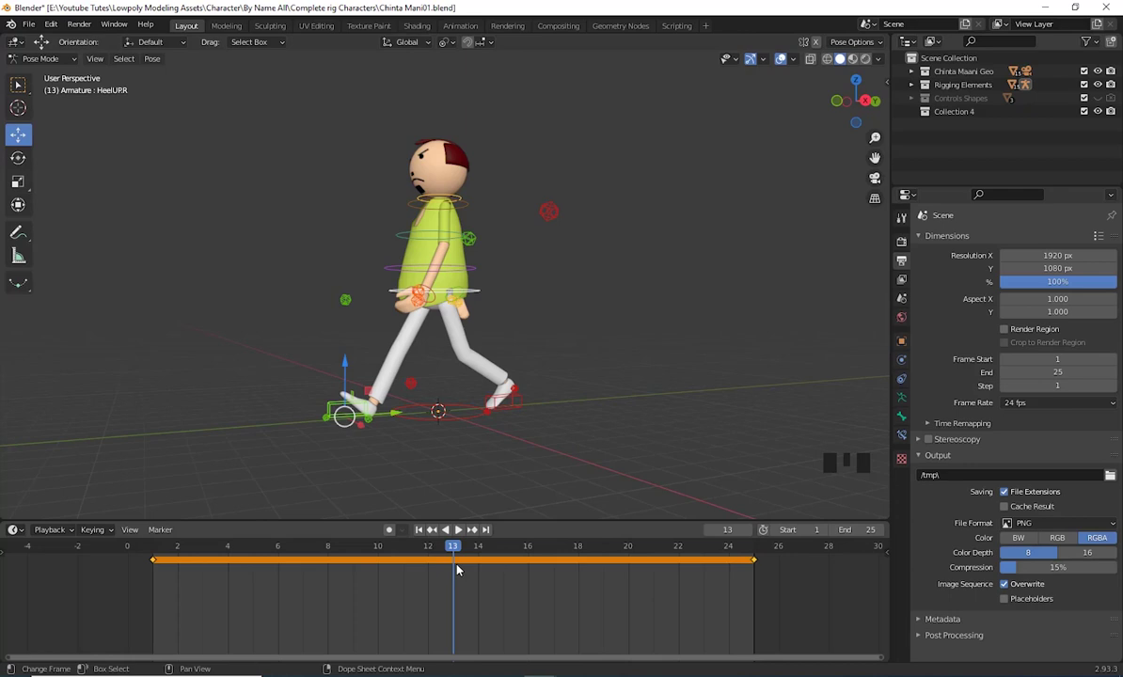
{"action": "left_click_drag", "start_coordinate": [459, 561], "coordinate": [460, 552]}
{"action": "left_click_drag", "start_coordinate": [460, 553], "coordinate": [159, 563]}
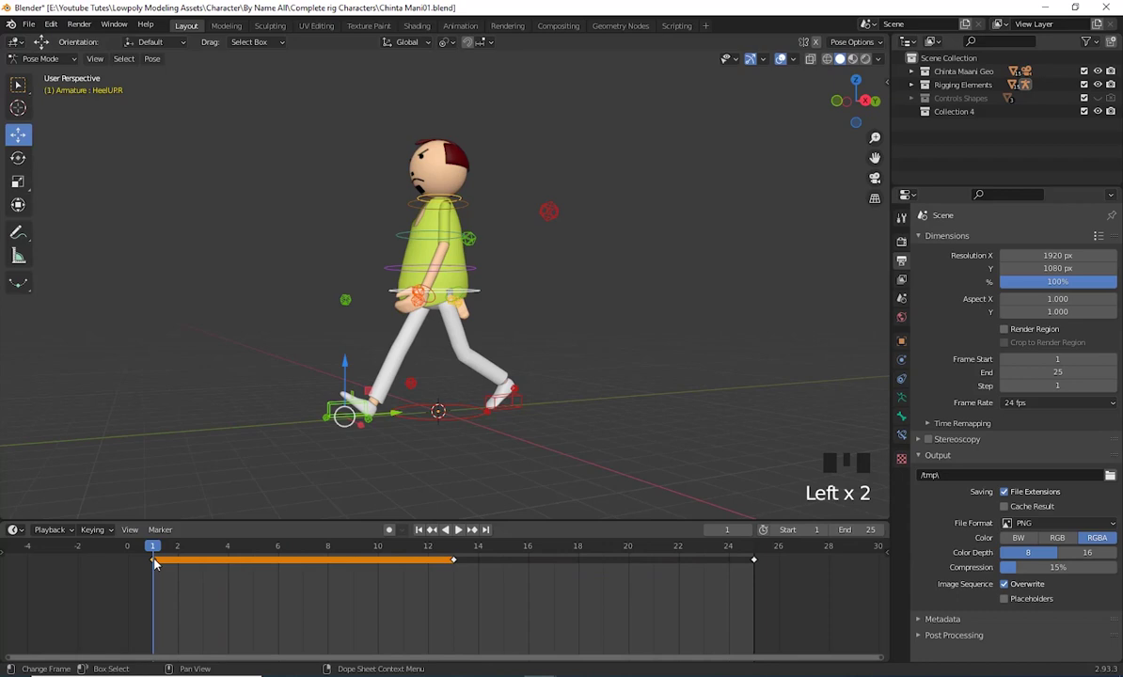
At frame 13, rework feet and arms into the mirrored stride and key it
{"action": "middle_click", "coordinate": [651, 409]}
{"action": "scroll", "scroll_direction": "up", "scroll_amount": 3}
{"action": "left_click_drag", "start_coordinate": [655, 419], "coordinate": [580, 457]}
{"action": "scroll", "scroll_direction": "down", "scroll_amount": 3}
{"action": "left_click_drag", "start_coordinate": [574, 442], "coordinate": [158, 565]}
{"action": "left_click_drag", "start_coordinate": [158, 564], "coordinate": [168, 550]}
{"action": "left_click_drag", "start_coordinate": [167, 550], "coordinate": [459, 562]}
{"action": "left_click_drag", "start_coordinate": [459, 562], "coordinate": [469, 265]}
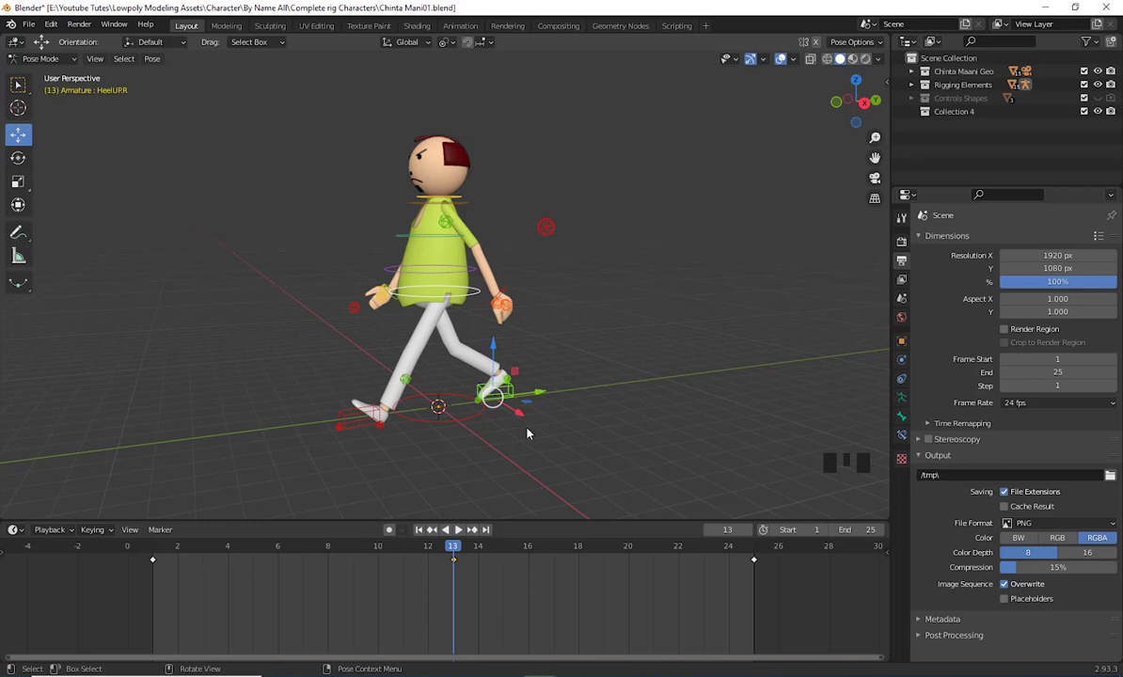
Play back the animation to preview the motion between frames 1 and 13
{"action": "left_click_drag", "start_coordinate": [569, 454], "coordinate": [545, 477]}
{"action": "left_click_drag", "start_coordinate": [552, 478], "coordinate": [448, 553]}
{"action": "left_click_drag", "start_coordinate": [448, 553], "coordinate": [725, 578]}
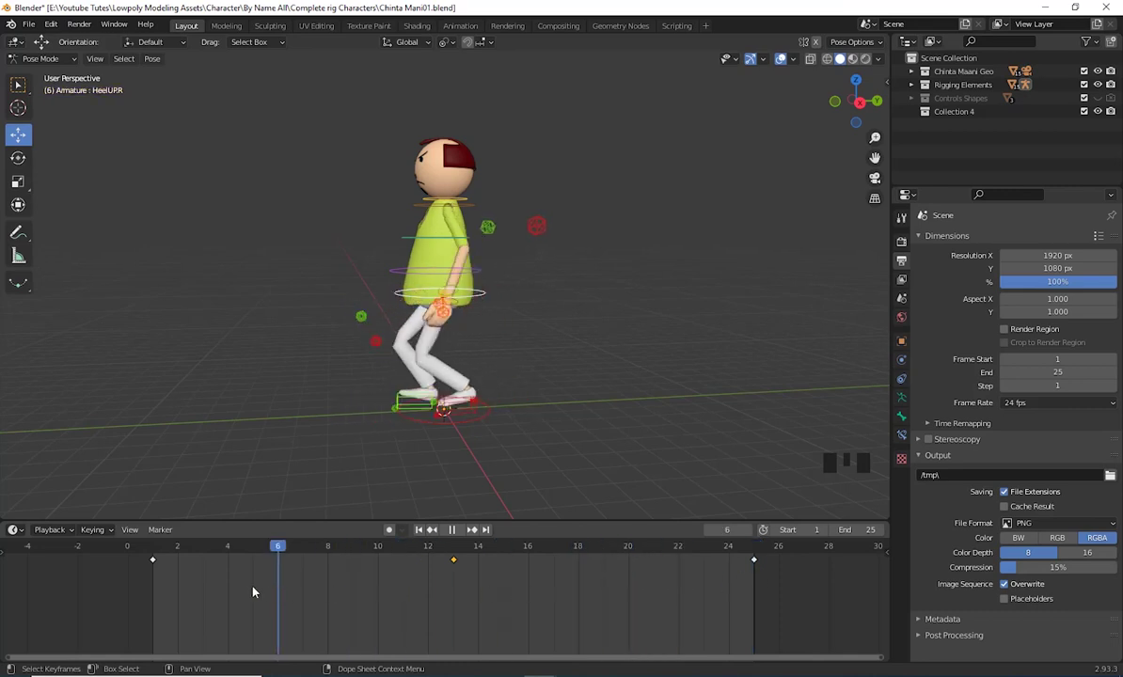
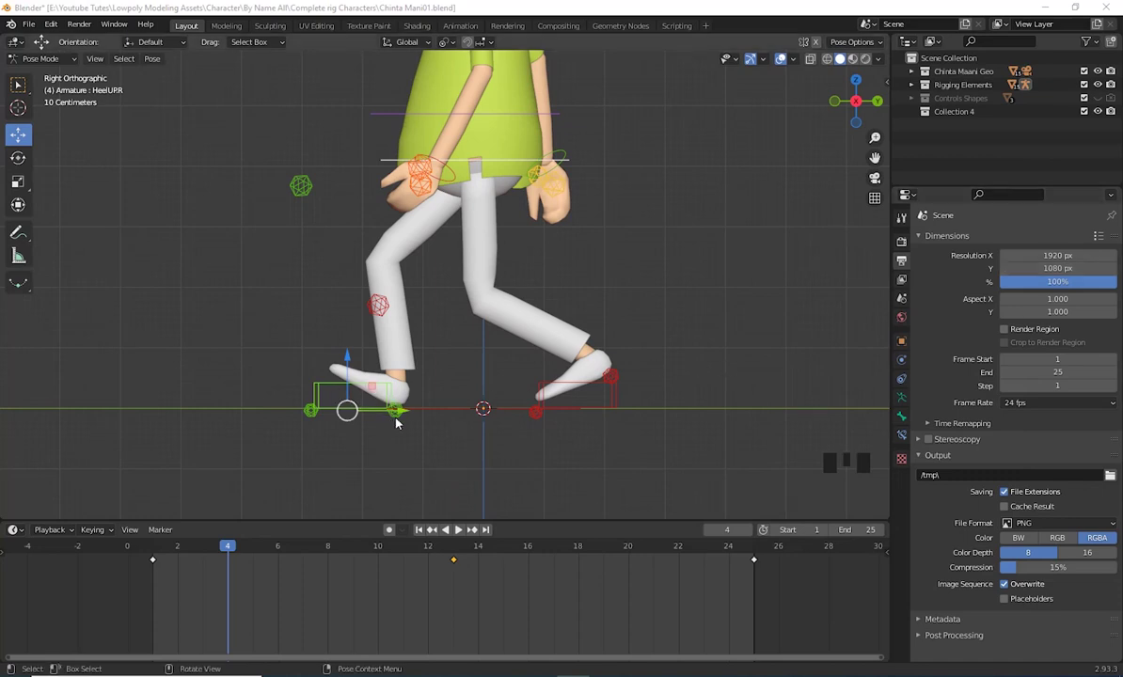
Clear the rotation on the right heel and toe controls so the right foot sits flat
{"action": "left_click", "coordinate": [400, 419]}
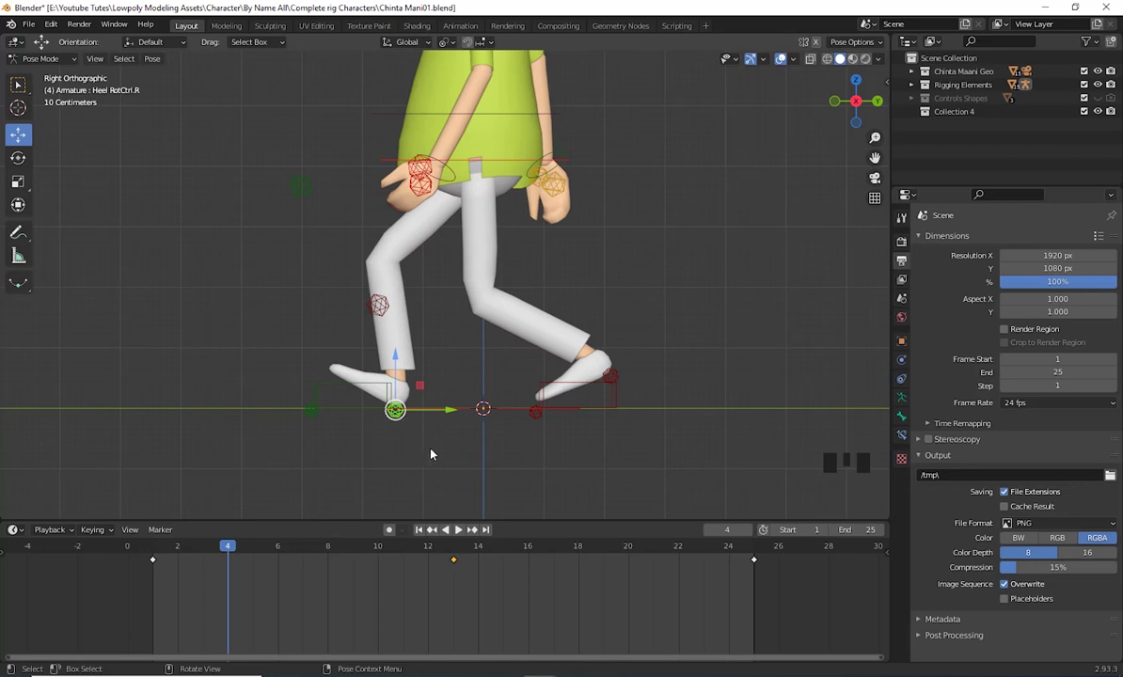
{"action": "key", "text": "alt+r"}
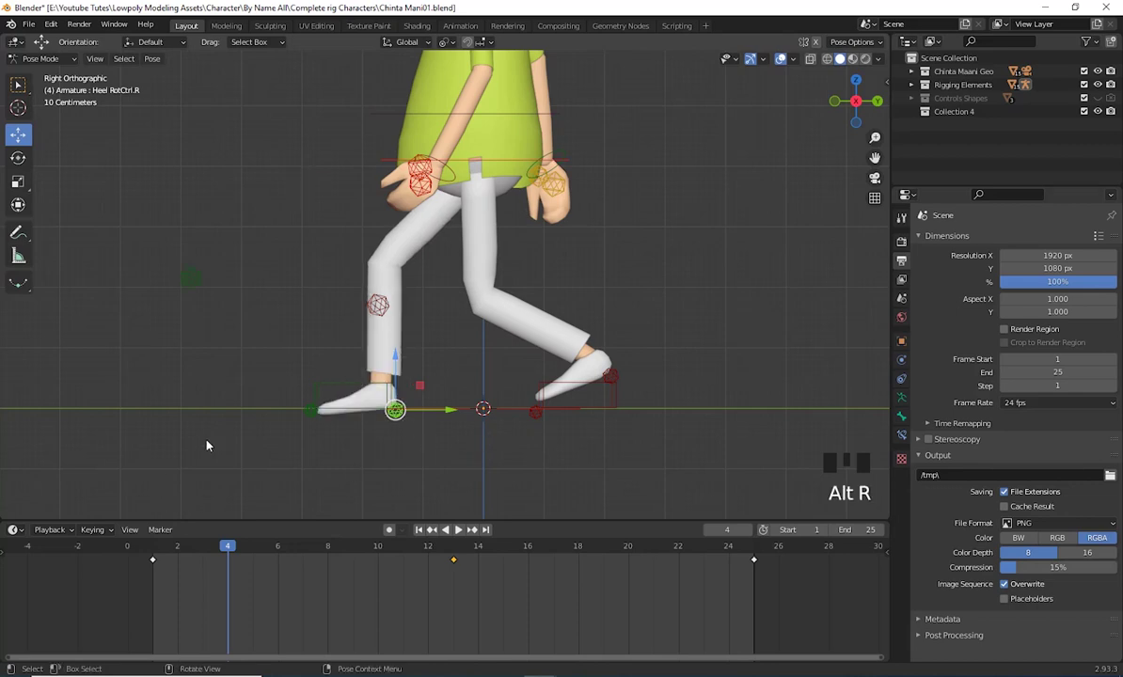
{"action": "left_click", "coordinate": [313, 418]}
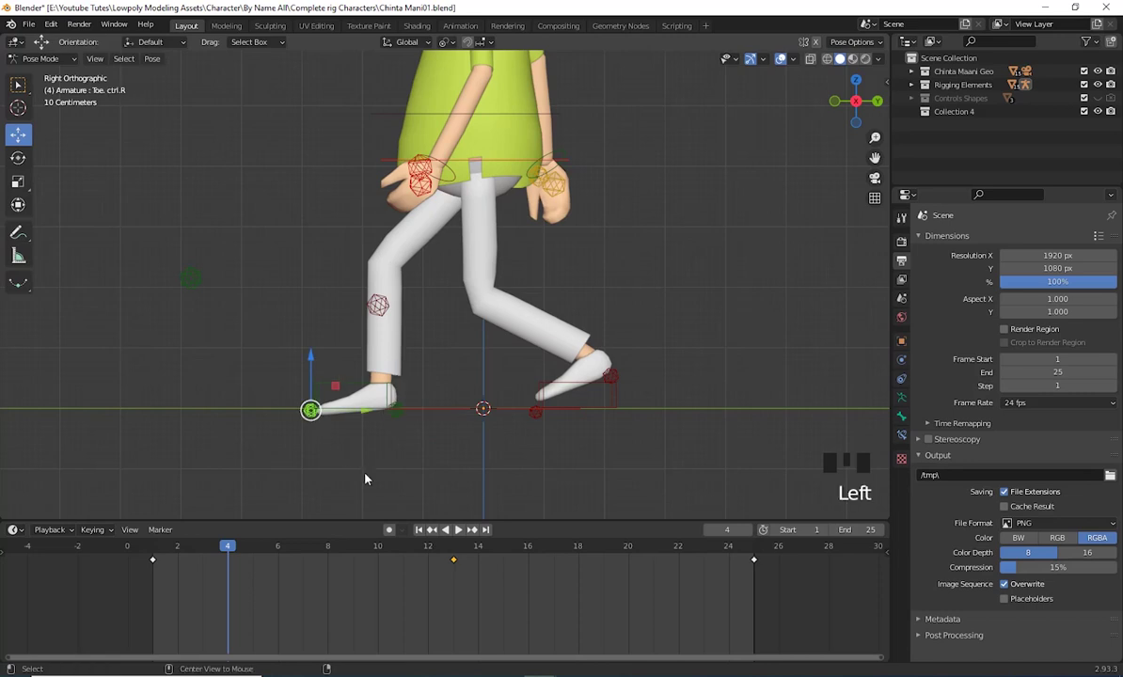
{"action": "key", "text": "alt+r"}
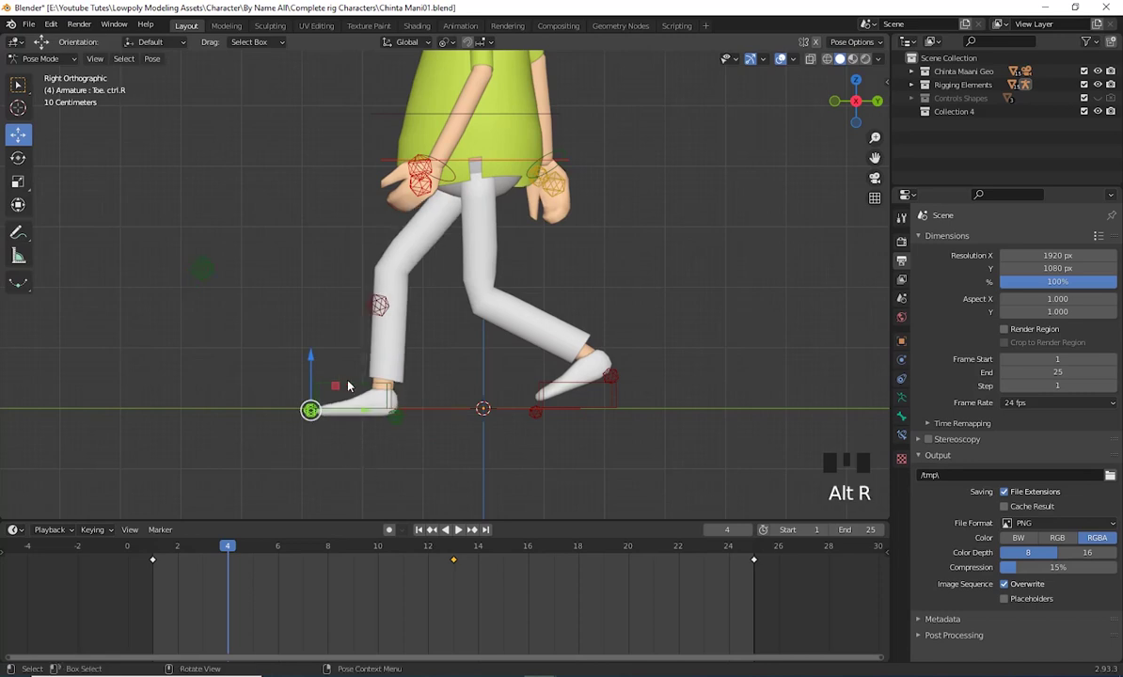
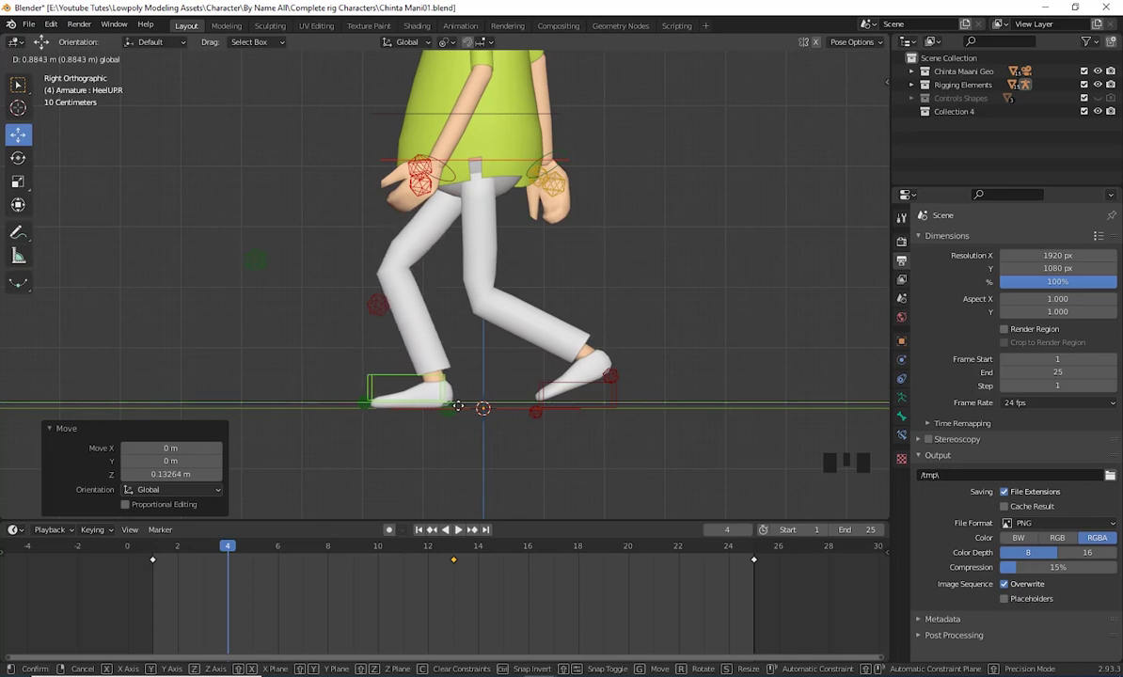
Pull the left heel back and tilt the left foot up onto its toe
{"action": "left_click", "coordinate": [622, 399]}
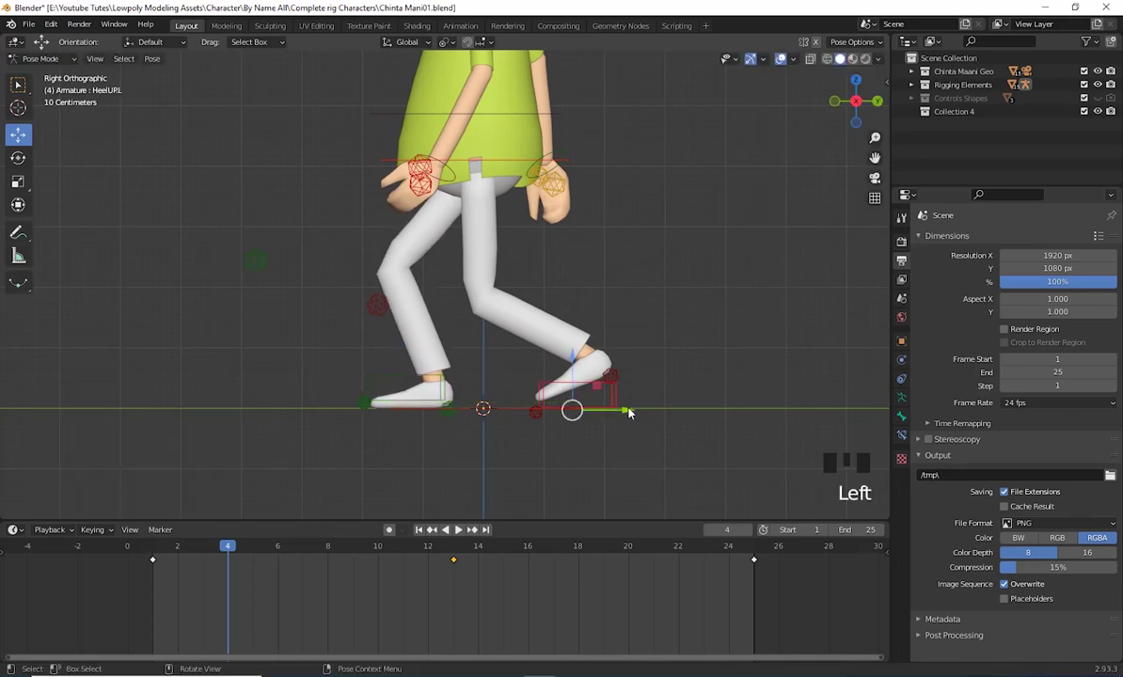
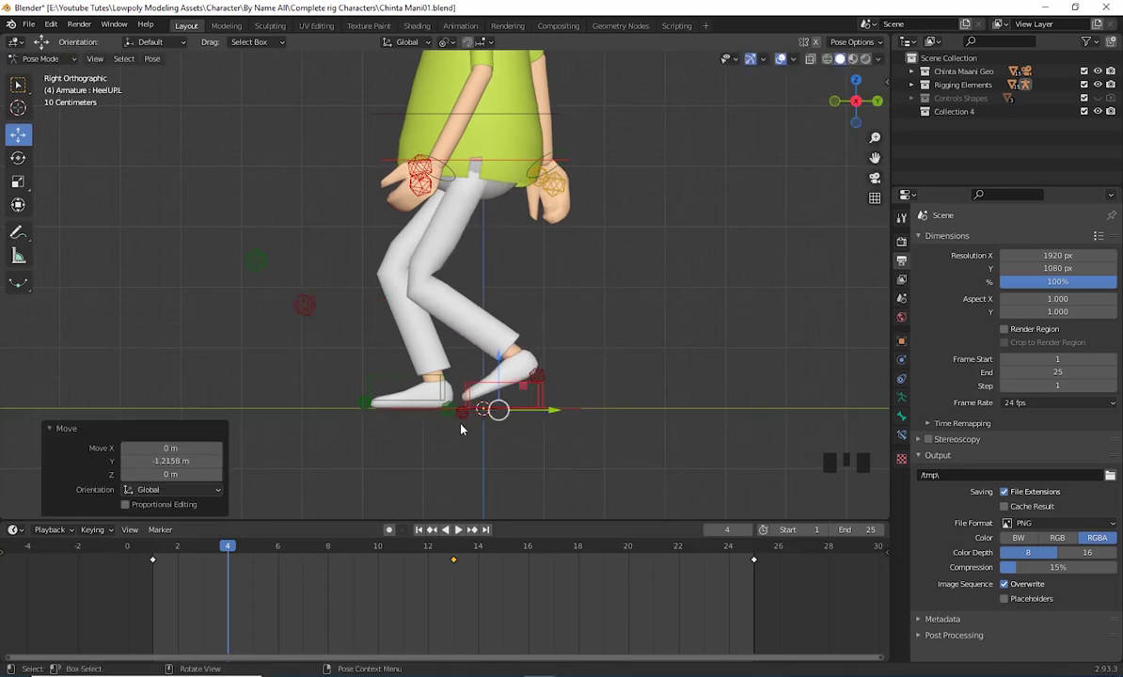
{"action": "left_click", "coordinate": [470, 420]}
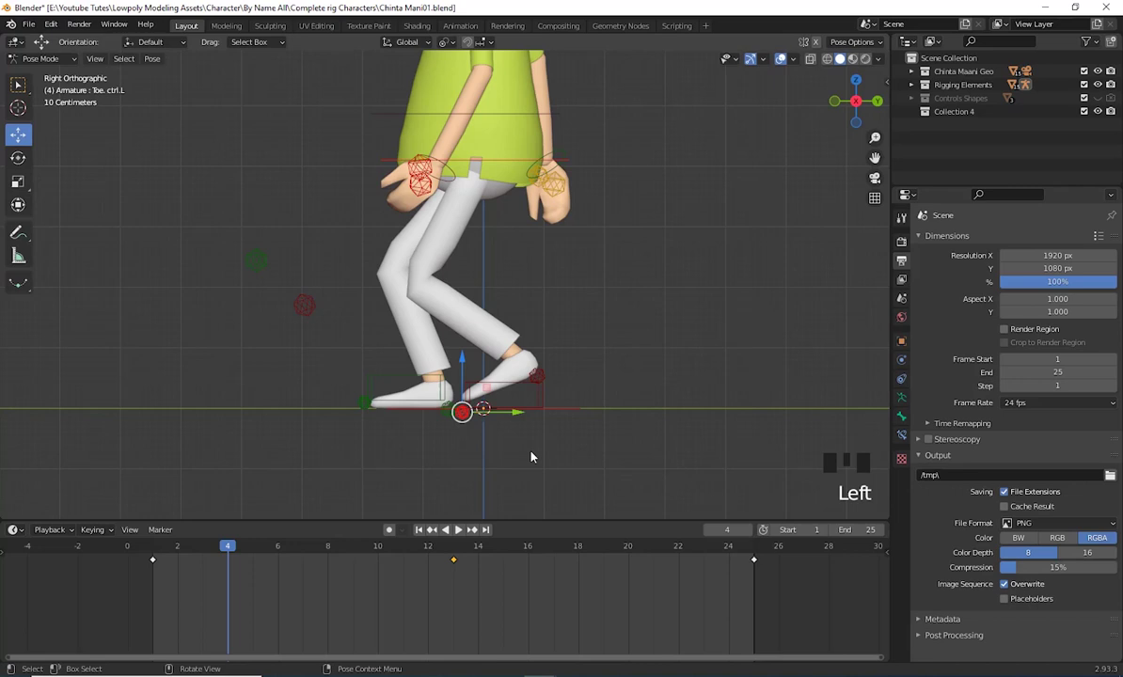
{"action": "key", "text": "r"}
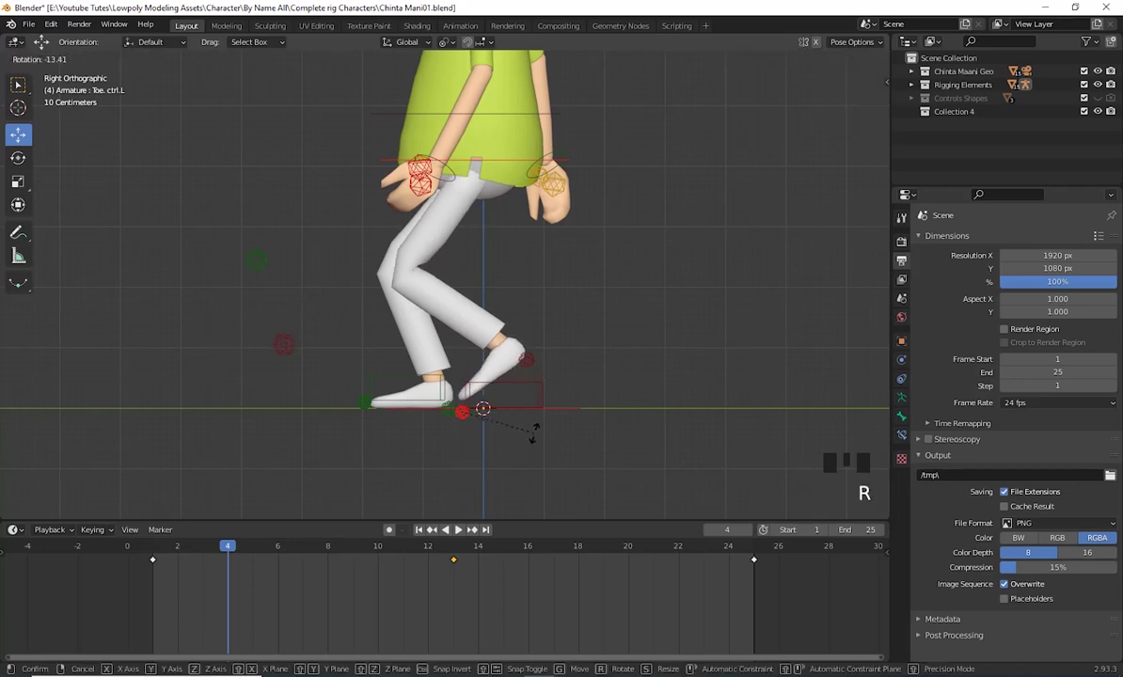
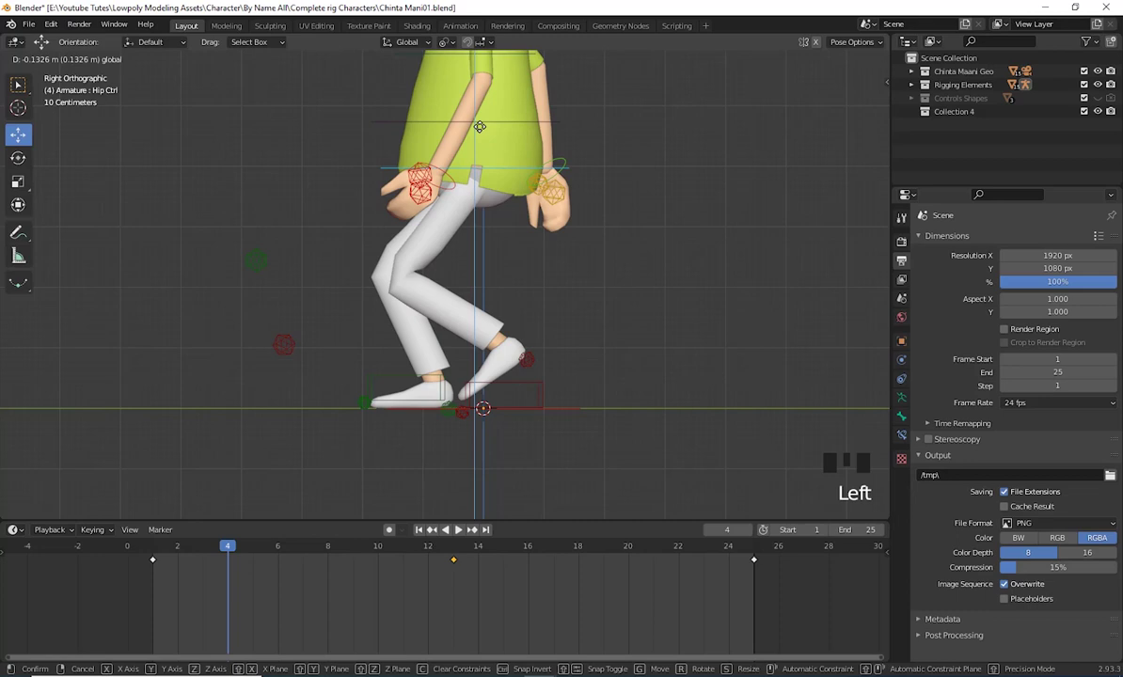
Lower and rotate the hip control into the crouched, knees-bent passing pose
{"action": "scroll", "scroll_direction": "down", "scroll_amount": 3}
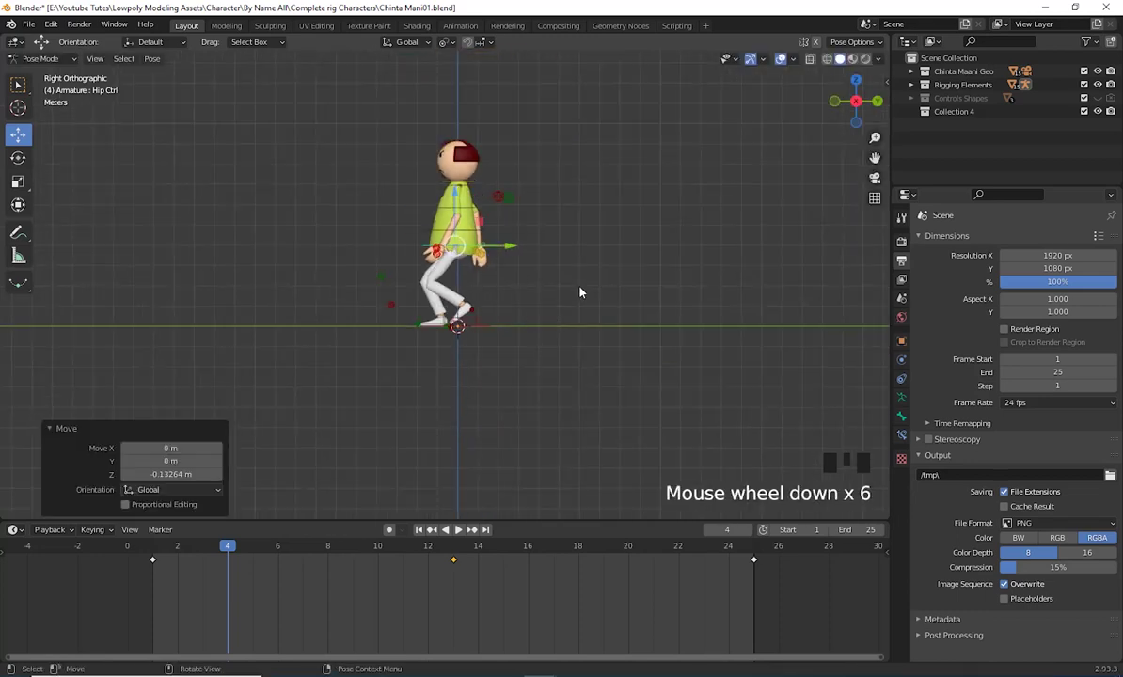
{"action": "scroll", "scroll_direction": "up", "scroll_amount": 3}
{"action": "scroll", "scroll_direction": "up", "scroll_amount": 3}
{"action": "left_click_drag", "start_coordinate": [572, 263], "coordinate": [527, 235]}
{"action": "left_click_drag", "start_coordinate": [494, 219], "coordinate": [625, 292]}
{"action": "key", "text": "r"}
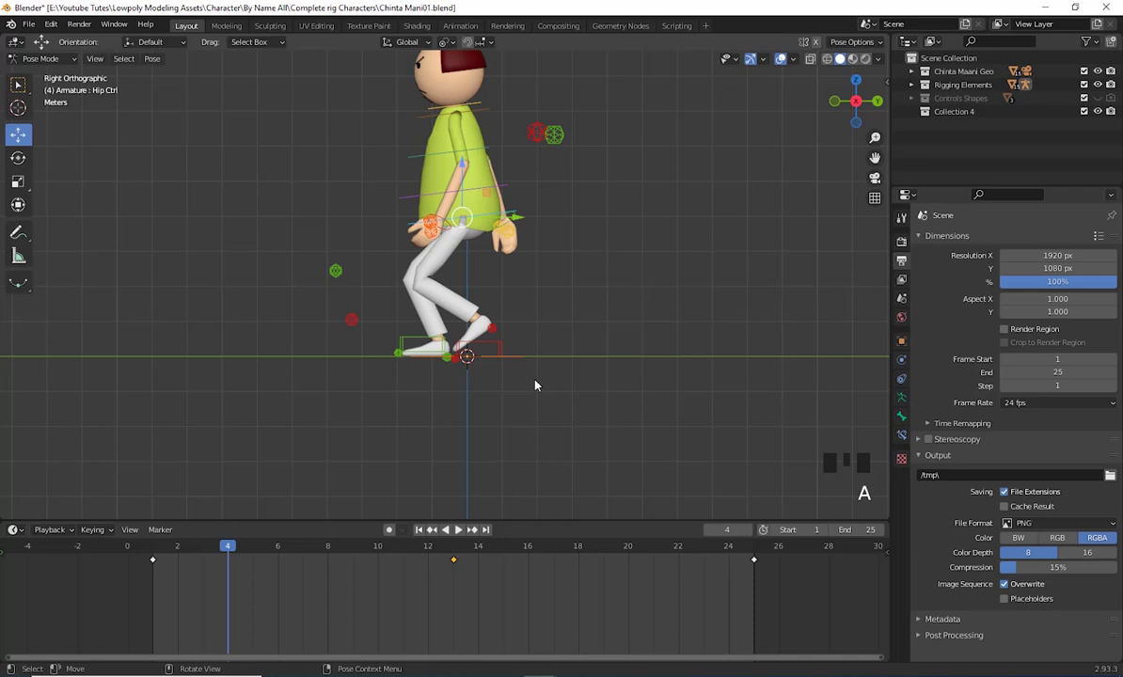
{"action": "left_click_drag", "start_coordinate": [579, 382], "coordinate": [521, 357]}
{"action": "left_click_drag", "start_coordinate": [520, 358], "coordinate": [535, 382]}
{"action": "left_click_drag", "start_coordinate": [596, 426], "coordinate": [586, 409]}
Insert a location-and-rotation keyframe for the pose at frame 4
{"action": "scroll", "scroll_direction": "down", "scroll_amount": 3}
{"action": "left_click_drag", "start_coordinate": [581, 411], "coordinate": [587, 419]}
{"action": "key", "text": "i"}
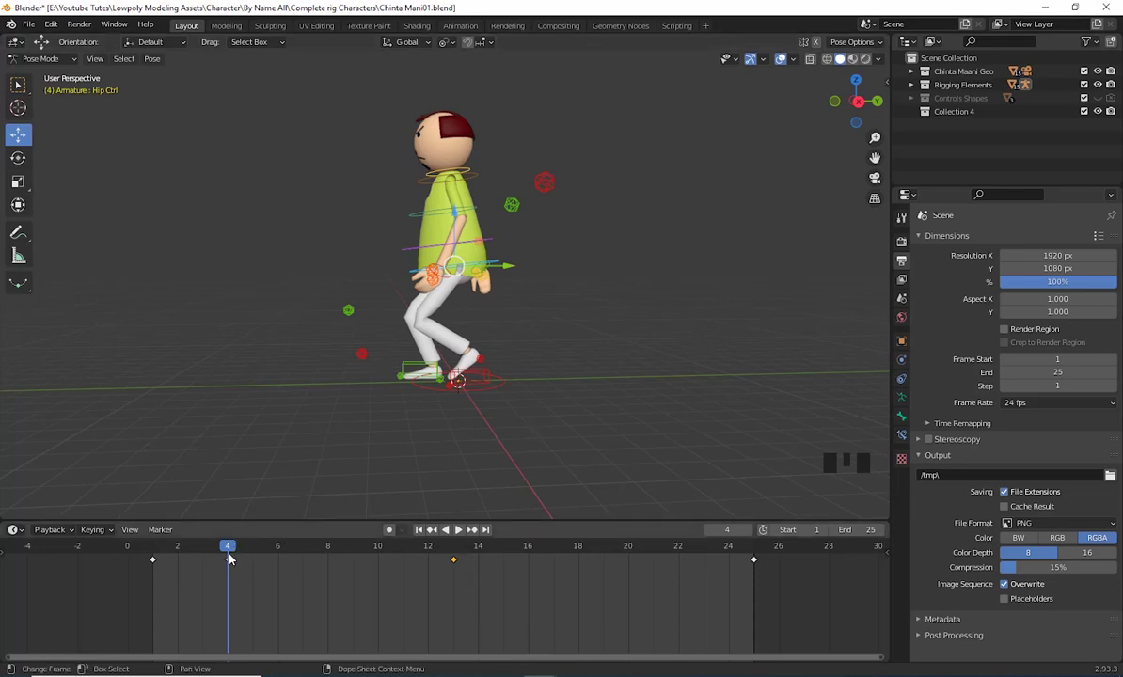
{"action": "left_click", "coordinate": [234, 563]}
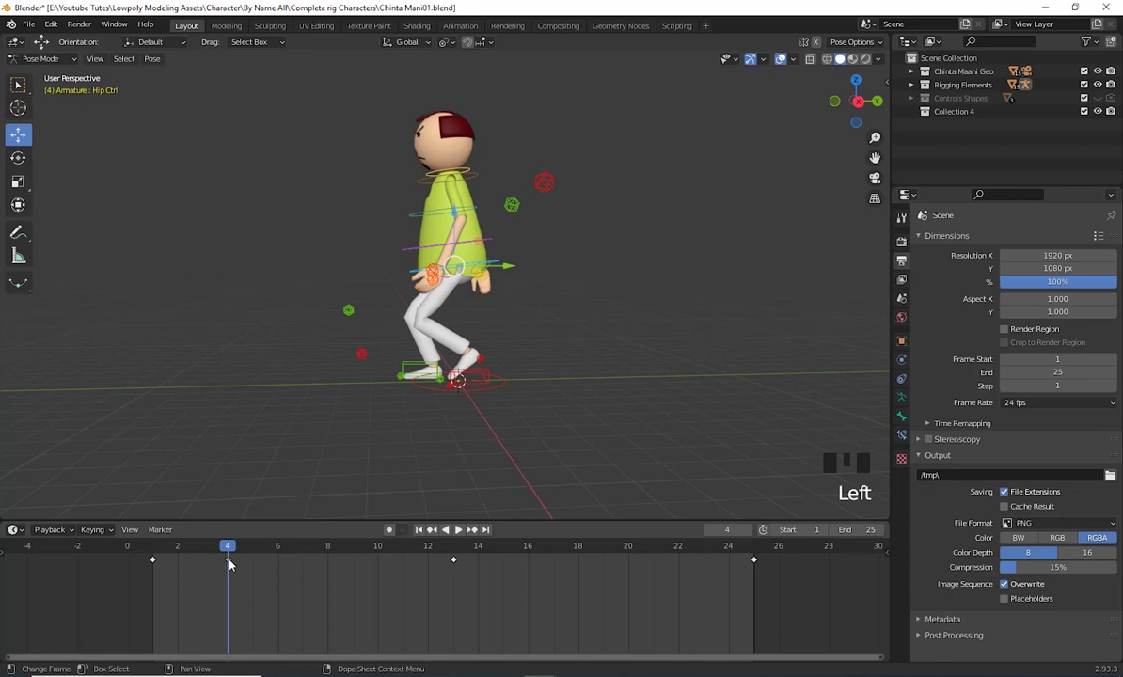
Scrub the timeline back and forth to preview the walk between frames 1 and 13
{"action": "left_click_drag", "start_coordinate": [235, 551], "coordinate": [479, 578]}
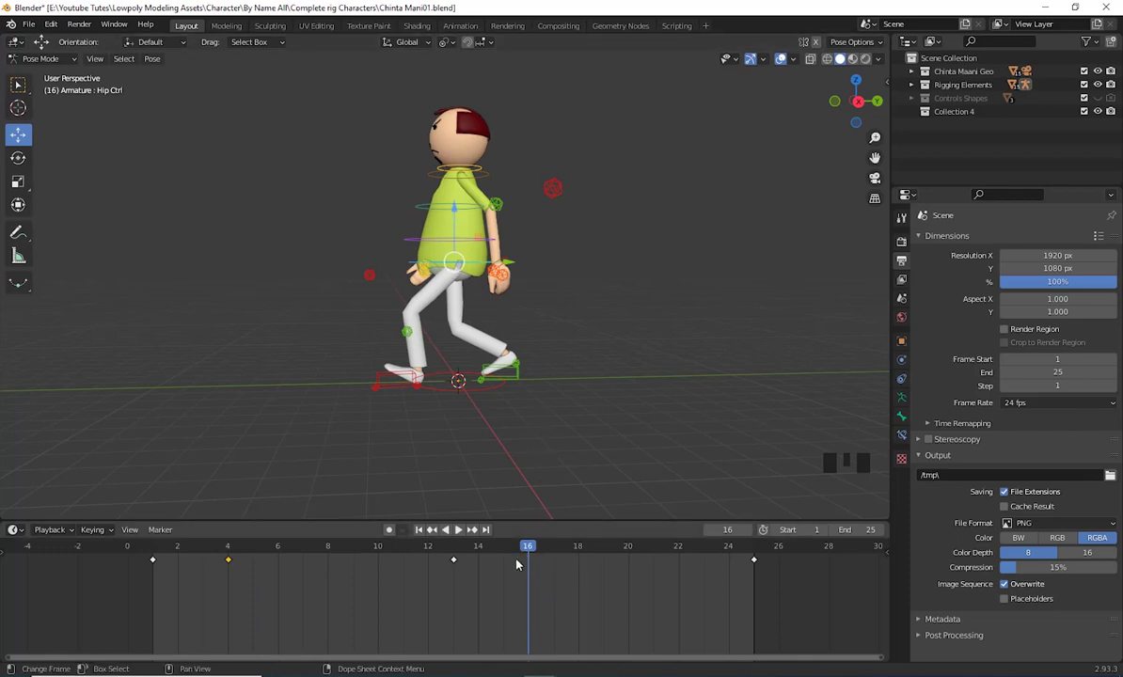
{"action": "left_click_drag", "start_coordinate": [526, 551], "coordinate": [235, 562]}
{"action": "left_click_drag", "start_coordinate": [236, 563], "coordinate": [259, 553]}
{"action": "left_click_drag", "start_coordinate": [259, 554], "coordinate": [534, 550]}
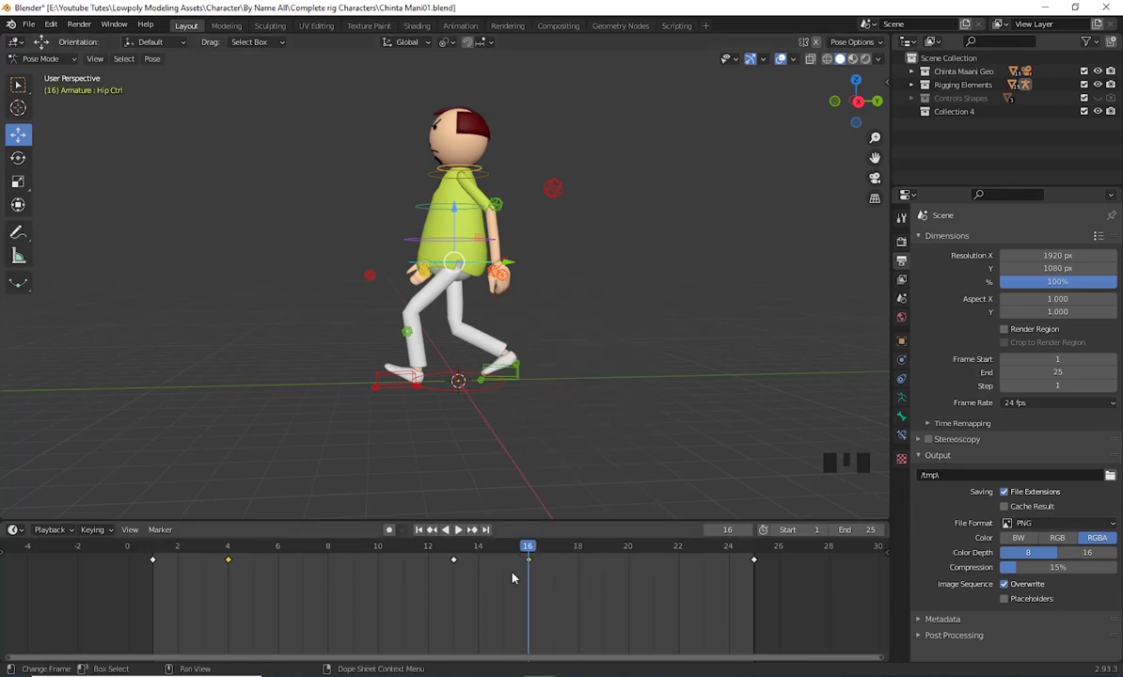
{"action": "left_click_drag", "start_coordinate": [454, 552], "coordinate": [234, 563]}
Carry the frame-4 crouched pose to frame 16 and key it there
{"action": "left_click_drag", "start_coordinate": [234, 563], "coordinate": [256, 549]}
{"action": "left_click_drag", "start_coordinate": [256, 549], "coordinate": [535, 562]}
{"action": "left_click_drag", "start_coordinate": [534, 561], "coordinate": [535, 552]}
{"action": "left_click_drag", "start_coordinate": [535, 551], "coordinate": [417, 558]}
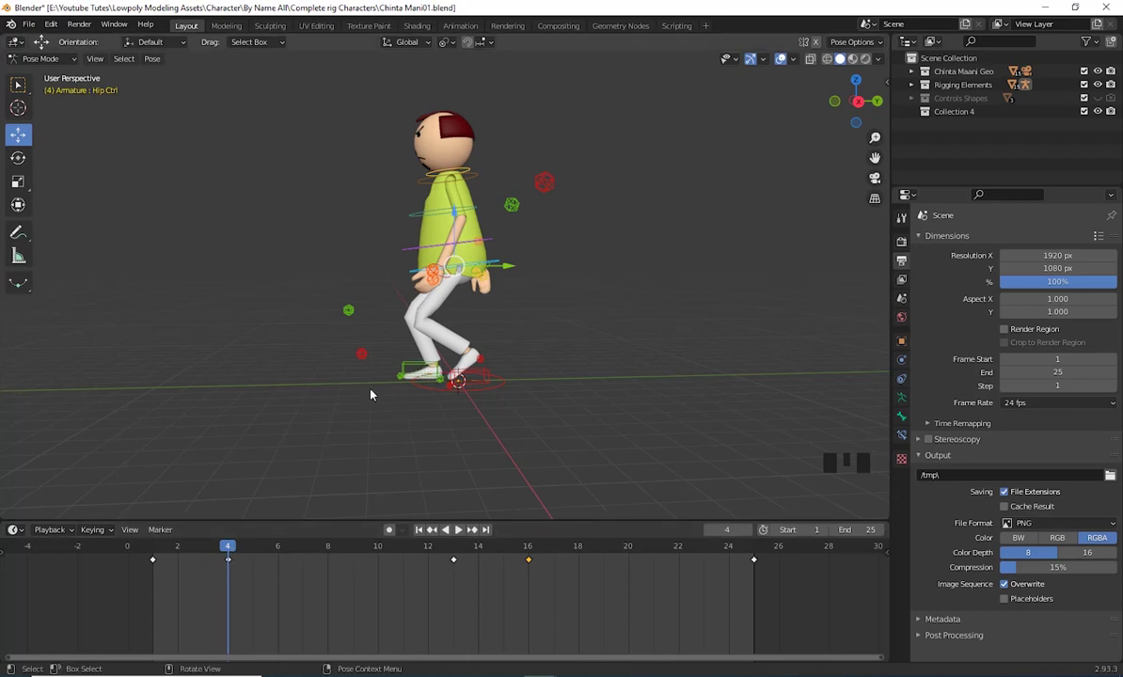
{"action": "left_click_drag", "start_coordinate": [257, 555], "coordinate": [482, 366]}
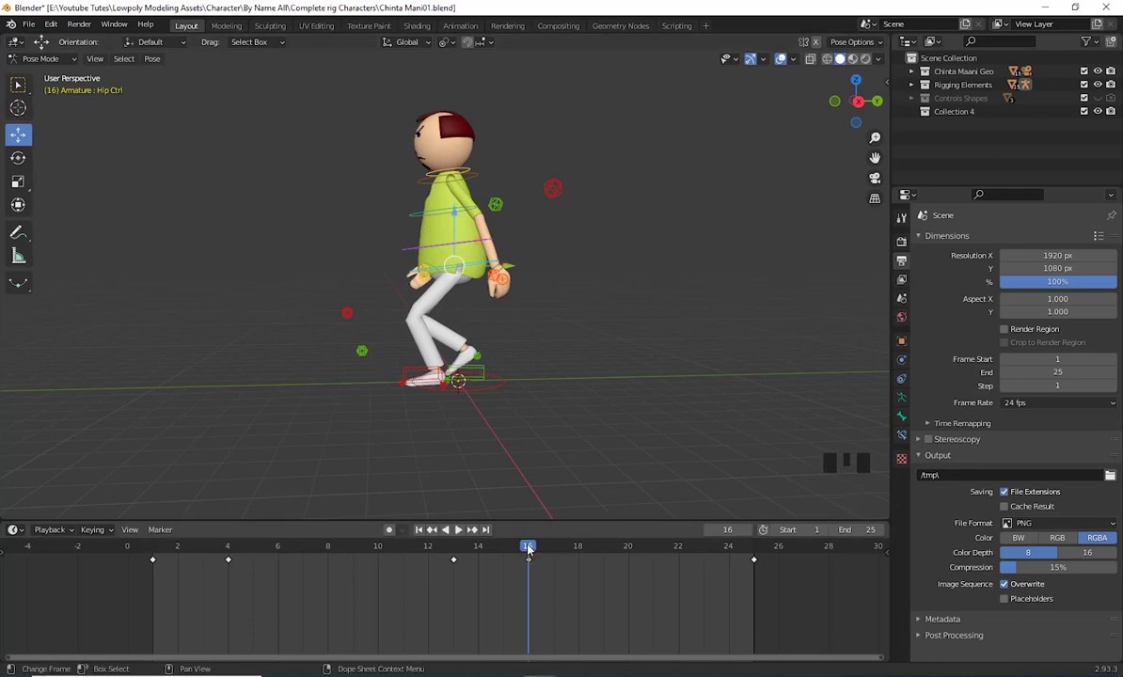
Return to frame 1 and play the walk cycle to review the keyed poses
{"action": "left_click_drag", "start_coordinate": [514, 550], "coordinate": [262, 581]}
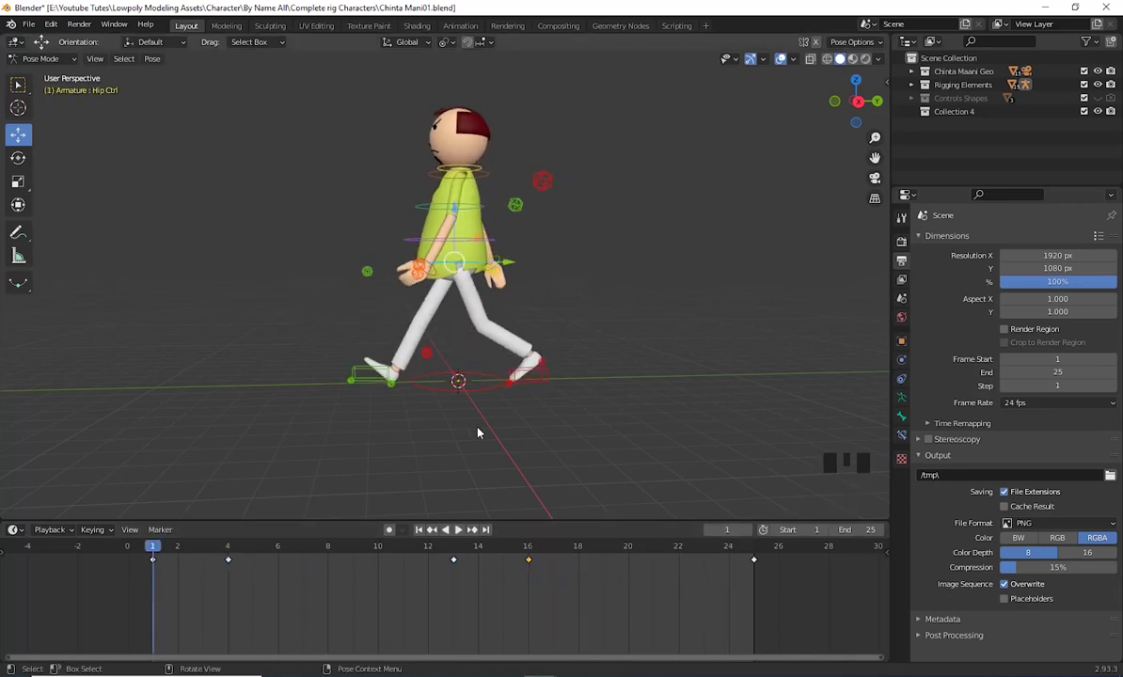
{"action": "left_click_drag", "start_coordinate": [551, 433], "coordinate": [573, 440]}
{"action": "key", "text": "space"}
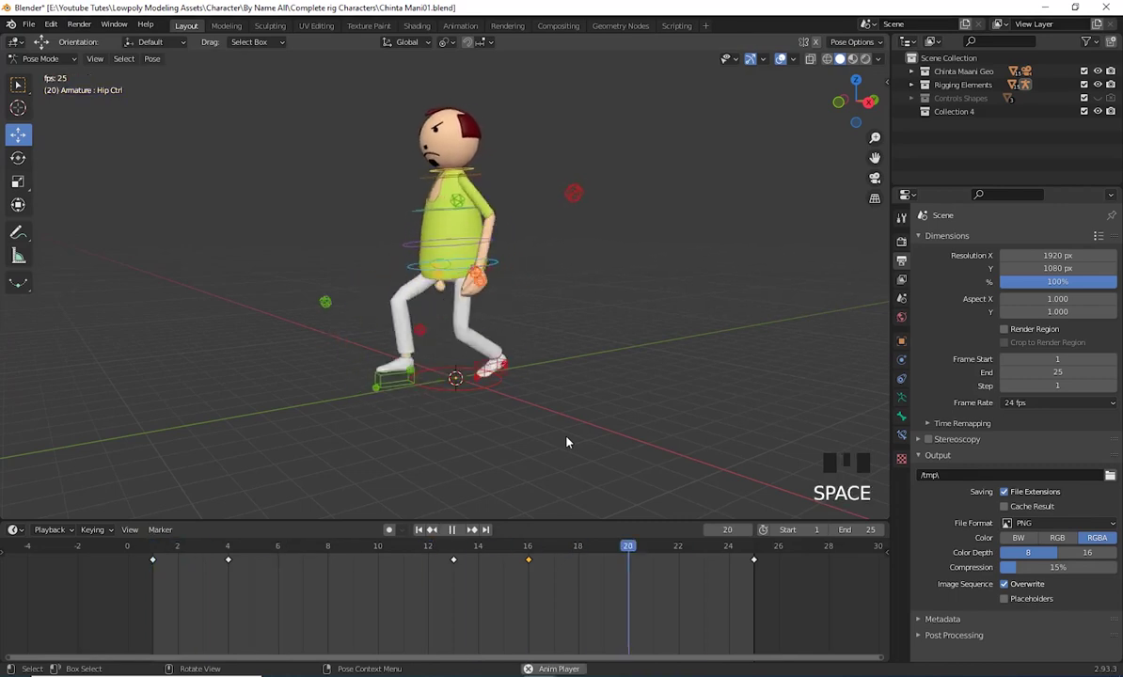
{"action": "left_click_drag", "start_coordinate": [562, 391], "coordinate": [559, 357]}
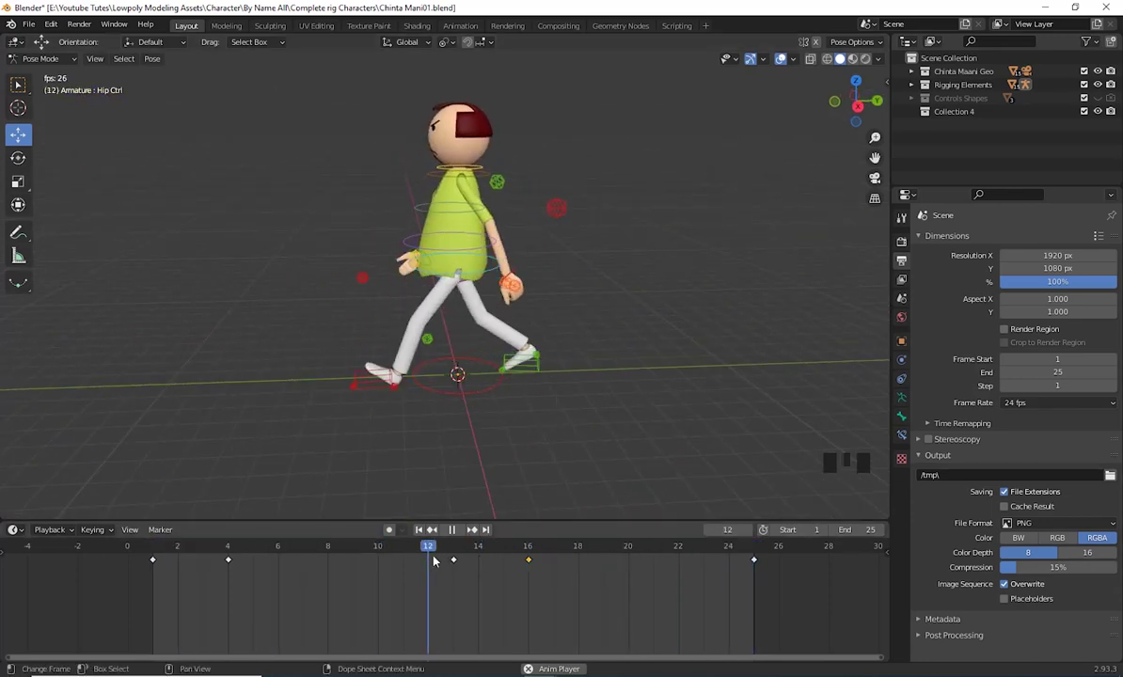
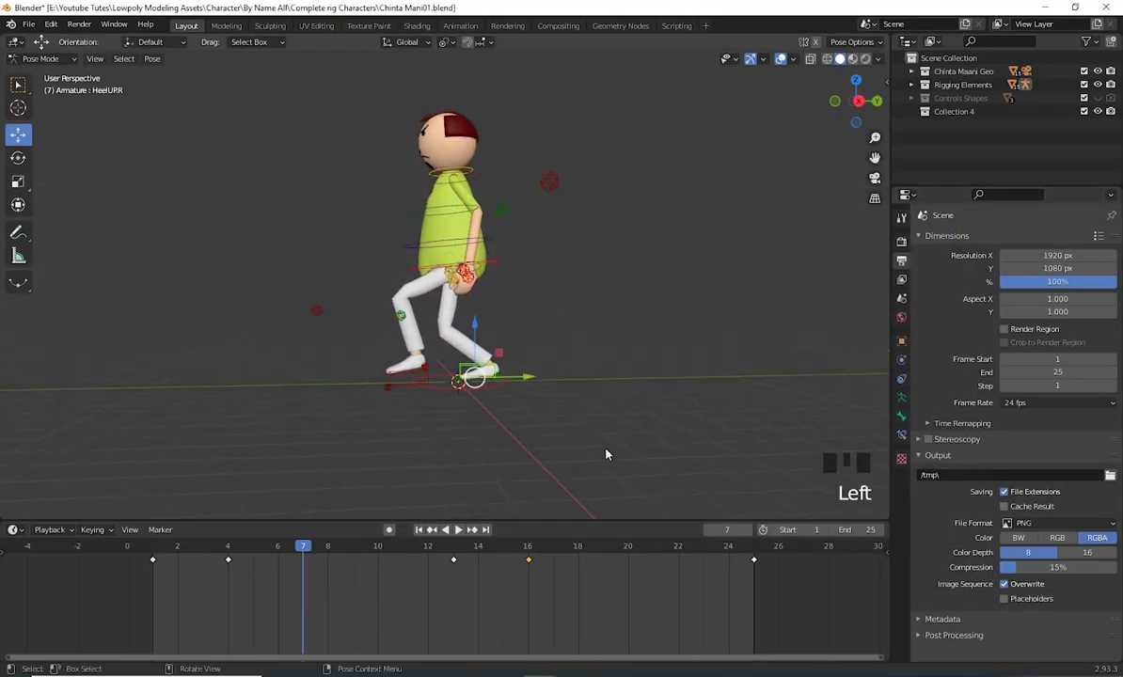
In right orthographic view, reposition the hip control for the frame-7 stride
{"action": "key", "text": "KP_3"}
{"action": "scroll", "scroll_direction": "up", "scroll_amount": 3}
{"action": "left_click_drag", "start_coordinate": [579, 405], "coordinate": [288, 555]}
{"action": "left_click_drag", "start_coordinate": [288, 555], "coordinate": [282, 569]}
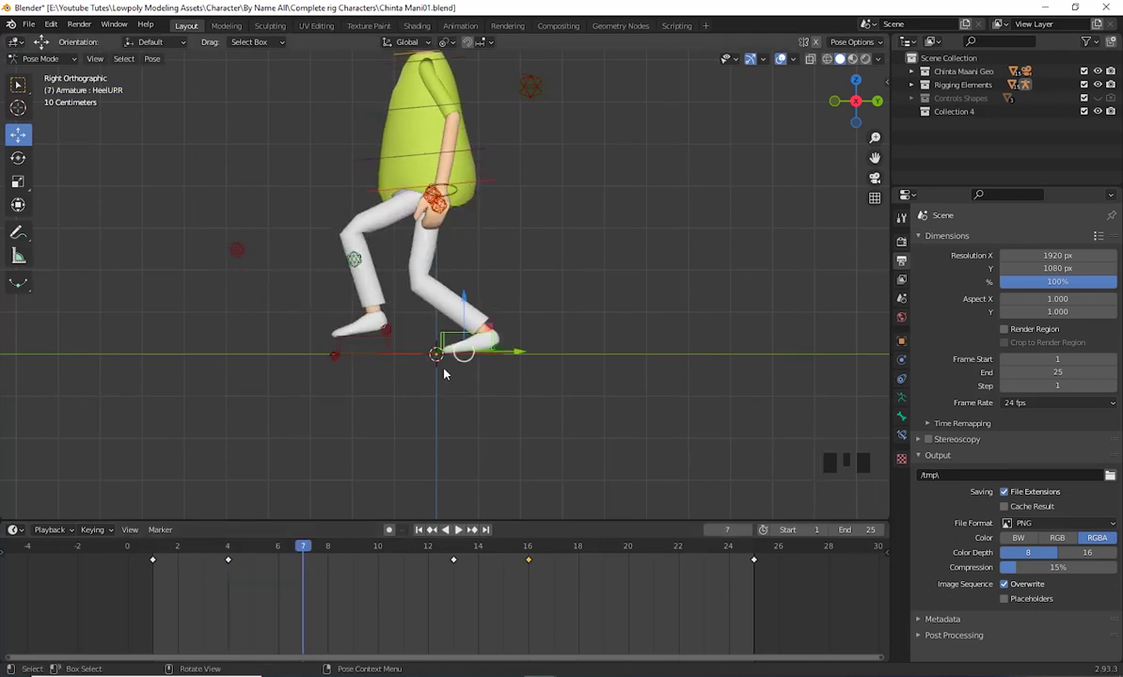
{"action": "left_click", "coordinate": [494, 183]}
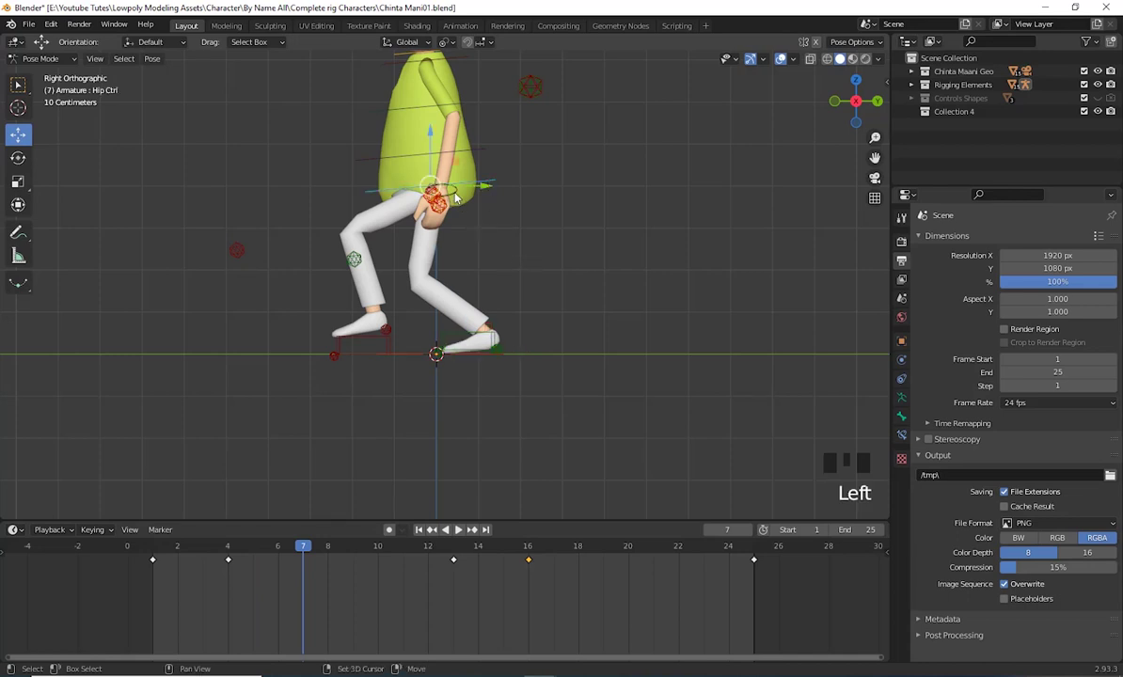
{"action": "left_click", "coordinate": [460, 195]}
{"action": "left_click_drag", "start_coordinate": [553, 284], "coordinate": [375, 185]}
Move the right hand control into its swing position, checking from orbited angles
{"action": "left_click", "coordinate": [375, 184]}
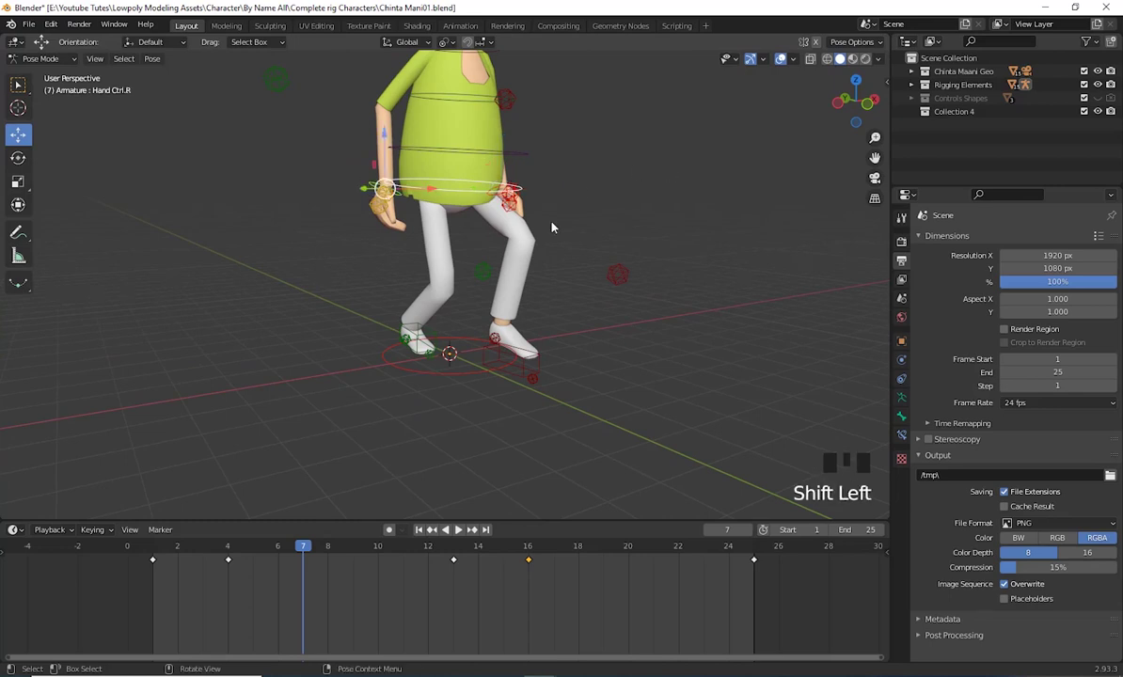
{"action": "left_click_drag", "start_coordinate": [719, 298], "coordinate": [517, 189]}
{"action": "left_click", "coordinate": [517, 189]}
{"action": "left_click", "coordinate": [517, 189]}
{"action": "left_click_drag", "start_coordinate": [702, 224], "coordinate": [633, 209]}
{"action": "left_click", "coordinate": [548, 173]}
{"action": "left_click", "coordinate": [517, 187]}
{"action": "left_click", "coordinate": [452, 195]}
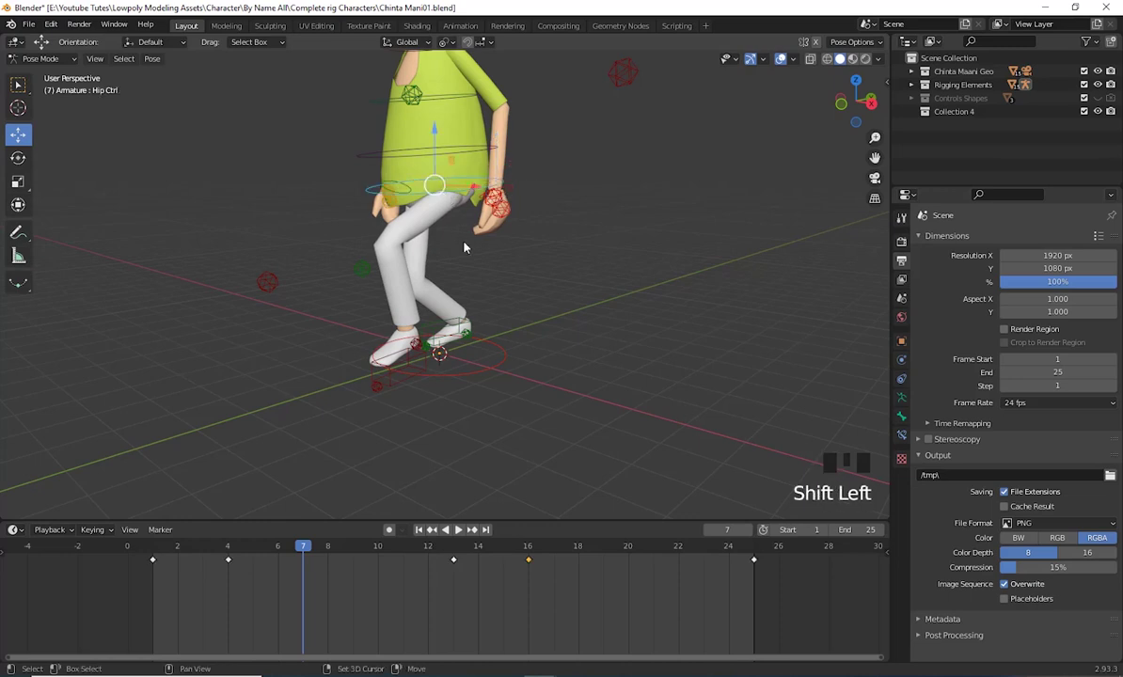
Finalize the right hand placement and key location and rotation at frame 7
{"action": "left_click_drag", "start_coordinate": [553, 291], "coordinate": [368, 190]}
{"action": "left_click", "coordinate": [368, 190]}
{"action": "scroll", "scroll_direction": "down", "scroll_amount": 3}
{"action": "left_click_drag", "start_coordinate": [616, 358], "coordinate": [553, 345]}
{"action": "key", "text": "KP_3"}
{"action": "left_click", "coordinate": [446, 182]}
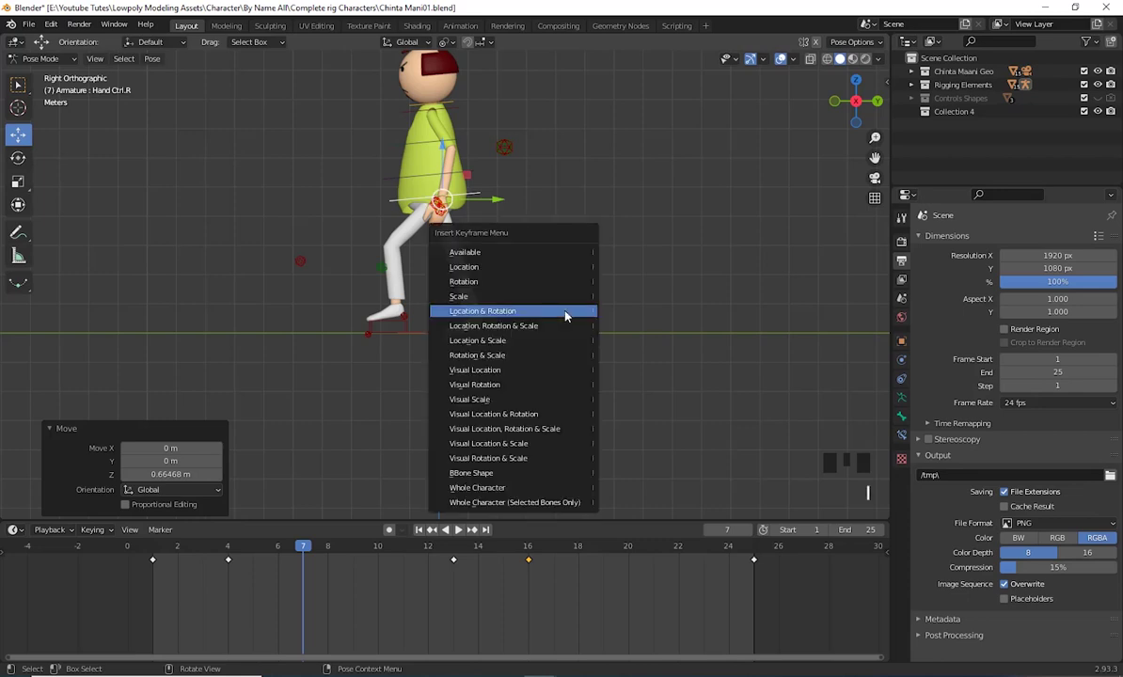
{"action": "left_click_drag", "start_coordinate": [292, 554], "coordinate": [282, 572]}
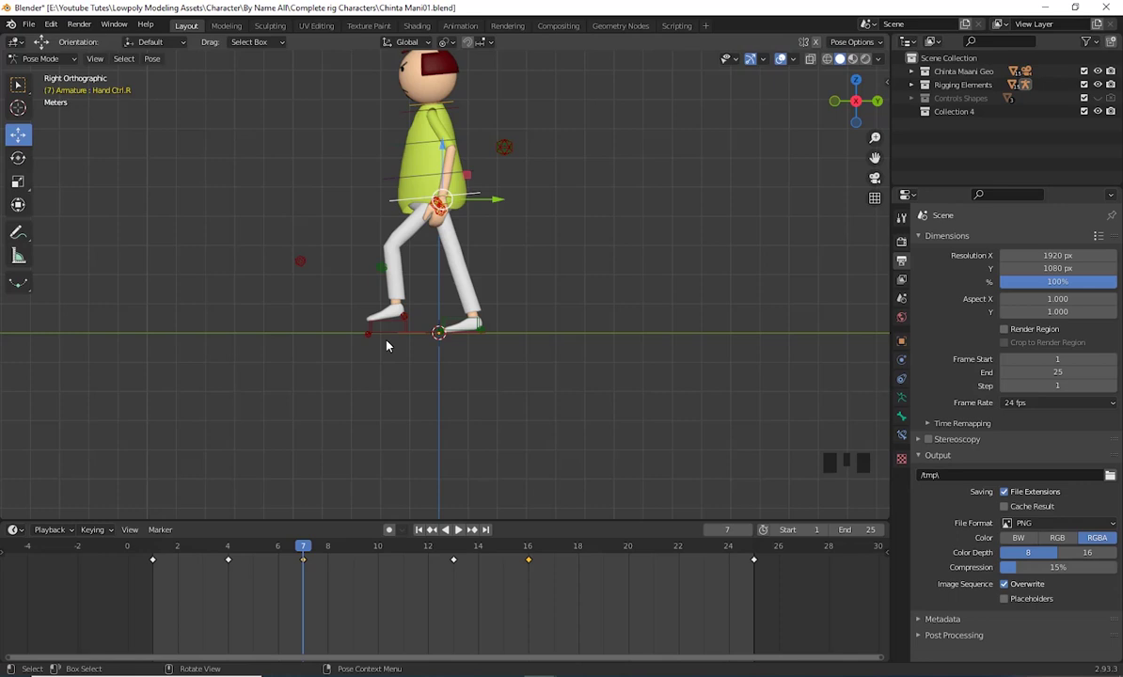
Lift the back foot's toe and reset the left heel roll so the foot clears the ground
{"action": "left_click", "coordinate": [371, 340]}
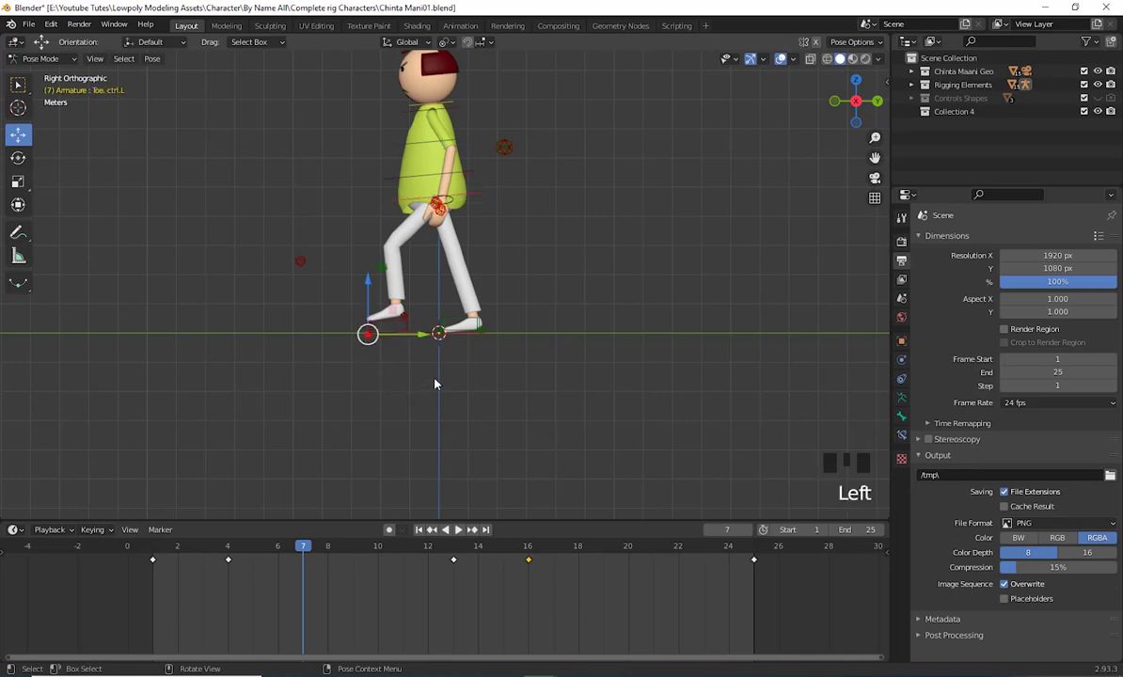
{"action": "key", "text": "r"}
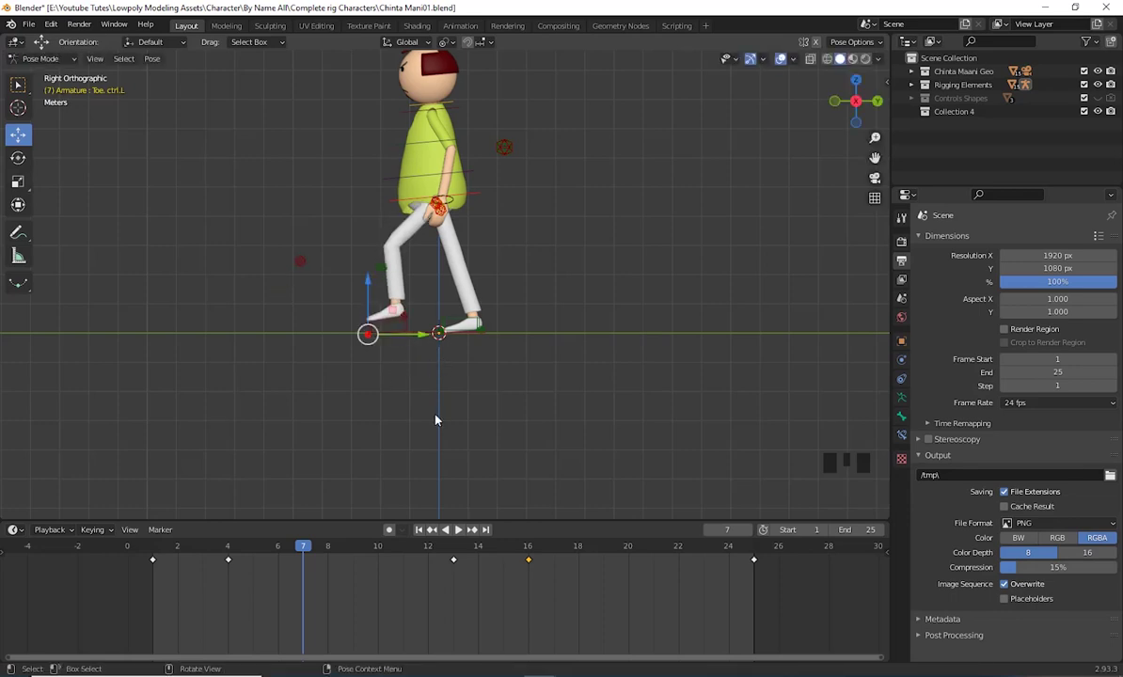
{"action": "key", "text": "alt+r"}
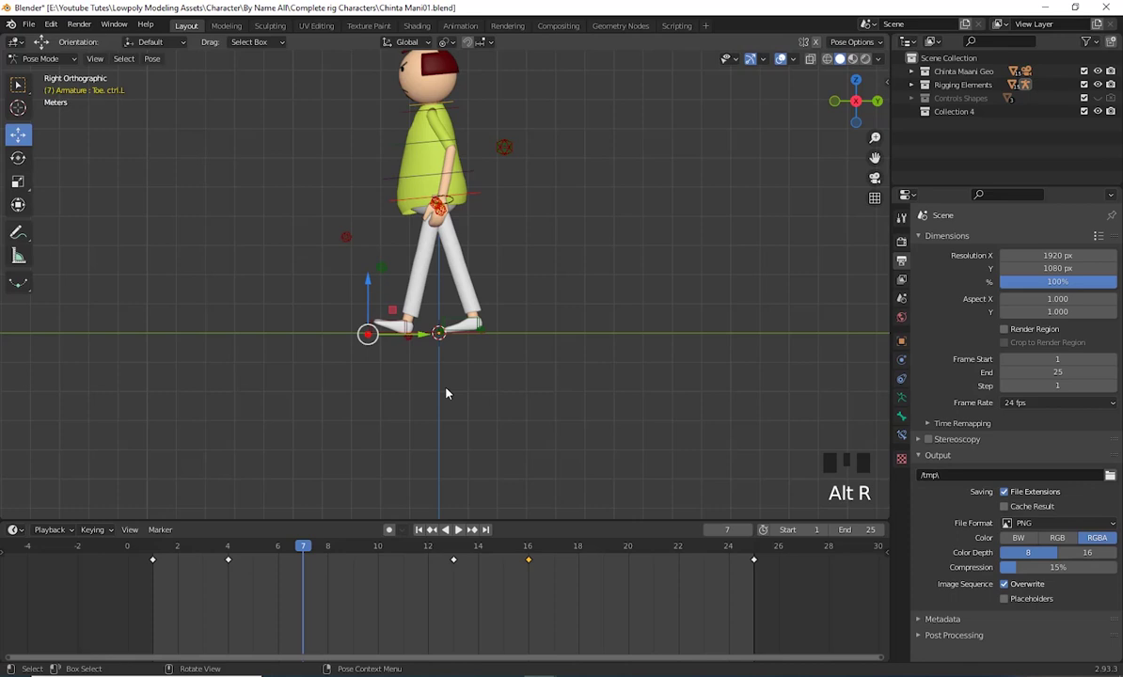
{"action": "left_click_drag", "start_coordinate": [447, 391], "coordinate": [413, 340]}
{"action": "left_click", "coordinate": [416, 342]}
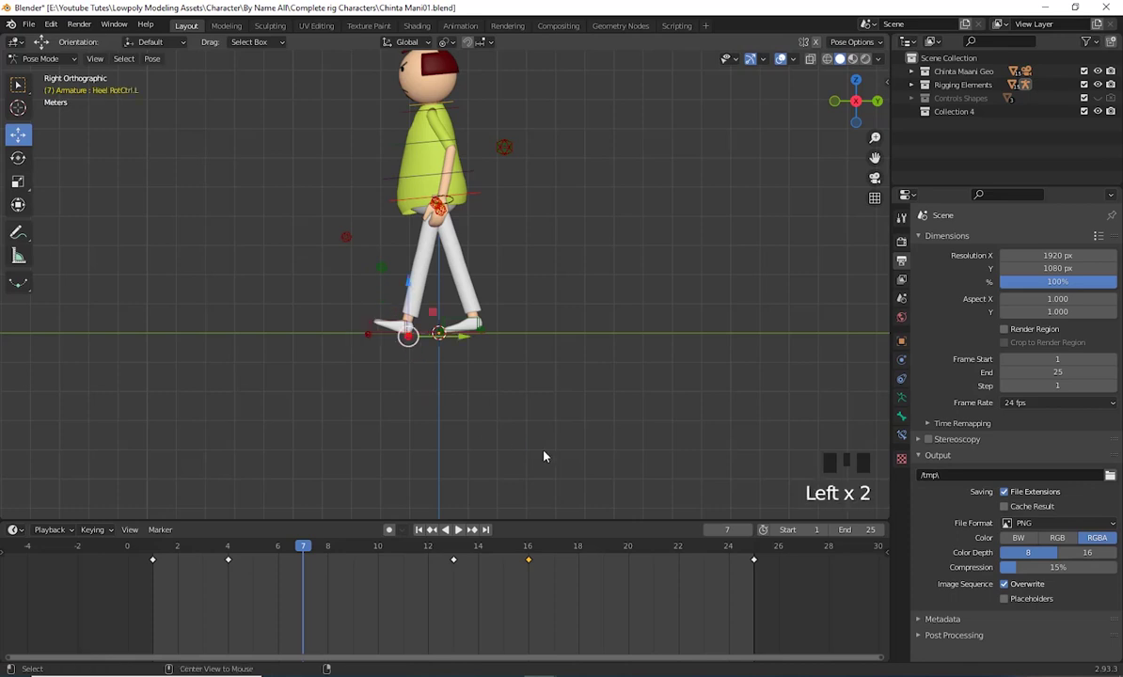
{"action": "key", "text": "alt+r"}
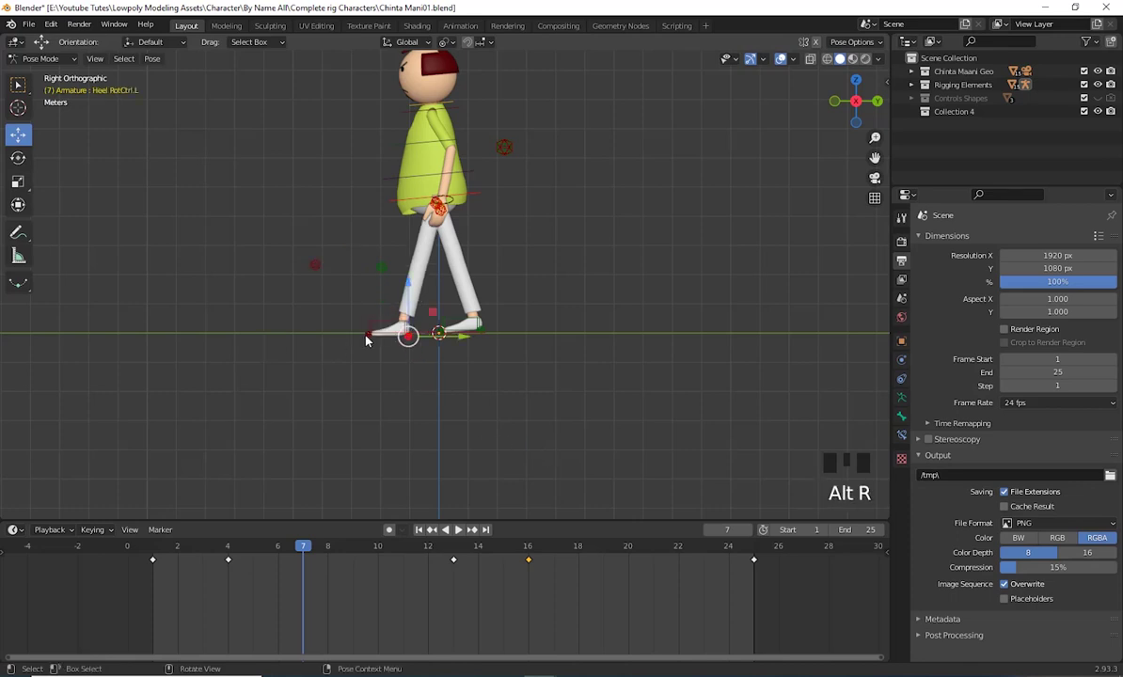
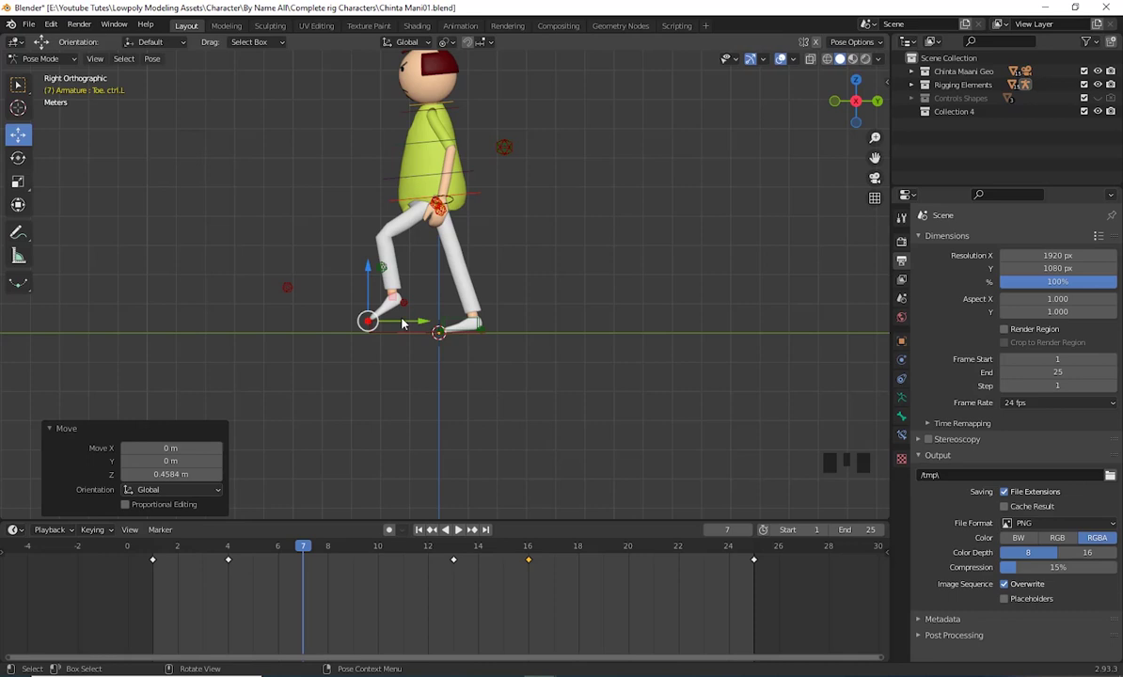
Slide the front heel control about 0.30 m back under the body
{"action": "left_click", "coordinate": [452, 319]}
{"action": "left_click", "coordinate": [517, 333]}
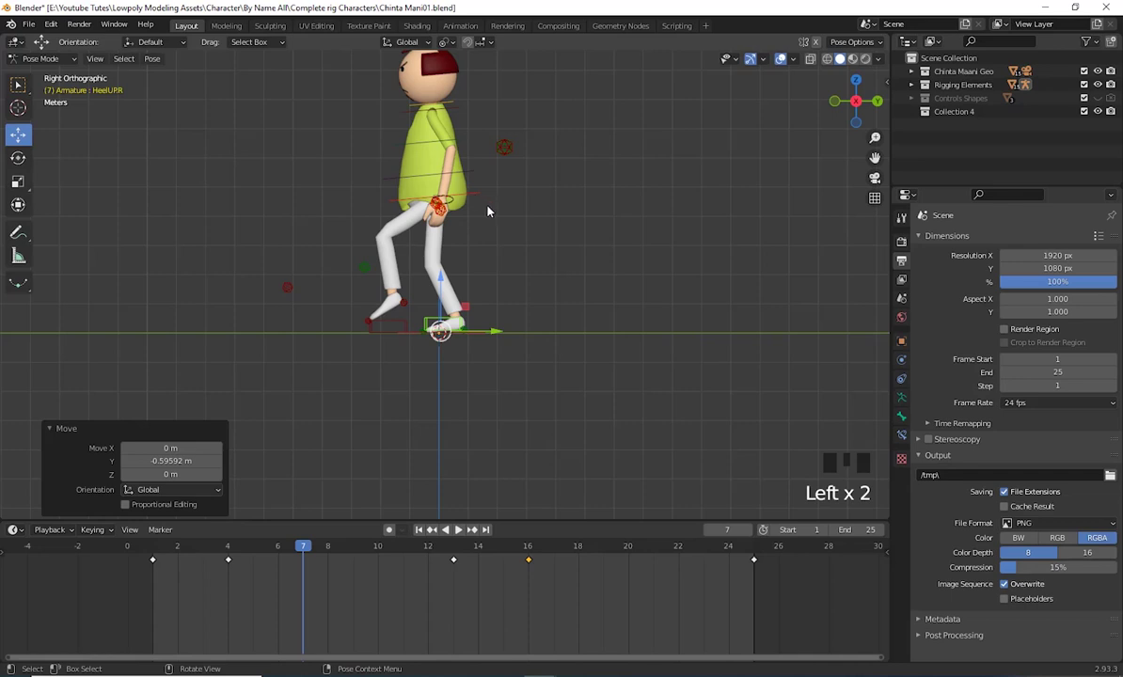
{"action": "left_click", "coordinate": [476, 220]}
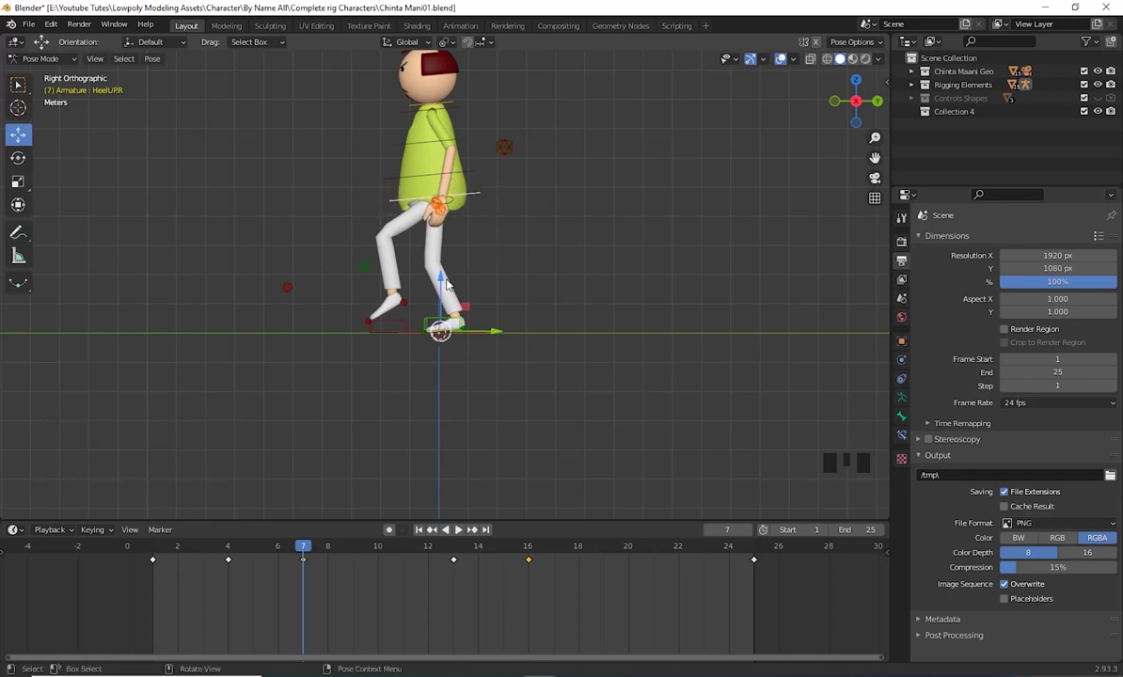
{"action": "left_click", "coordinate": [447, 281]}
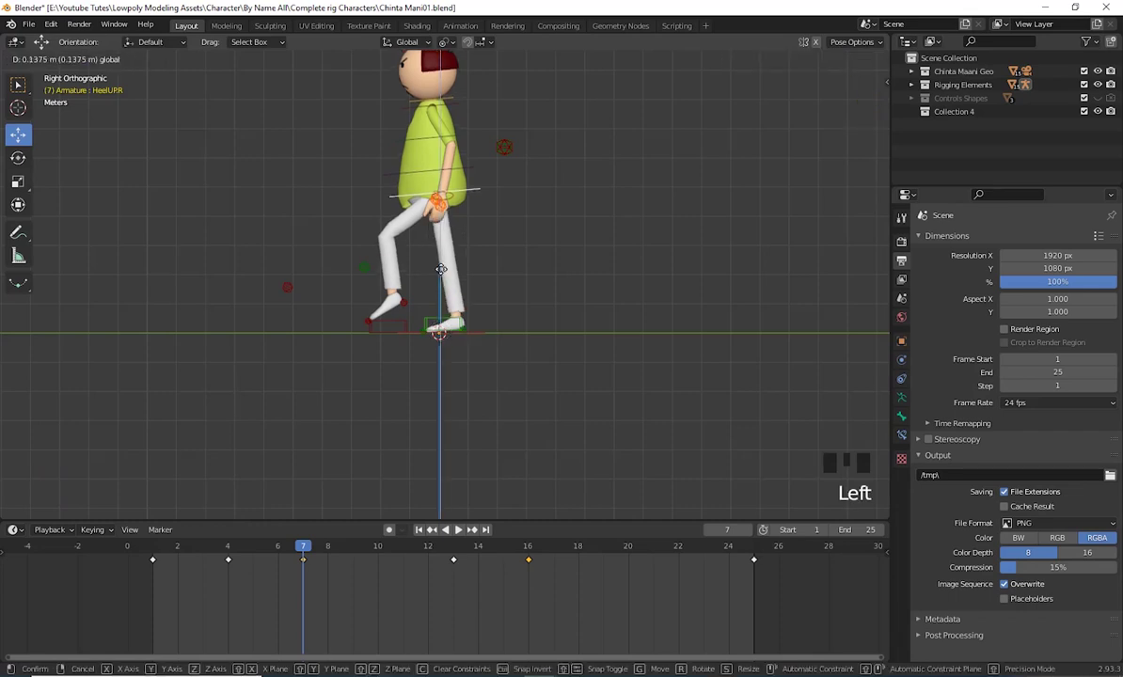
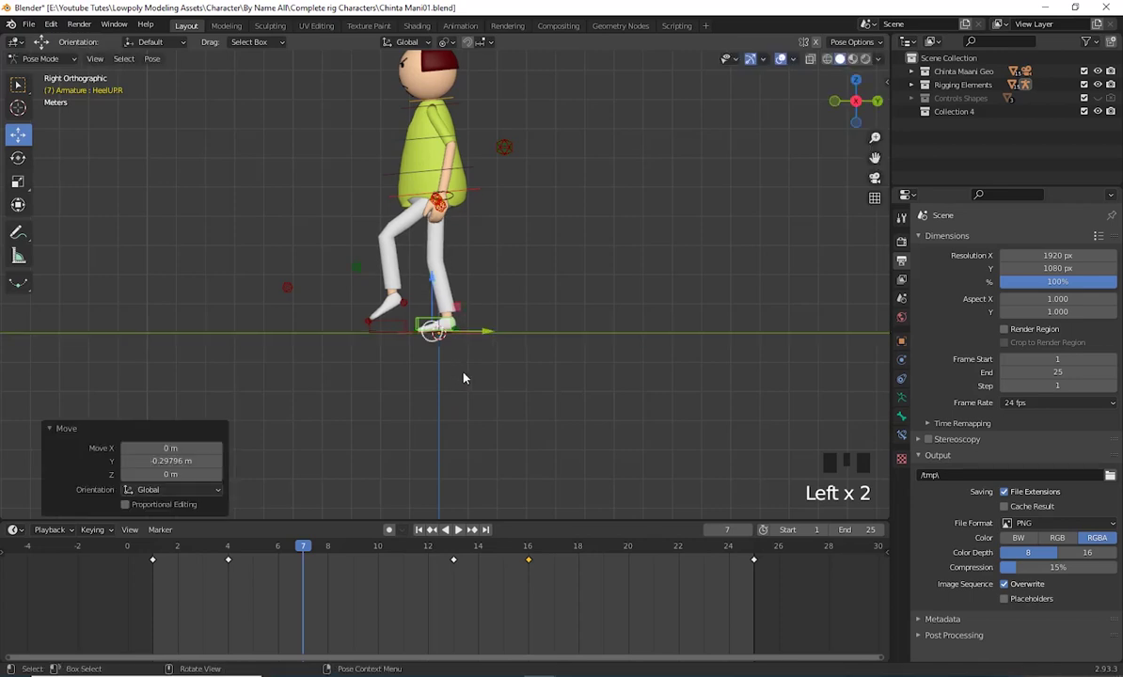
{"action": "scroll", "scroll_direction": "up", "scroll_amount": 3}
Reset the right heel roll rotation and tidy the feet placement at frame 7
{"action": "left_click_drag", "start_coordinate": [568, 452], "coordinate": [489, 355]}
{"action": "left_click", "coordinate": [489, 354]}
{"action": "key", "text": "alt+r"}
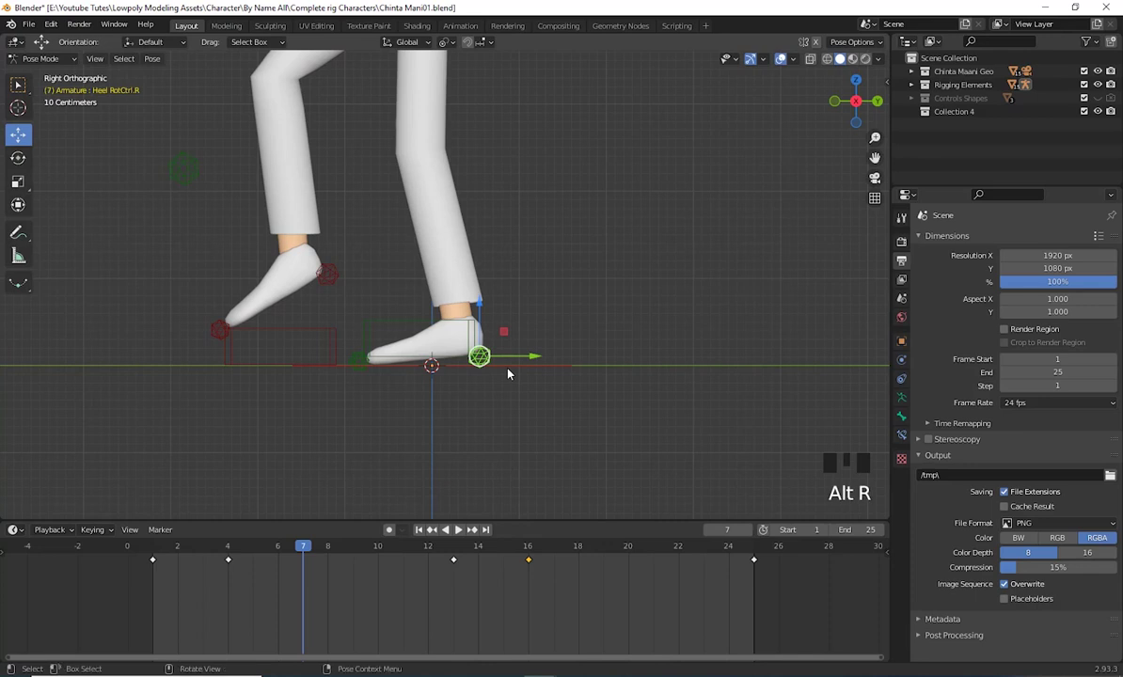
{"action": "left_click_drag", "start_coordinate": [362, 363], "coordinate": [375, 397]}
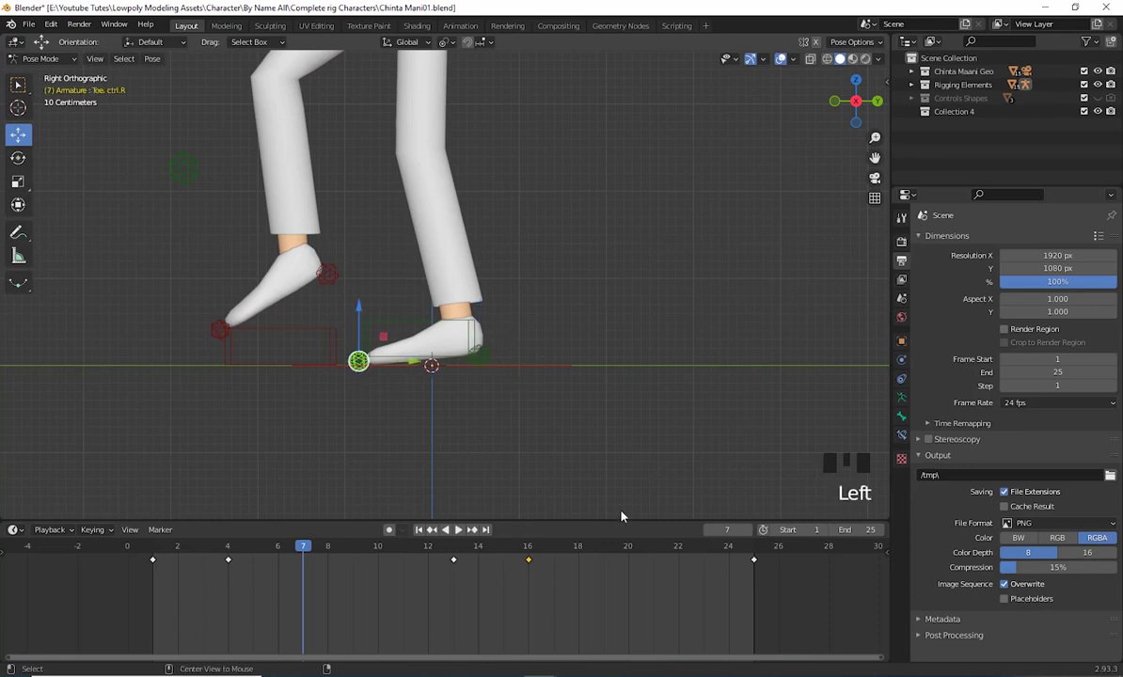
{"action": "key", "text": "alt+r"}
{"action": "scroll", "scroll_direction": "down", "scroll_amount": 3}
{"action": "left_click_drag", "start_coordinate": [508, 378], "coordinate": [443, 328]}
{"action": "left_click", "coordinate": [443, 327]}
{"action": "left_click", "coordinate": [505, 341]}
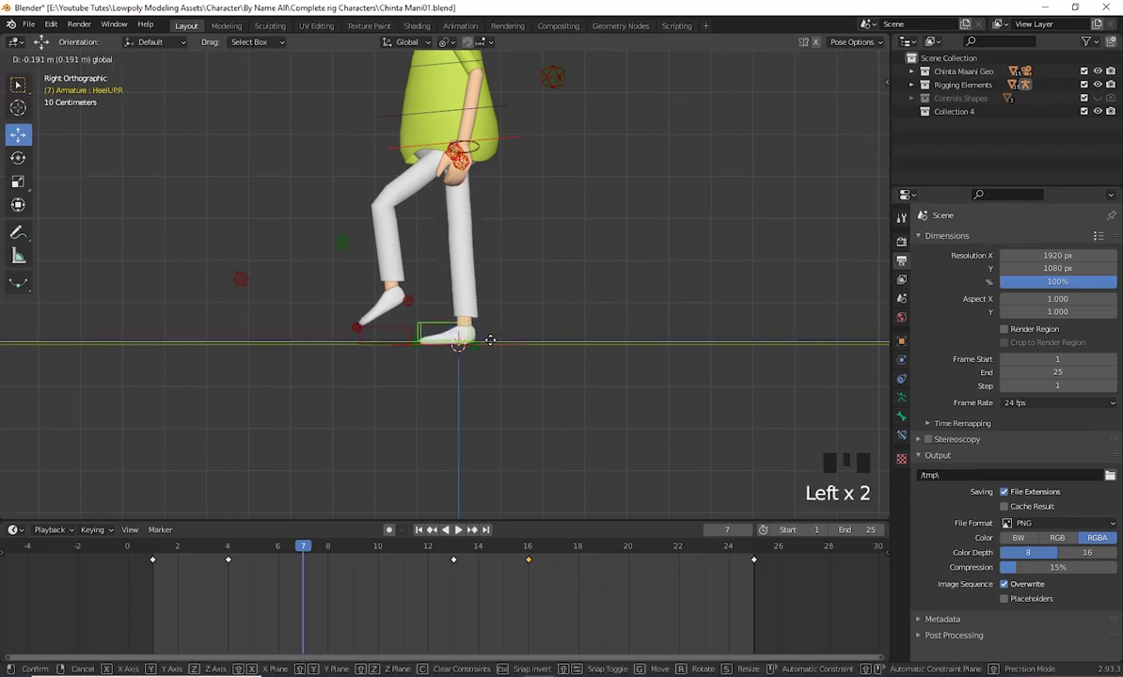
Lower the hip control about 0.07 m at frame 7
{"action": "scroll", "scroll_direction": "down", "scroll_amount": 3}
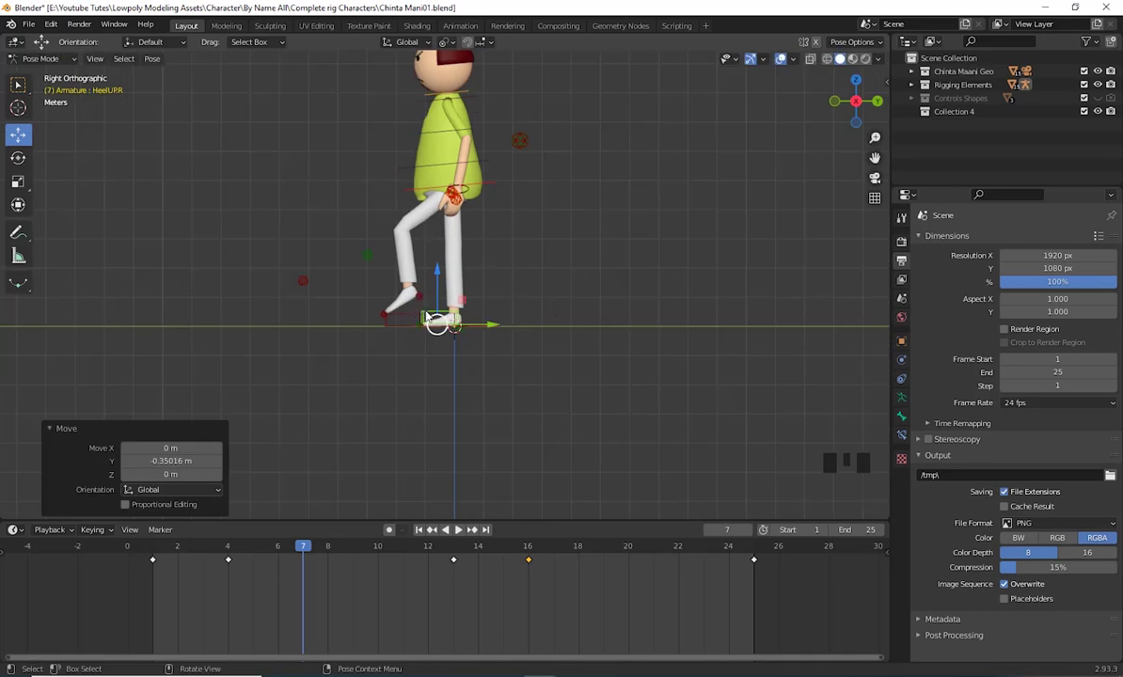
{"action": "left_click", "coordinate": [412, 318]}
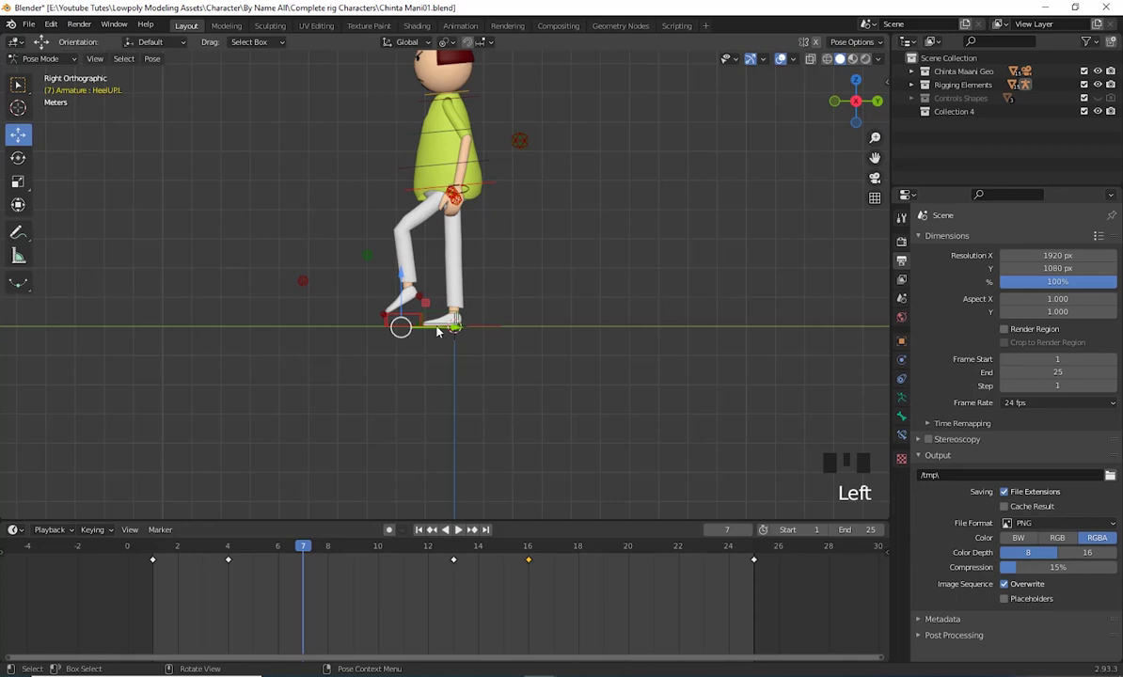
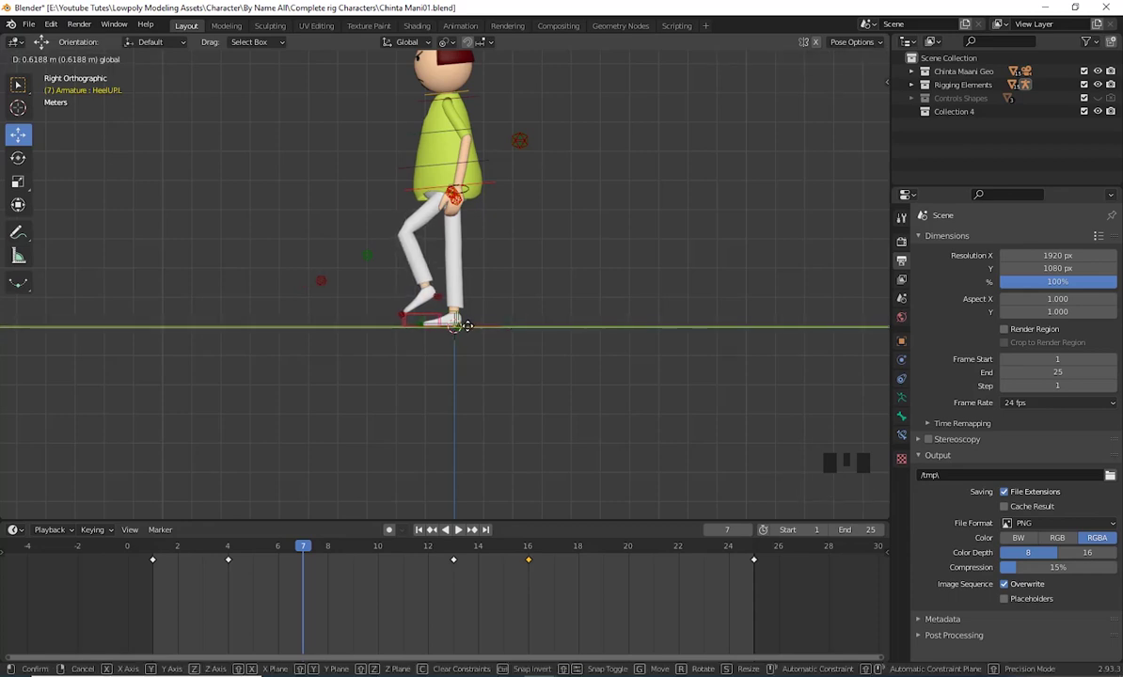
{"action": "left_click", "coordinate": [496, 187]}
{"action": "left_click", "coordinate": [453, 137]}
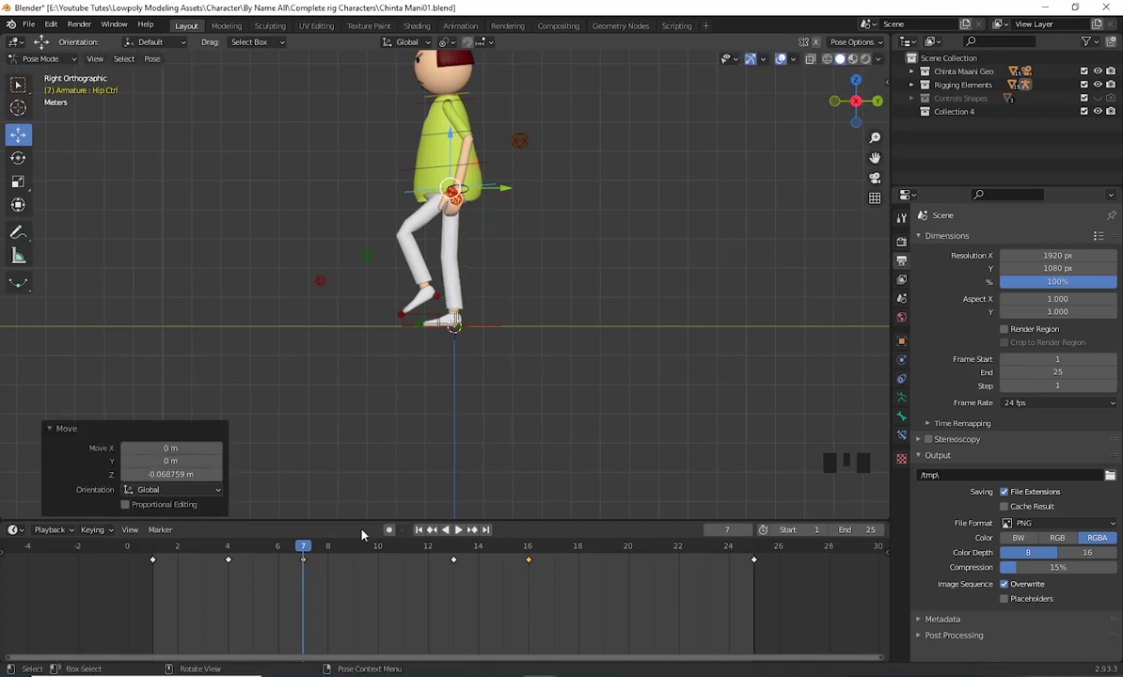
{"action": "scroll", "scroll_direction": "down", "scroll_amount": 3}
Select all controls and key their location and rotation, then play the walk
{"action": "key", "text": "a"}
{"action": "left_click", "coordinate": [490, 340]}
{"action": "left_click_drag", "start_coordinate": [573, 388], "coordinate": [586, 330]}
{"action": "key", "text": "i"}
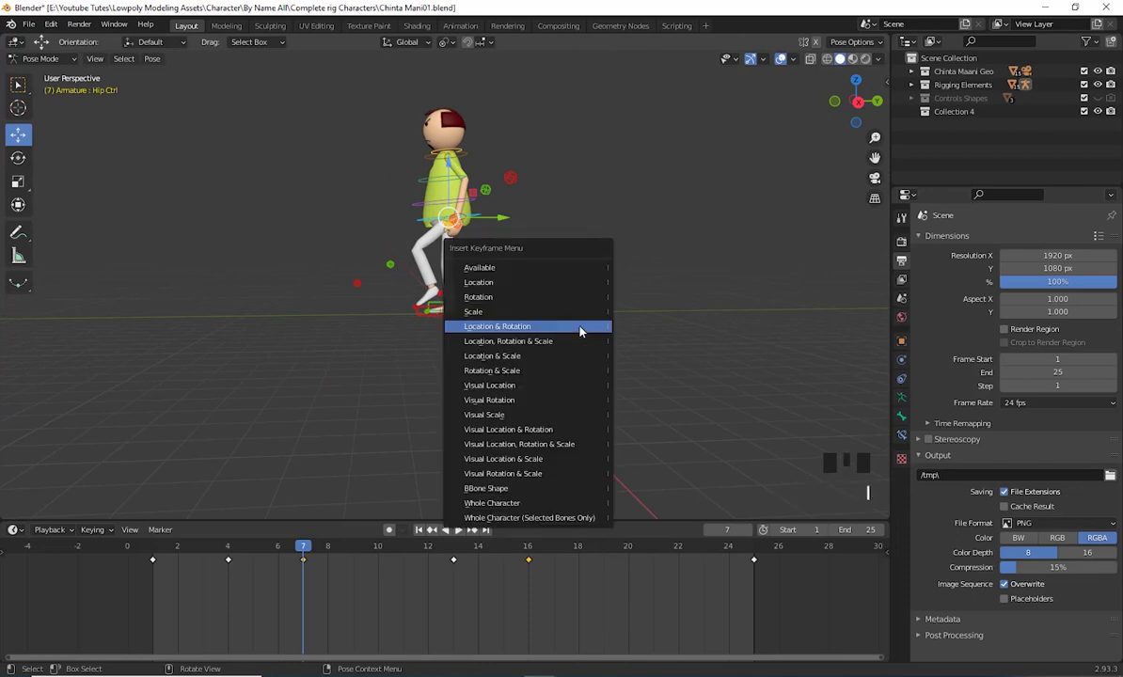
{"action": "left_click_drag", "start_coordinate": [288, 547], "coordinate": [433, 583]}
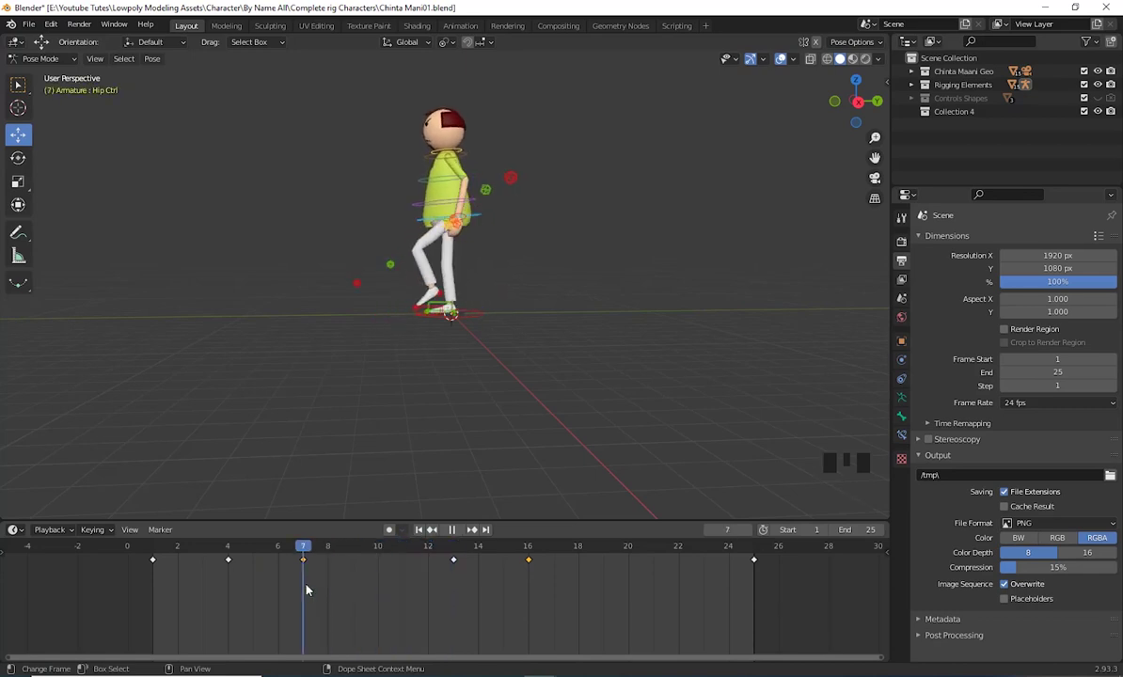
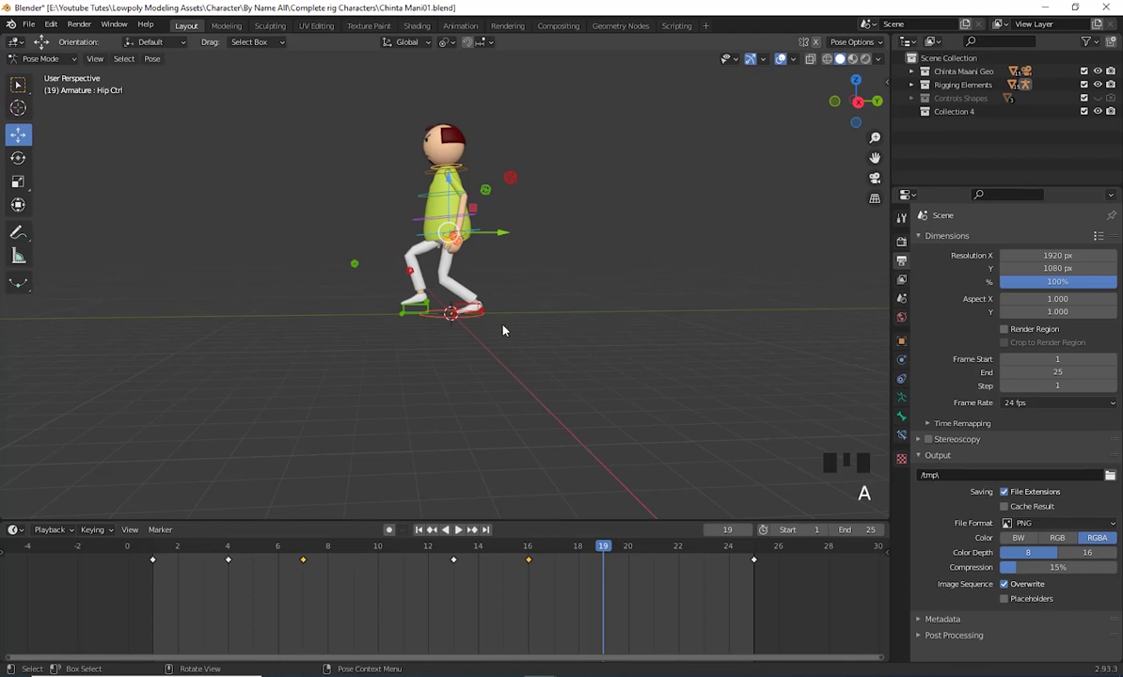
Select all control bones and copy the first stride pose from frame 1
{"action": "left_click", "coordinate": [437, 342]}
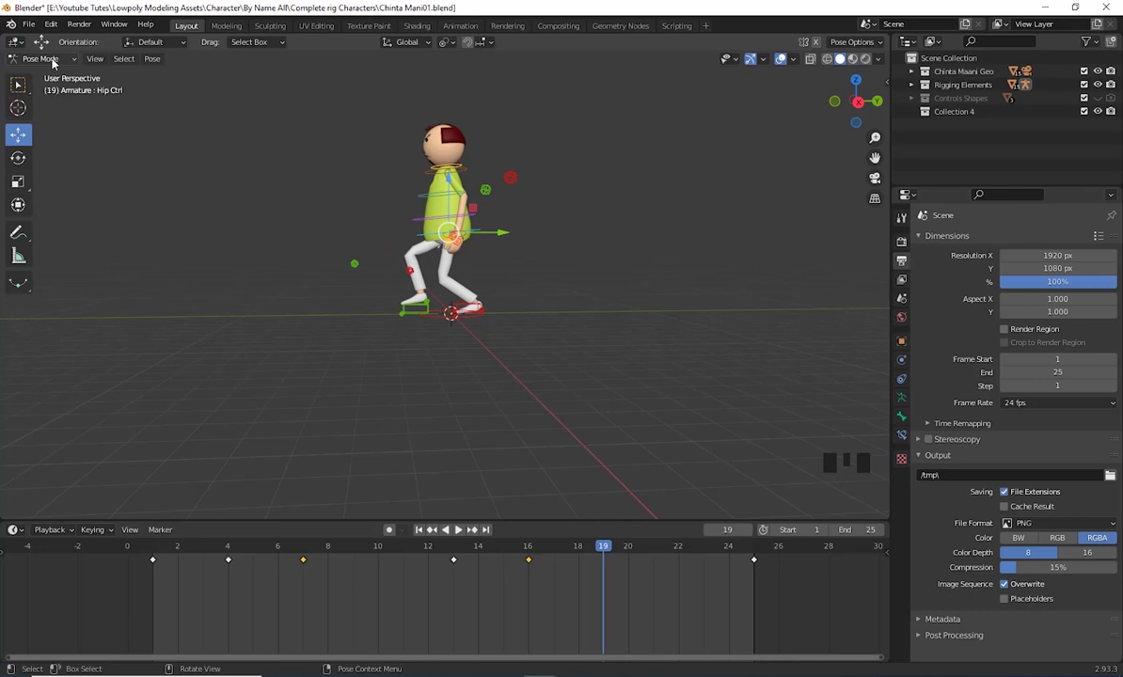
{"action": "left_click_drag", "start_coordinate": [635, 377], "coordinate": [602, 411]}
{"action": "scroll", "scroll_direction": "up", "scroll_amount": 3}
{"action": "left_click_drag", "start_coordinate": [603, 384], "coordinate": [577, 557]}
{"action": "left_click_drag", "start_coordinate": [576, 557], "coordinate": [308, 564]}
{"action": "left_click_drag", "start_coordinate": [309, 564], "coordinate": [312, 552]}
{"action": "left_click_drag", "start_coordinate": [312, 552], "coordinate": [609, 565]}
{"action": "right_click", "coordinate": [610, 566]}
Paste the mirrored pose at frame 19, key it to close the cycle, and play back
{"action": "left_click_drag", "start_coordinate": [592, 553], "coordinate": [501, 552]}
{"action": "left_click_drag", "start_coordinate": [500, 552], "coordinate": [308, 564]}
{"action": "left_click_drag", "start_coordinate": [308, 563], "coordinate": [369, 563]}
{"action": "left_click_drag", "start_coordinate": [369, 563], "coordinate": [609, 562]}
{"action": "left_click_drag", "start_coordinate": [610, 562], "coordinate": [500, 478]}
{"action": "left_click_drag", "start_coordinate": [500, 479], "coordinate": [549, 474]}
{"action": "left_click_drag", "start_coordinate": [604, 450], "coordinate": [562, 554]}
{"action": "left_click_drag", "start_coordinate": [561, 554], "coordinate": [633, 583]}
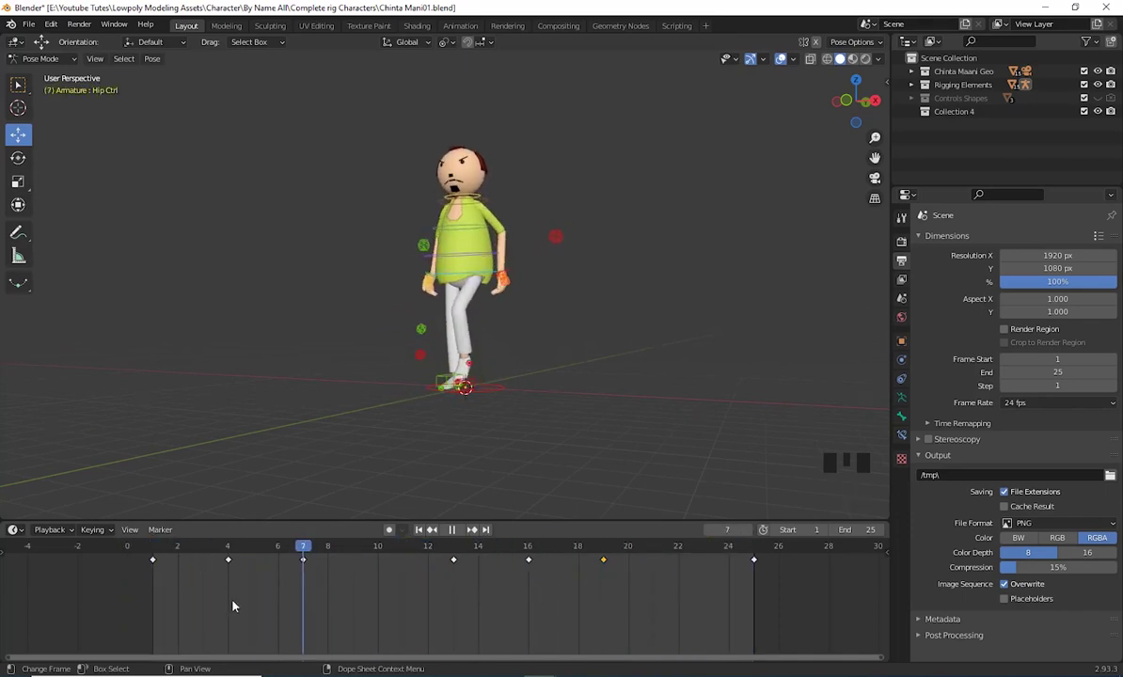
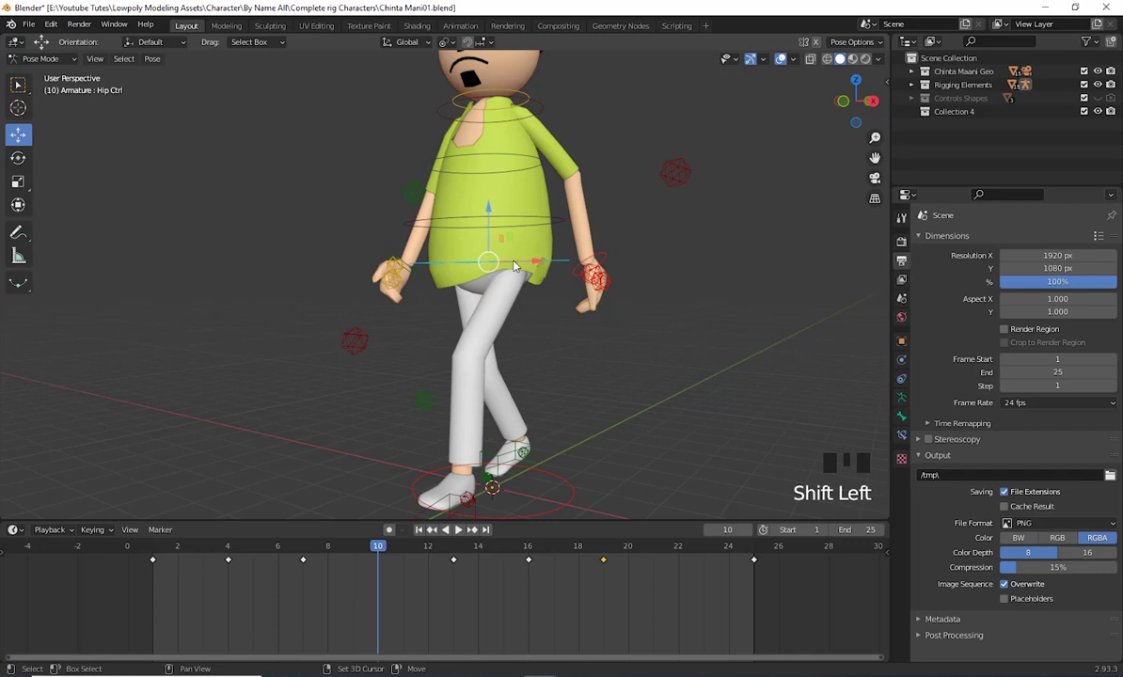
Switch to right orthographic side view and frame the character at frame 10
{"action": "left_click", "coordinate": [425, 279]}
{"action": "scroll", "scroll_direction": "down", "scroll_amount": 3}
{"action": "left_click_drag", "start_coordinate": [564, 371], "coordinate": [499, 366]}
{"action": "key", "text": "KP_3"}
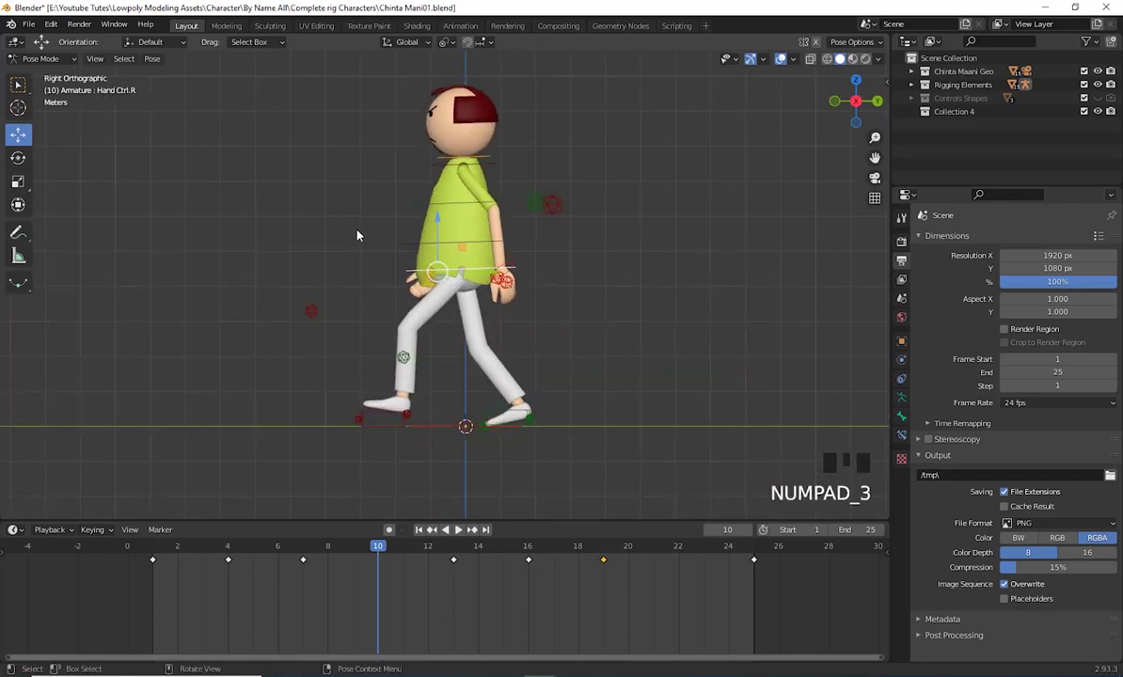
{"action": "left_click", "coordinate": [440, 220]}
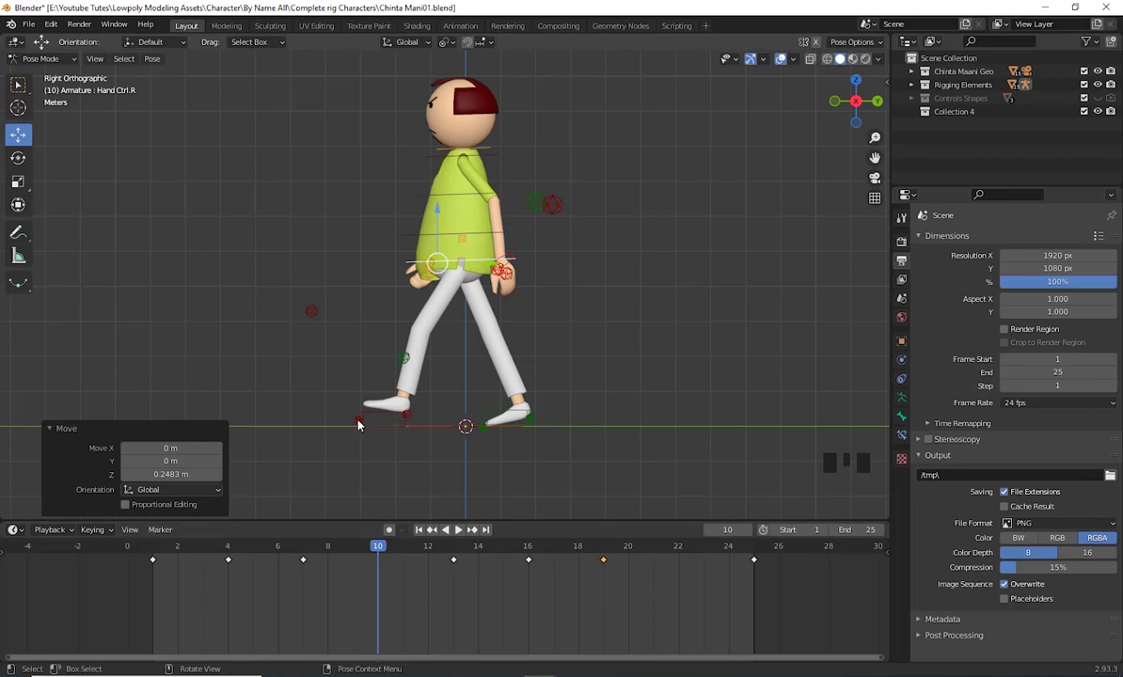
Raise the back foot's toe and heel lift controls about 0.25 m for the push-off
{"action": "left_click", "coordinate": [364, 424]}
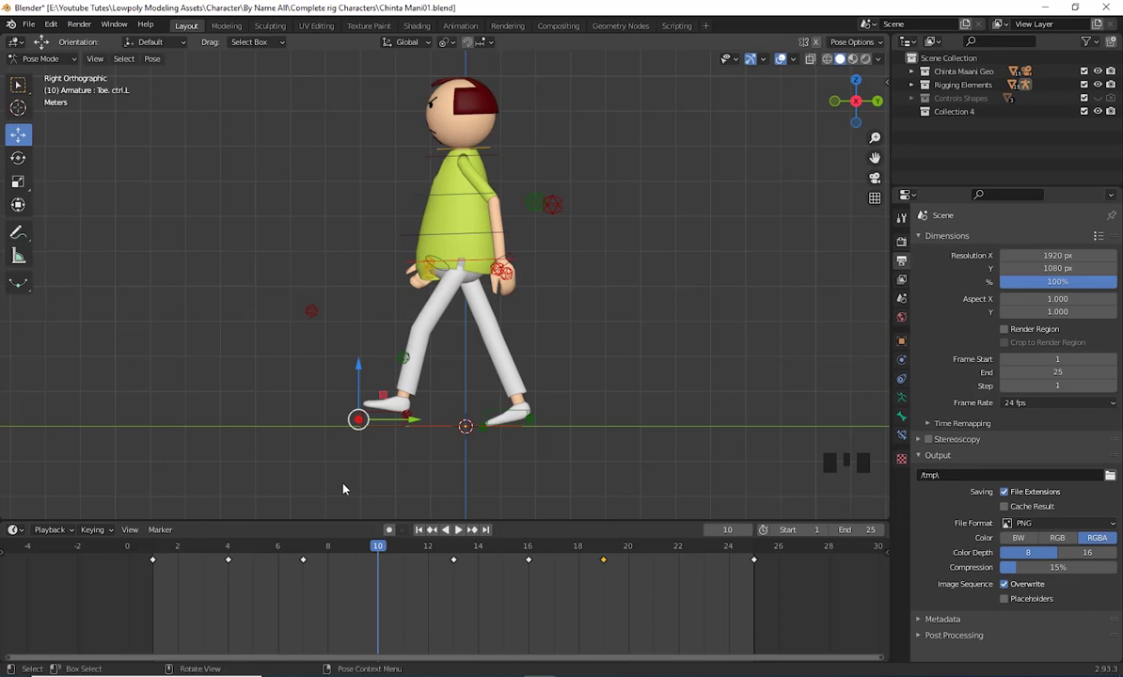
{"action": "key", "text": "alt+r"}
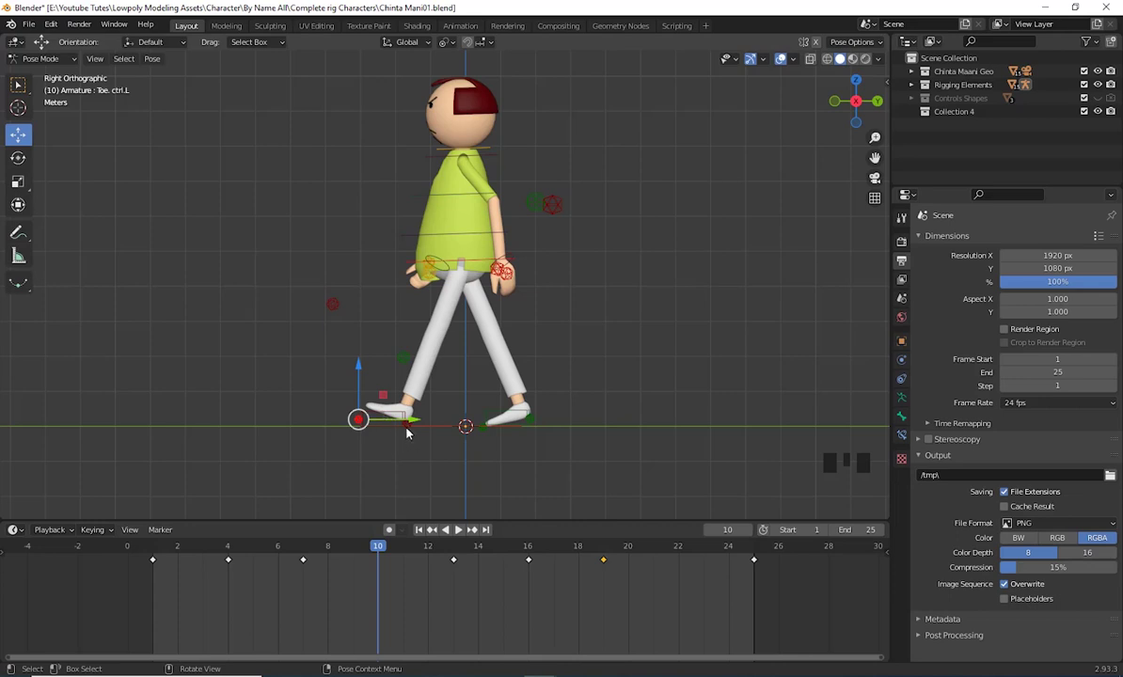
{"action": "left_click", "coordinate": [412, 428]}
{"action": "left_click", "coordinate": [385, 380]}
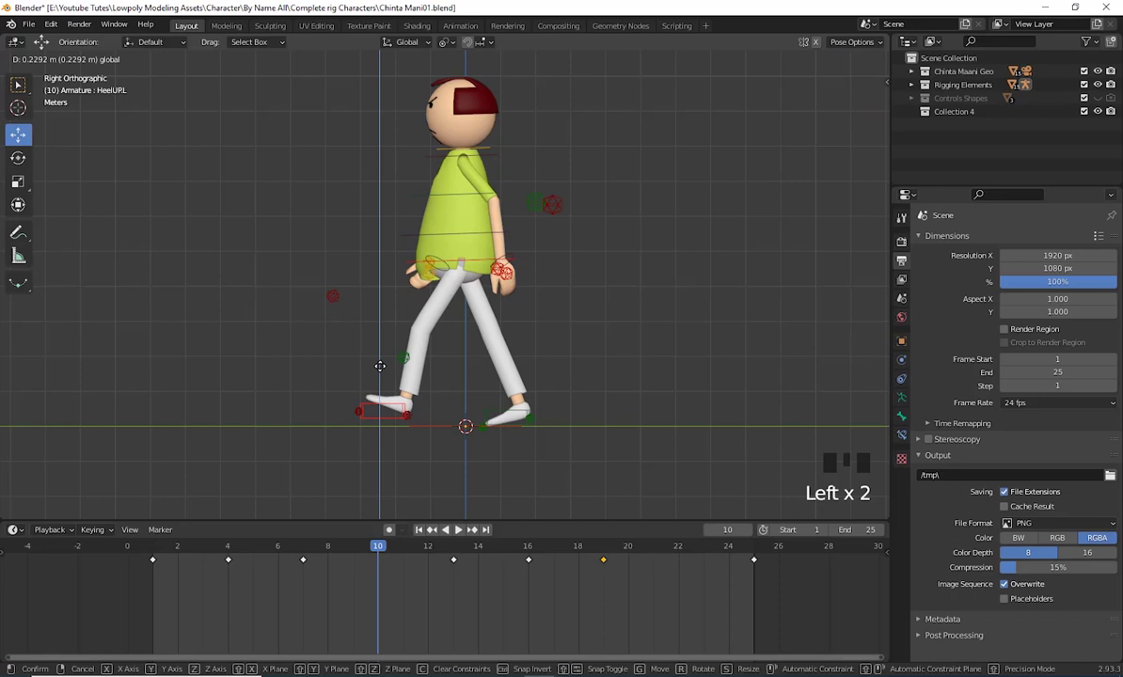
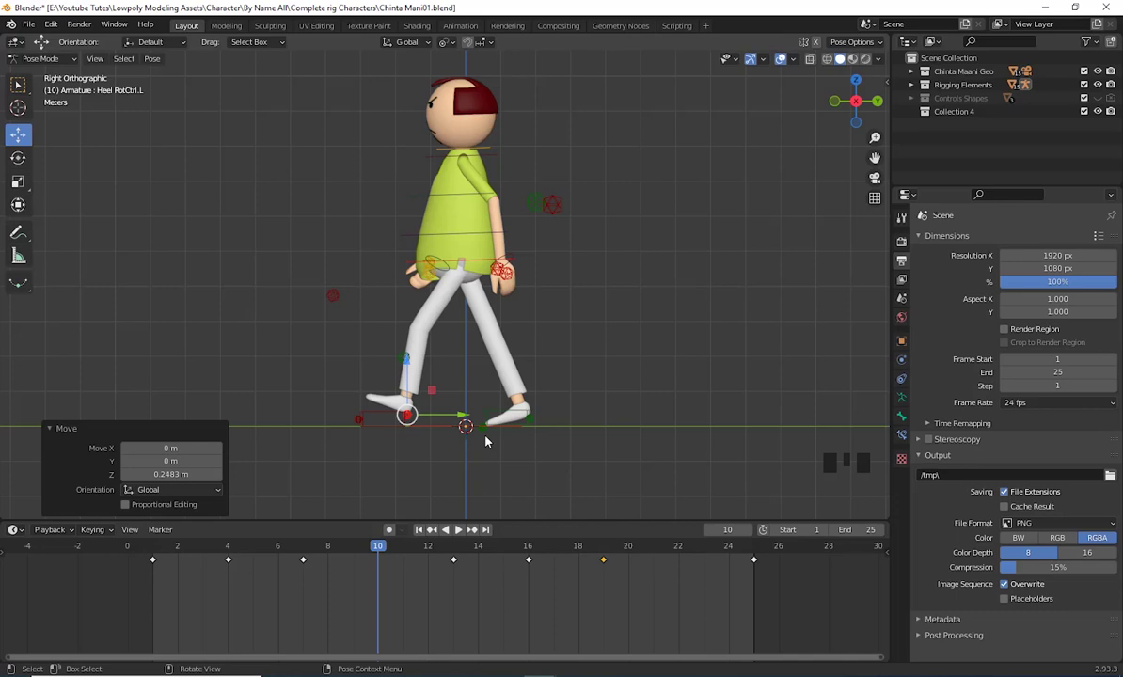
Tilt the front foot's toe control with a rotation
{"action": "left_click", "coordinate": [489, 433]}
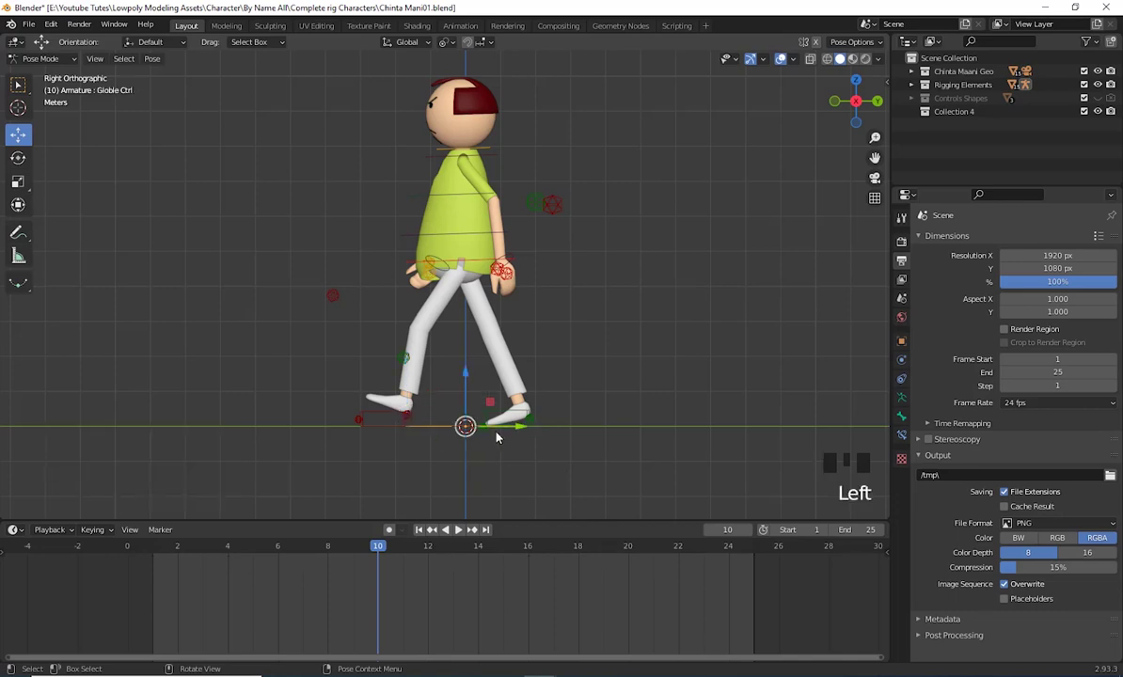
{"action": "left_click_drag", "start_coordinate": [489, 433], "coordinate": [526, 449]}
{"action": "scroll", "scroll_direction": "up", "scroll_amount": 3}
{"action": "scroll", "scroll_direction": "down", "scroll_amount": 3}
{"action": "left_click_drag", "start_coordinate": [607, 438], "coordinate": [598, 401]}
{"action": "key", "text": "r"}
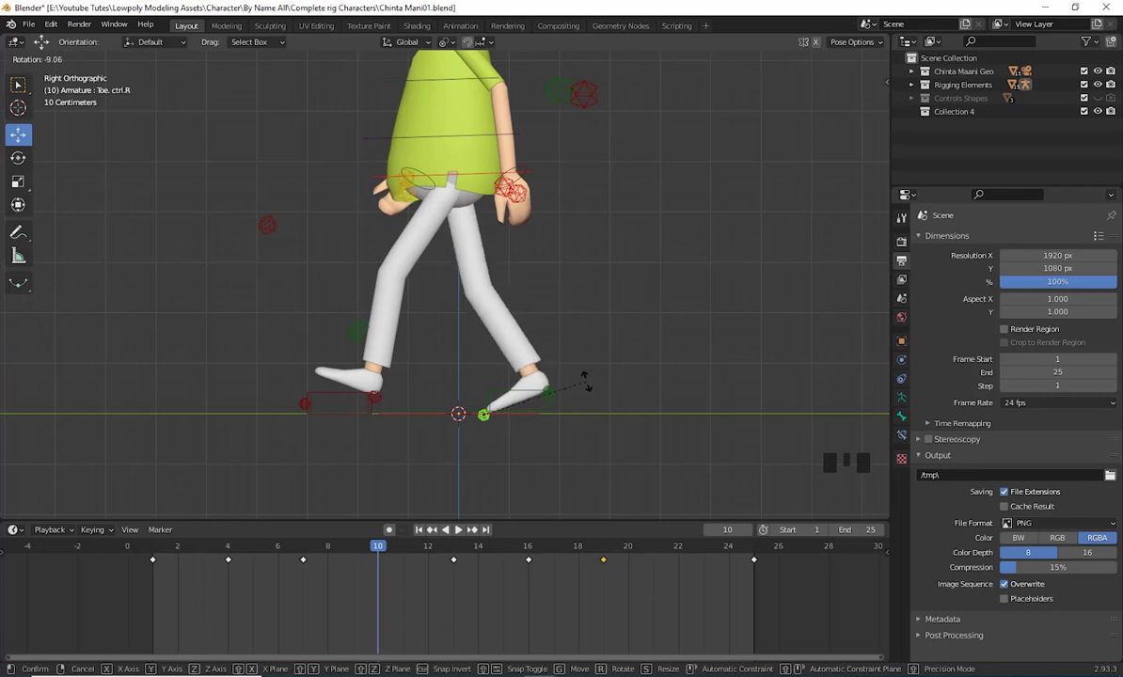
{"action": "scroll", "scroll_direction": "down", "scroll_amount": 3}
{"action": "left_click_drag", "start_coordinate": [570, 347], "coordinate": [518, 240]}
{"action": "left_click", "coordinate": [518, 241]}
Adjust the hip height and raise the back heel control about 0.08 m
{"action": "left_click", "coordinate": [477, 247]}
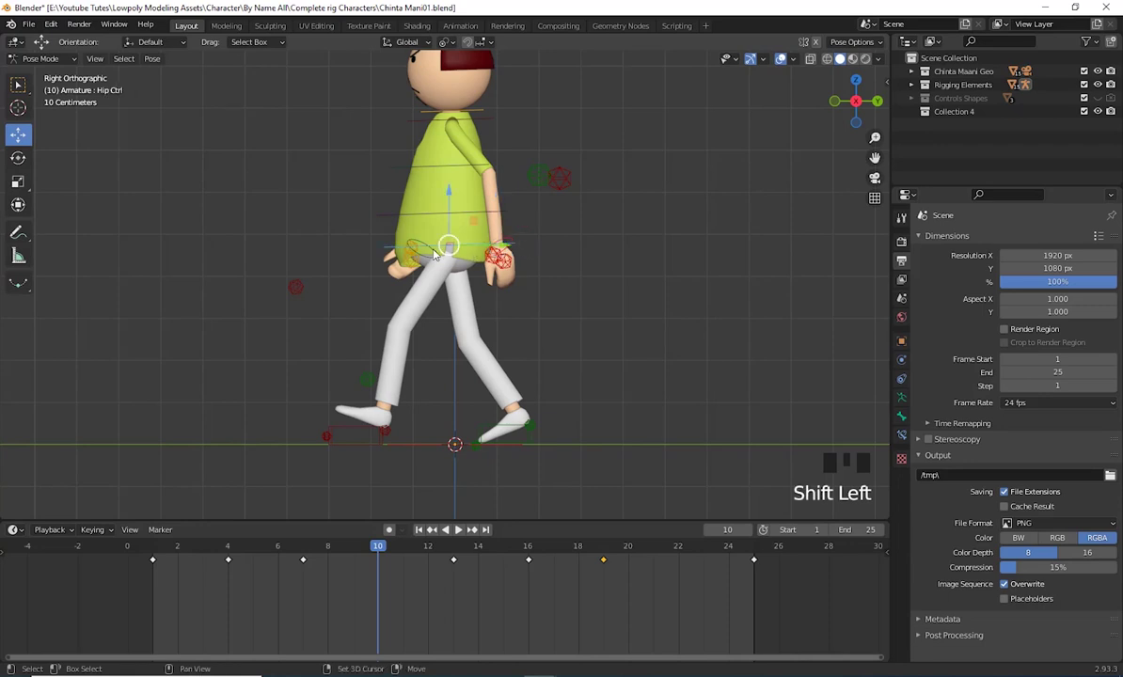
{"action": "left_click", "coordinate": [436, 251]}
{"action": "left_click", "coordinate": [429, 213]}
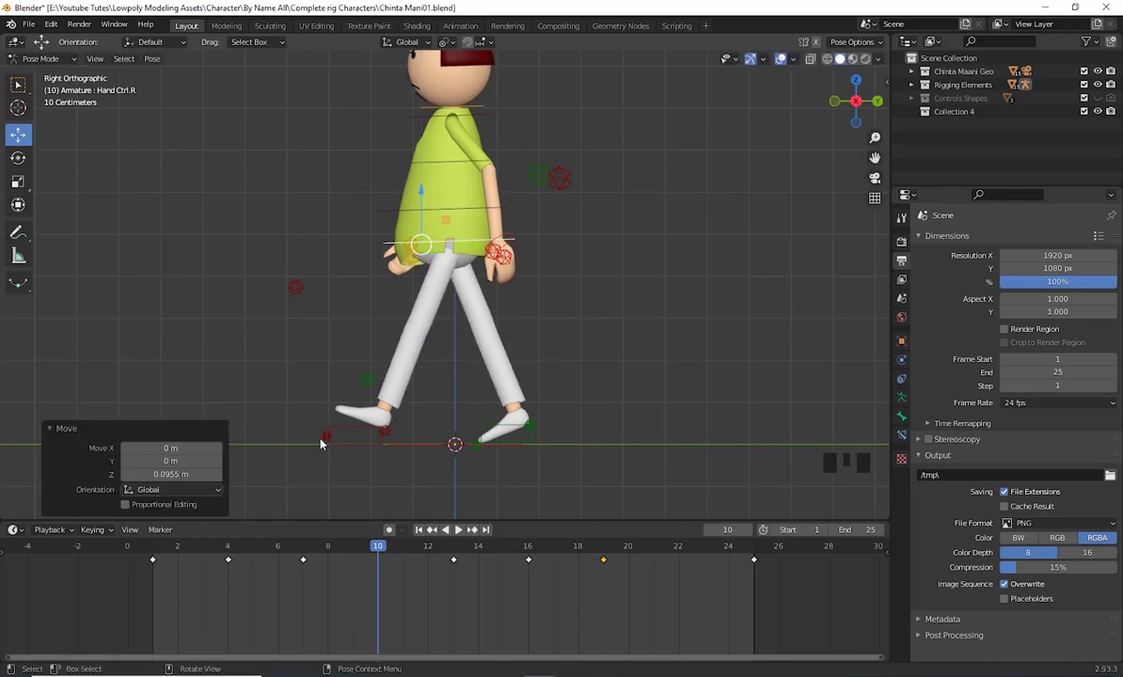
{"action": "left_click", "coordinate": [330, 440]}
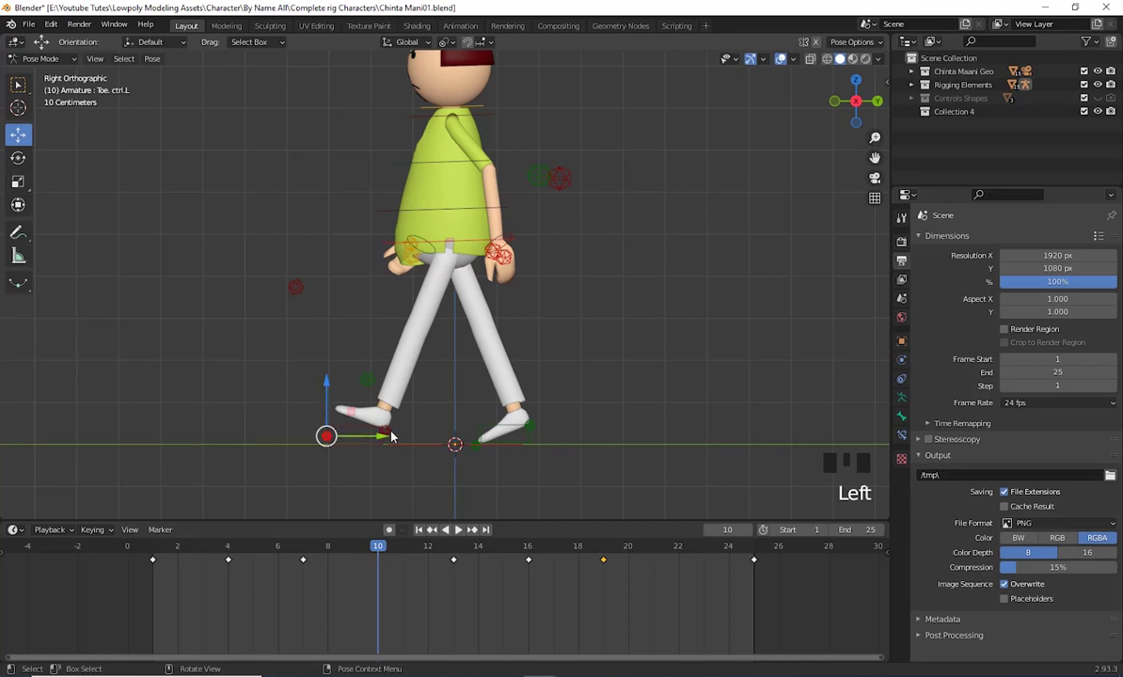
{"action": "left_click", "coordinate": [395, 434]}
{"action": "left_click", "coordinate": [391, 397]}
Select all controls in perspective view and bring up the keyframe type choices
{"action": "scroll", "scroll_direction": "down", "scroll_amount": 3}
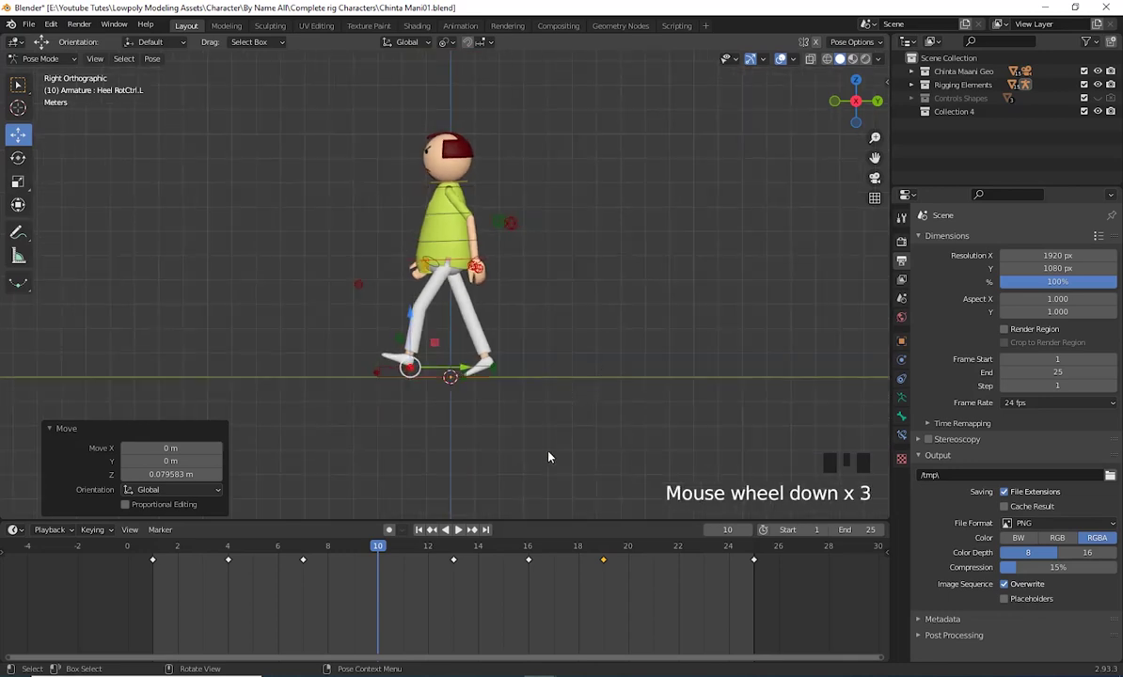
{"action": "left_click_drag", "start_coordinate": [589, 419], "coordinate": [617, 427]}
{"action": "scroll", "scroll_direction": "up", "scroll_amount": 3}
{"action": "middle_click", "coordinate": [616, 423]}
{"action": "key", "text": "a"}
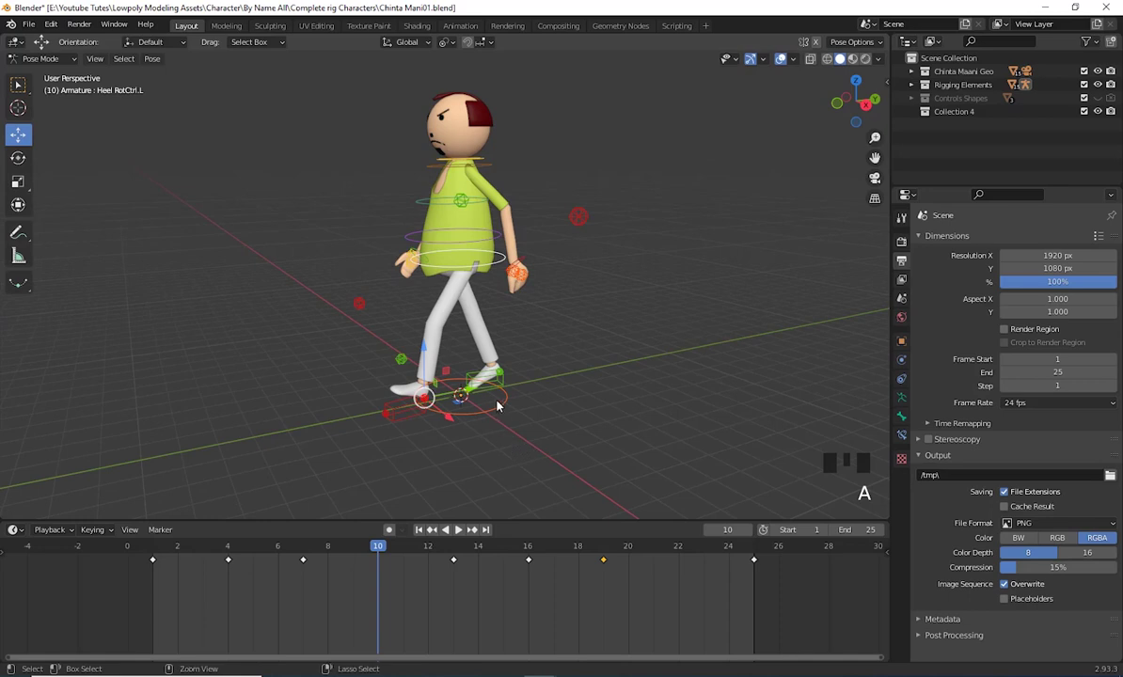
{"action": "left_click_drag", "start_coordinate": [503, 406], "coordinate": [515, 428]}
{"action": "left_click_drag", "start_coordinate": [574, 456], "coordinate": [575, 454]}
Insert a Location & Rotation keyframe at frame 10 and change the keys' interpolation mode in the Dope Sheet
{"action": "key", "text": "i"}
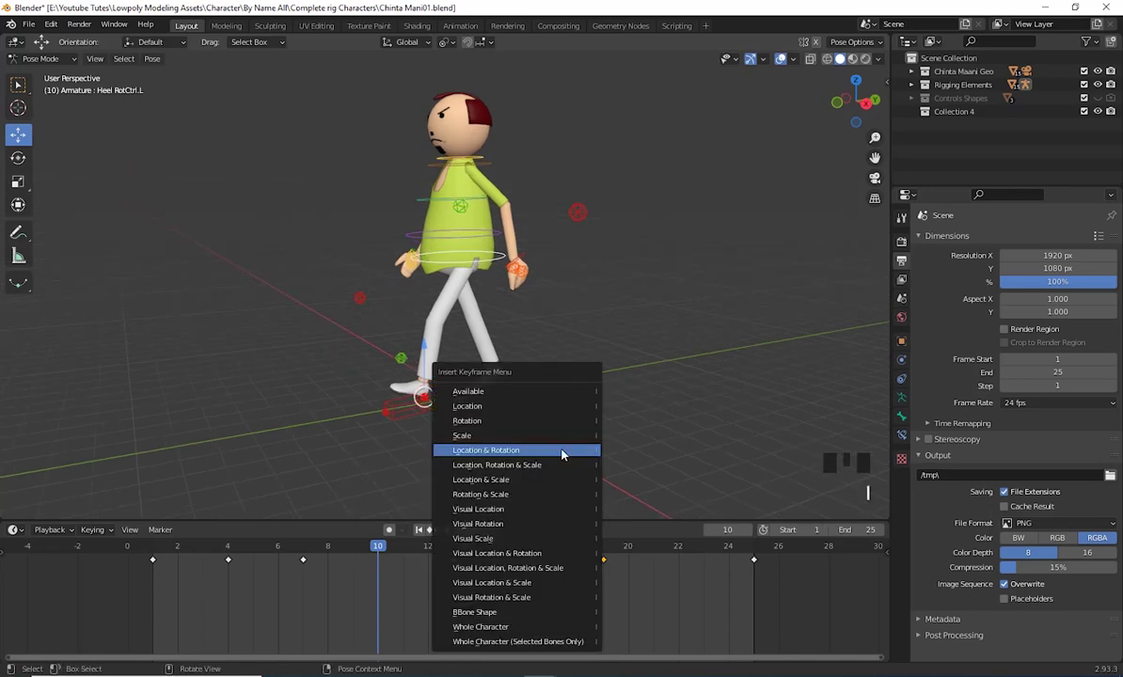
{"action": "left_click", "coordinate": [382, 561]}
{"action": "left_click_drag", "start_coordinate": [382, 560], "coordinate": [383, 552]}
{"action": "left_click_drag", "start_coordinate": [383, 552], "coordinate": [684, 571]}
{"action": "right_click", "coordinate": [683, 571]}
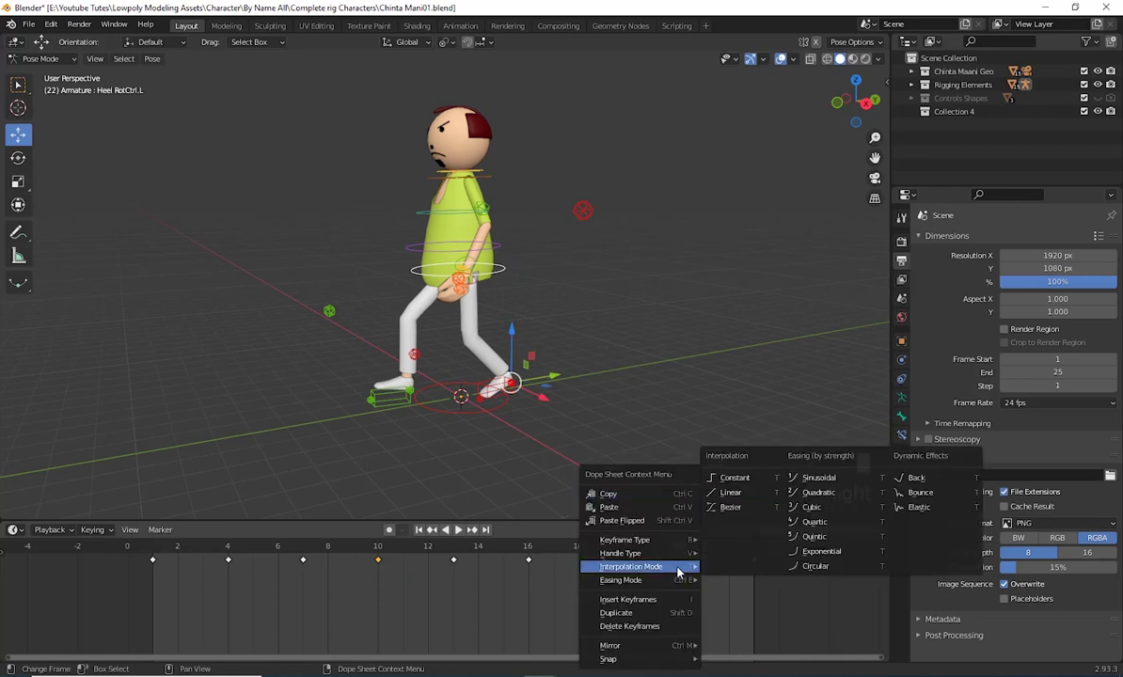
{"action": "left_click_drag", "start_coordinate": [631, 530], "coordinate": [685, 550]}
{"action": "left_click_drag", "start_coordinate": [684, 551], "coordinate": [384, 563]}
{"action": "left_click_drag", "start_coordinate": [385, 563], "coordinate": [392, 551]}
{"action": "left_click_drag", "start_coordinate": [392, 551], "coordinate": [683, 564]}
{"action": "right_click", "coordinate": [683, 564]}
Play the walk cycle and orbit around the character to watch it
{"action": "left_click_drag", "start_coordinate": [652, 553], "coordinate": [552, 466]}
{"action": "scroll", "scroll_direction": "down", "scroll_amount": 3}
{"action": "left_click_drag", "start_coordinate": [531, 462], "coordinate": [614, 551]}
{"action": "left_click_drag", "start_coordinate": [614, 551], "coordinate": [536, 409]}
{"action": "left_click_drag", "start_coordinate": [536, 409], "coordinate": [723, 409]}
{"action": "scroll", "scroll_direction": "up", "scroll_amount": 3}
{"action": "left_click_drag", "start_coordinate": [723, 430], "coordinate": [537, 424]}
{"action": "scroll", "scroll_direction": "down", "scroll_amount": 3}
{"action": "left_click_drag", "start_coordinate": [548, 424], "coordinate": [597, 412]}
{"action": "scroll", "scroll_direction": "up", "scroll_amount": 3}
{"action": "middle_click", "coordinate": [602, 424]}
{"action": "scroll", "scroll_direction": "up", "scroll_amount": 3}
{"action": "left_click_drag", "start_coordinate": [662, 416], "coordinate": [682, 442]}
{"action": "scroll", "scroll_direction": "down", "scroll_amount": 3}
{"action": "left_click_drag", "start_coordinate": [678, 407], "coordinate": [791, 390]}
{"action": "left_click_drag", "start_coordinate": [791, 390], "coordinate": [707, 390]}
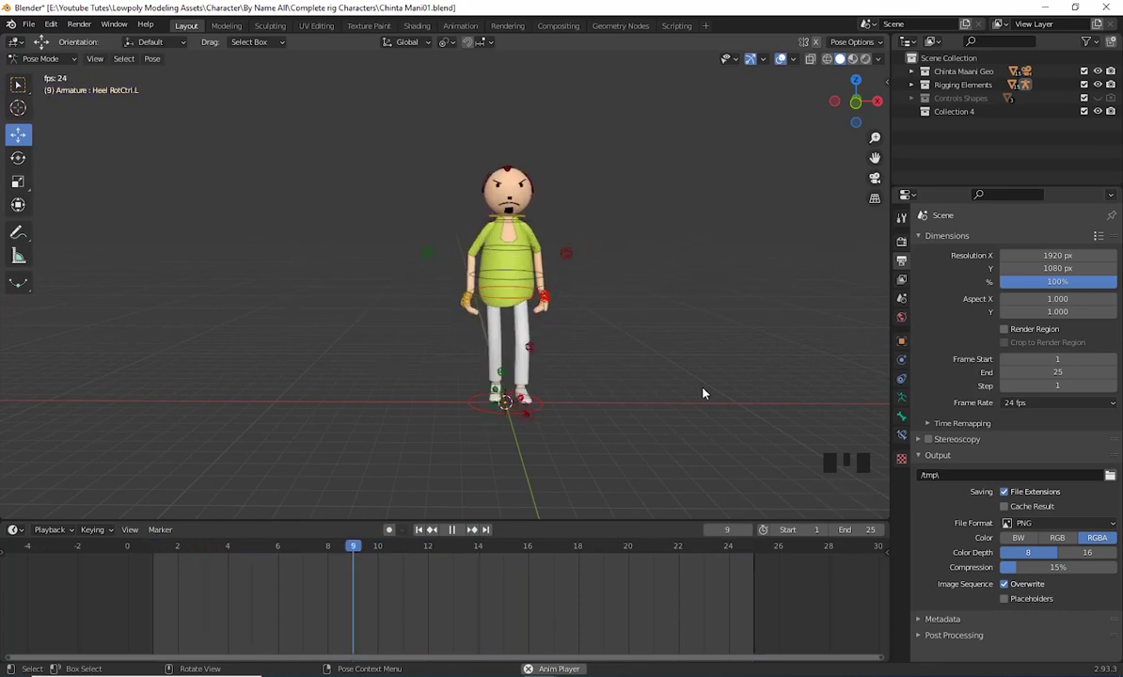
Orbit and zoom the viewport around the walking character as playback continues
{"action": "left_click_drag", "start_coordinate": [683, 403], "coordinate": [617, 402]}
{"action": "scroll", "scroll_direction": "up", "scroll_amount": 3}
{"action": "left_click_drag", "start_coordinate": [636, 438], "coordinate": [643, 414]}
{"action": "scroll", "scroll_direction": "down", "scroll_amount": 3}
{"action": "middle_click", "coordinate": [649, 435]}
{"action": "scroll", "scroll_direction": "up", "scroll_amount": 3}
{"action": "left_click_drag", "start_coordinate": [643, 414], "coordinate": [654, 415]}
{"action": "scroll", "scroll_direction": "up", "scroll_amount": 3}
{"action": "left_click_drag", "start_coordinate": [639, 432], "coordinate": [651, 434]}
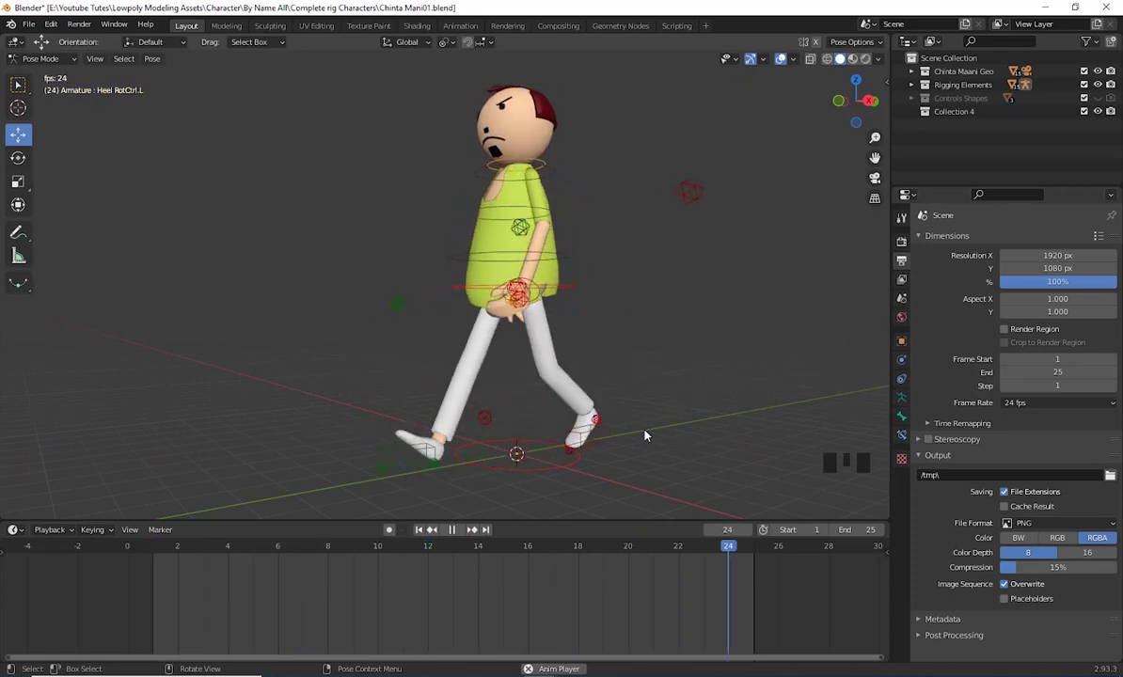
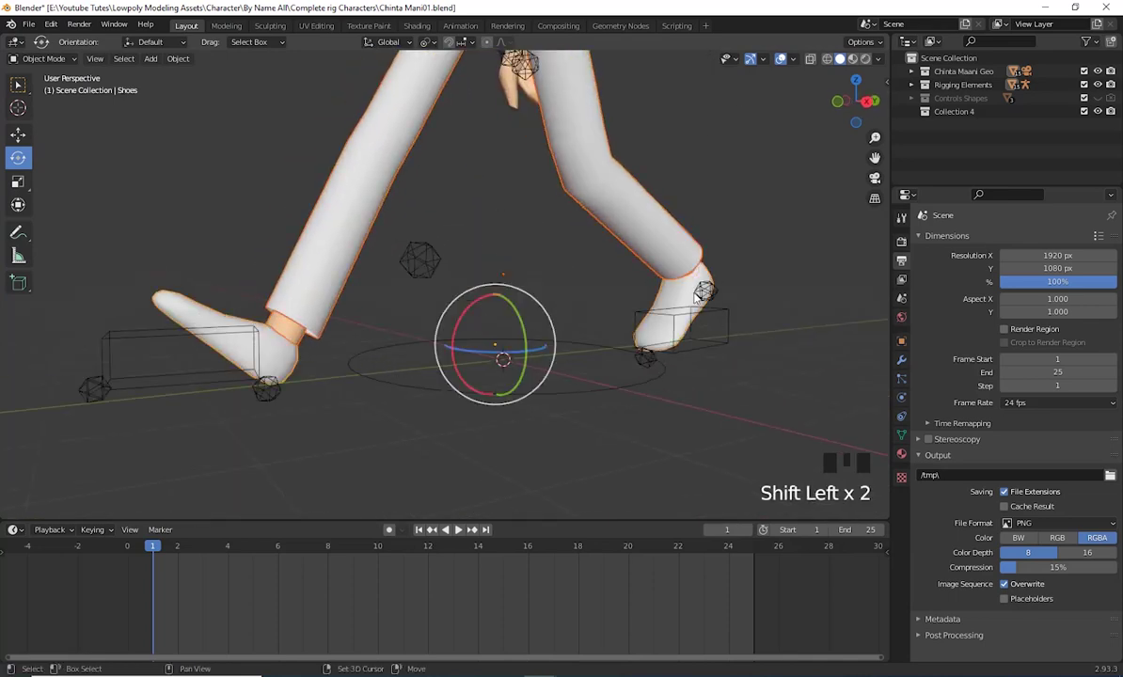
Stop on frame 1, switch to Object Mode and select the Shirt mesh
{"action": "left_click", "coordinate": [684, 297]}
{"action": "left_click", "coordinate": [681, 257]}
{"action": "scroll", "scroll_direction": "down", "scroll_amount": 3}
{"action": "scroll", "scroll_direction": "up", "scroll_amount": 3}
{"action": "left_click_drag", "start_coordinate": [683, 298], "coordinate": [616, 339]}
{"action": "left_click", "coordinate": [616, 340]}
Add the Paint mesh to the selection and give the clothing a level 2 Subdivision Surface
{"action": "left_click_drag", "start_coordinate": [680, 373], "coordinate": [675, 305]}
{"action": "scroll", "scroll_direction": "down", "scroll_amount": 3}
{"action": "left_click", "coordinate": [590, 291]}
{"action": "left_click_drag", "start_coordinate": [731, 345], "coordinate": [571, 345]}
{"action": "scroll", "scroll_direction": "down", "scroll_amount": 3}
{"action": "left_click_drag", "start_coordinate": [593, 359], "coordinate": [910, 372]}
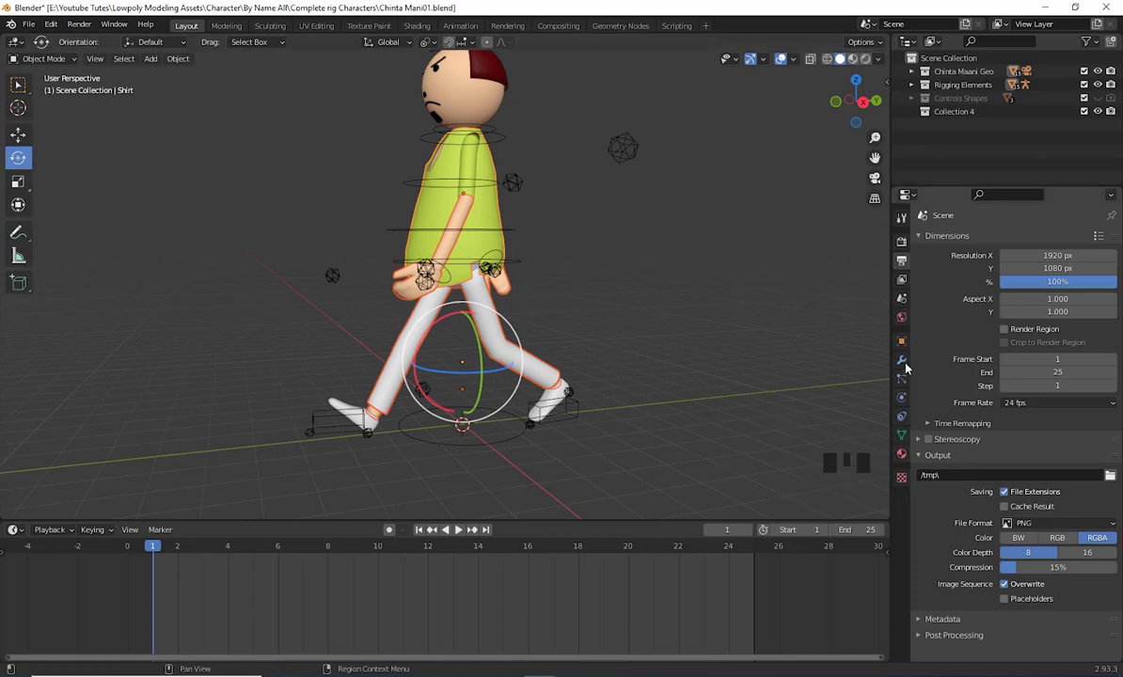
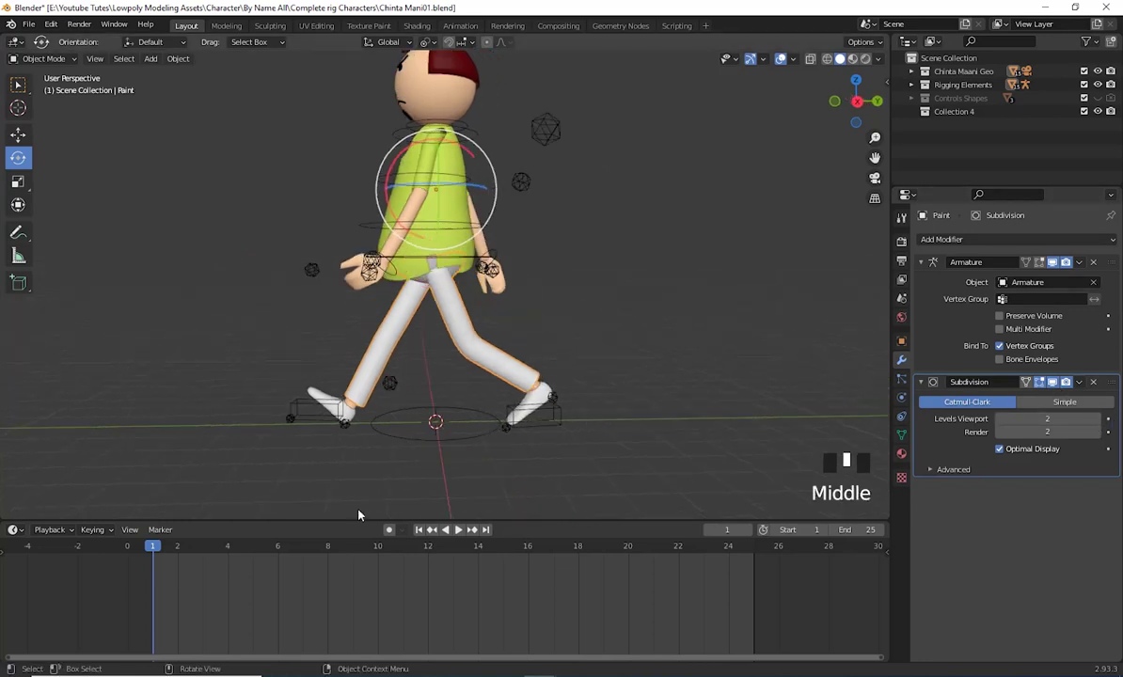
Play the walk cycle and select the hand meshes to smooth them with subdivision
{"action": "left_click_drag", "start_coordinate": [158, 551], "coordinate": [197, 578]}
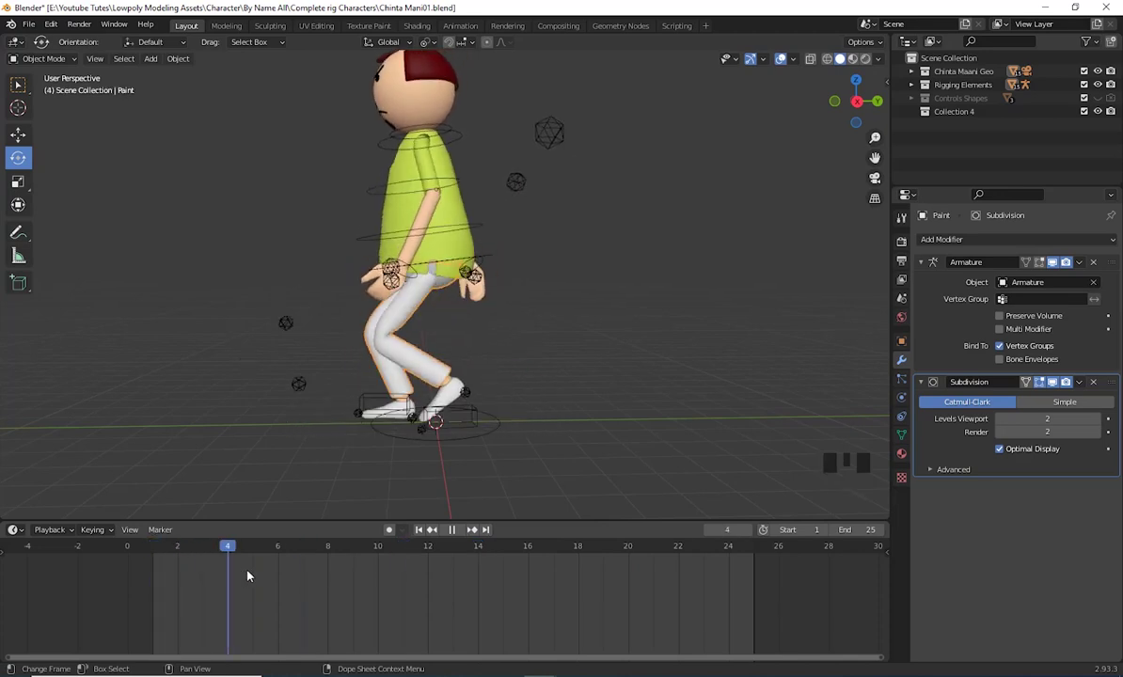
{"action": "middle_click", "coordinate": [566, 310]}
{"action": "scroll", "scroll_direction": "up", "scroll_amount": 3}
{"action": "left_click_drag", "start_coordinate": [582, 309], "coordinate": [393, 338]}
{"action": "left_click", "coordinate": [392, 337]}
{"action": "left_click_drag", "start_coordinate": [404, 362], "coordinate": [1105, 244]}
{"action": "left_click", "coordinate": [866, 488]}
{"action": "left_click_drag", "start_coordinate": [445, 321], "coordinate": [708, 312]}
{"action": "left_click", "coordinate": [709, 312]}
Orbit around the smoothed character during playback and adjust the viewport display options
{"action": "scroll", "scroll_direction": "down", "scroll_amount": 3}
{"action": "left_click_drag", "start_coordinate": [672, 318], "coordinate": [625, 329]}
{"action": "scroll", "scroll_direction": "up", "scroll_amount": 3}
{"action": "left_click_drag", "start_coordinate": [638, 333], "coordinate": [510, 333]}
{"action": "scroll", "scroll_direction": "down", "scroll_amount": 3}
{"action": "left_click_drag", "start_coordinate": [540, 370], "coordinate": [603, 372]}
{"action": "scroll", "scroll_direction": "up", "scroll_amount": 3}
{"action": "left_click_drag", "start_coordinate": [563, 379], "coordinate": [618, 359]}
{"action": "scroll", "scroll_direction": "down", "scroll_amount": 3}
{"action": "left_click_drag", "start_coordinate": [573, 336], "coordinate": [563, 343]}
{"action": "scroll", "scroll_direction": "down", "scroll_amount": 3}
{"action": "left_click_drag", "start_coordinate": [564, 353], "coordinate": [421, 532]}
{"action": "left_click_drag", "start_coordinate": [422, 531], "coordinate": [654, 415]}
{"action": "left_click_drag", "start_coordinate": [653, 416], "coordinate": [583, 416]}
{"action": "scroll", "scroll_direction": "up", "scroll_amount": 3}
{"action": "left_click_drag", "start_coordinate": [601, 414], "coordinate": [800, 62]}
{"action": "left_click_drag", "start_coordinate": [800, 63], "coordinate": [772, 200]}
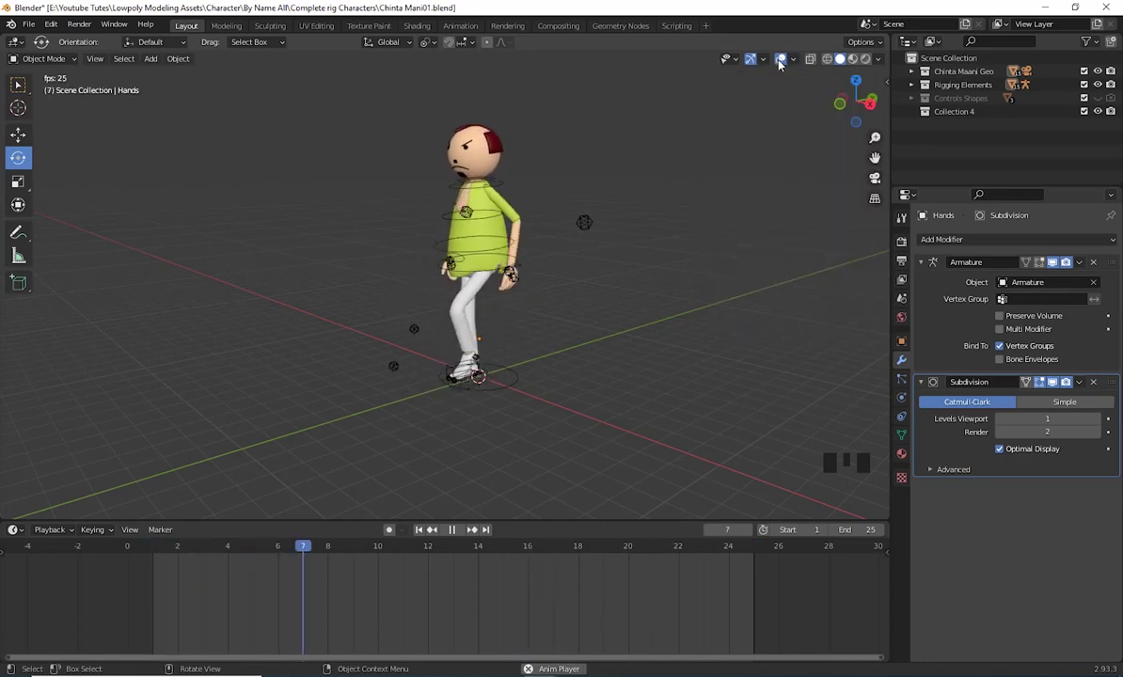
{"action": "left_click", "coordinate": [786, 63]}
{"action": "left_click", "coordinate": [638, 265]}
Orbit the view toward the front to watch the character walk head-on
{"action": "scroll", "scroll_direction": "down", "scroll_amount": 3}
{"action": "left_click_drag", "start_coordinate": [536, 408], "coordinate": [557, 407]}
{"action": "scroll", "scroll_direction": "up", "scroll_amount": 3}
{"action": "left_click_drag", "start_coordinate": [536, 407], "coordinate": [605, 298]}
{"action": "scroll", "scroll_direction": "down", "scroll_amount": 3}
{"action": "left_click_drag", "start_coordinate": [631, 347], "coordinate": [662, 327]}
{"action": "scroll", "scroll_direction": "up", "scroll_amount": 3}
{"action": "left_click_drag", "start_coordinate": [714, 351], "coordinate": [699, 397]}
{"action": "scroll", "scroll_direction": "down", "scroll_amount": 3}
{"action": "left_click_drag", "start_coordinate": [621, 419], "coordinate": [567, 410]}
{"action": "scroll", "scroll_direction": "down", "scroll_amount": 3}
{"action": "left_click_drag", "start_coordinate": [598, 395], "coordinate": [635, 400]}
{"action": "scroll", "scroll_direction": "up", "scroll_amount": 3}
{"action": "left_click_drag", "start_coordinate": [655, 412], "coordinate": [692, 415]}
{"action": "scroll", "scroll_direction": "down", "scroll_amount": 3}
{"action": "middle_click", "coordinate": [671, 417]}
{"action": "scroll", "scroll_direction": "up", "scroll_amount": 3}
{"action": "left_click_drag", "start_coordinate": [663, 417], "coordinate": [667, 417]}
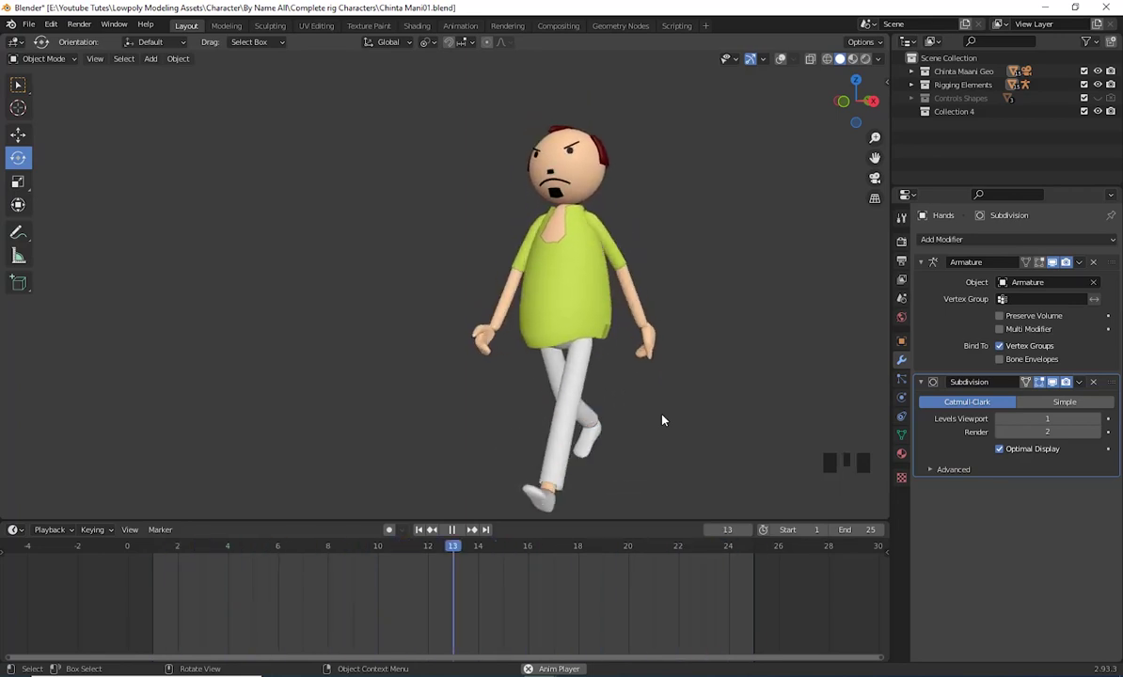